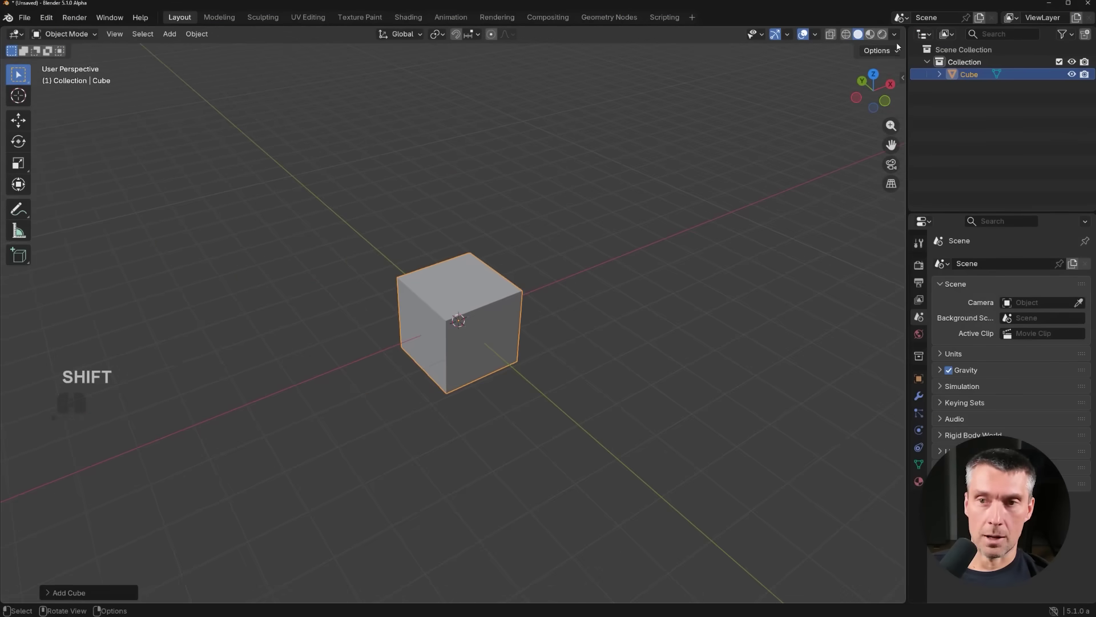
# - Select the default cube and orbit around it in the viewport
pyautogui.click(897, 38)
pyautogui.click(836, 401)
pyautogui.click(507, 293)
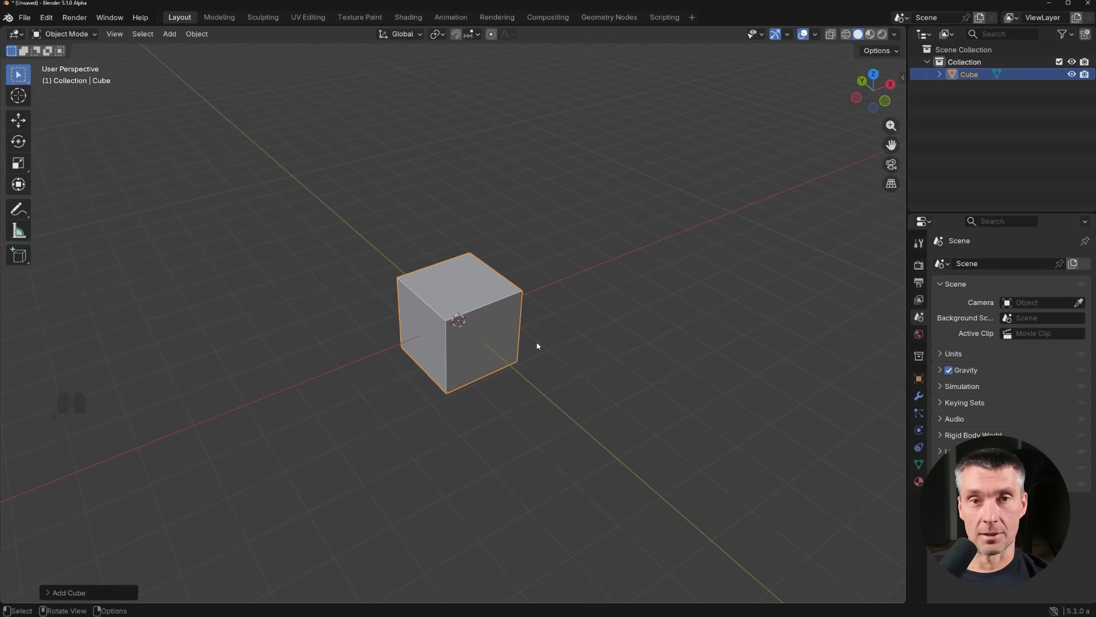
pyautogui.moveTo(515, 332); pyautogui.dragTo(389, 310)
pyautogui.middleClick(402, 307)
pyautogui.middleClick(415, 322)
pyautogui.middleClick(476, 327)
pyautogui.middleClick(593, 335)
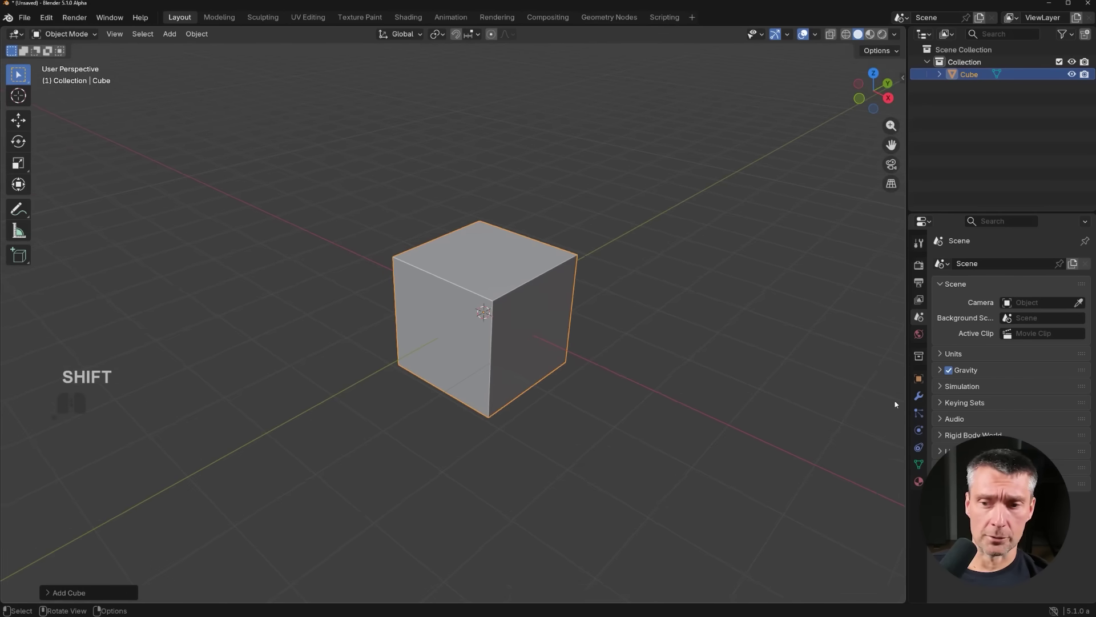
# - Add an Array modifier to the cube, forming a three-cube bar in Line shape
pyautogui.click(920, 401)
pyautogui.click(1007, 270)
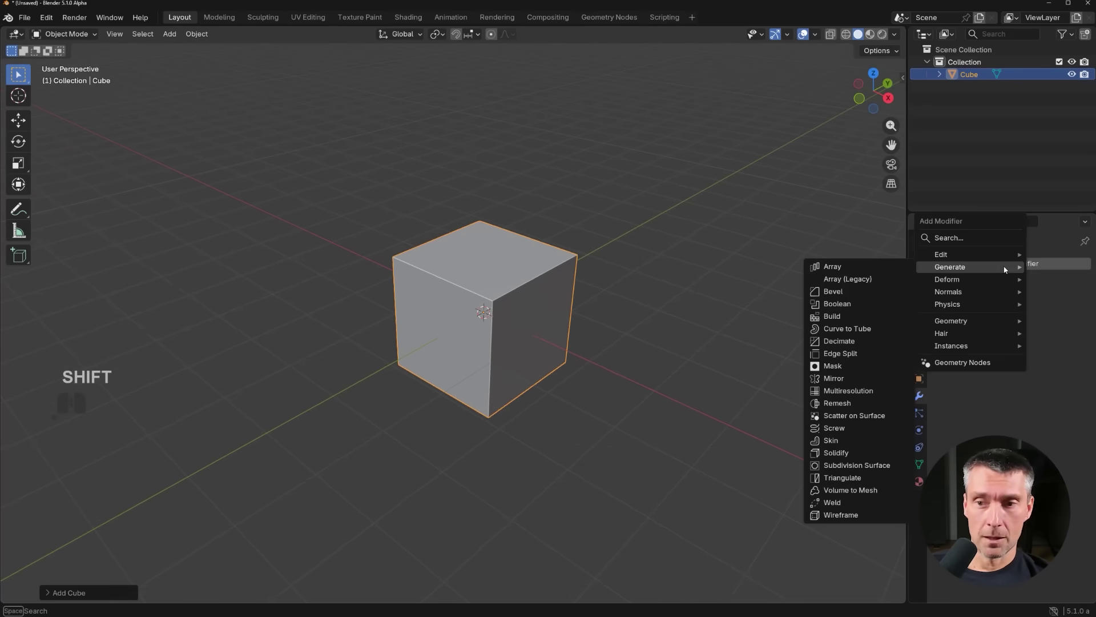
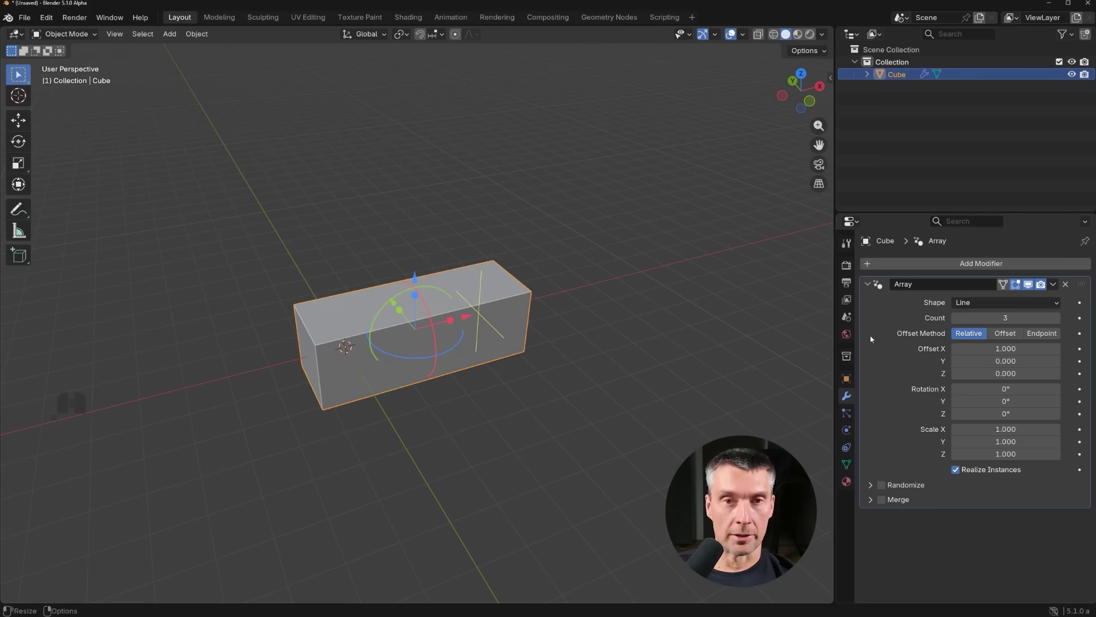
pyautogui.click(997, 310)
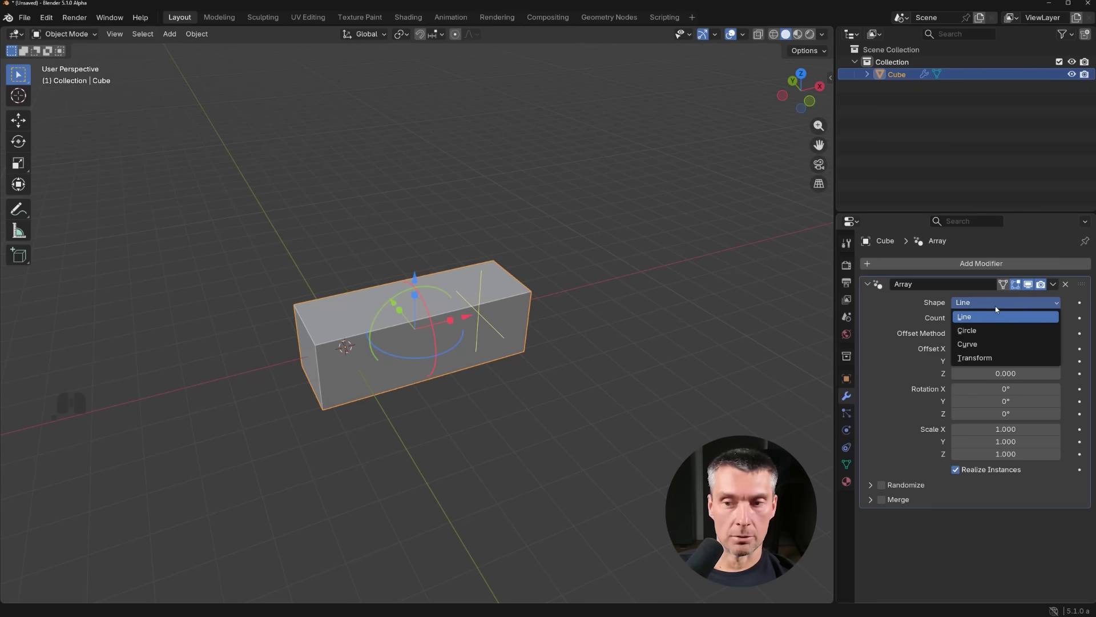
# - Keep Line shape and give copies Offset X 2.498, Rotation Y 28.2° and Scale X 1.518
pyautogui.click(697, 316)
pyautogui.moveTo(430, 342); pyautogui.dragTo(440, 350)
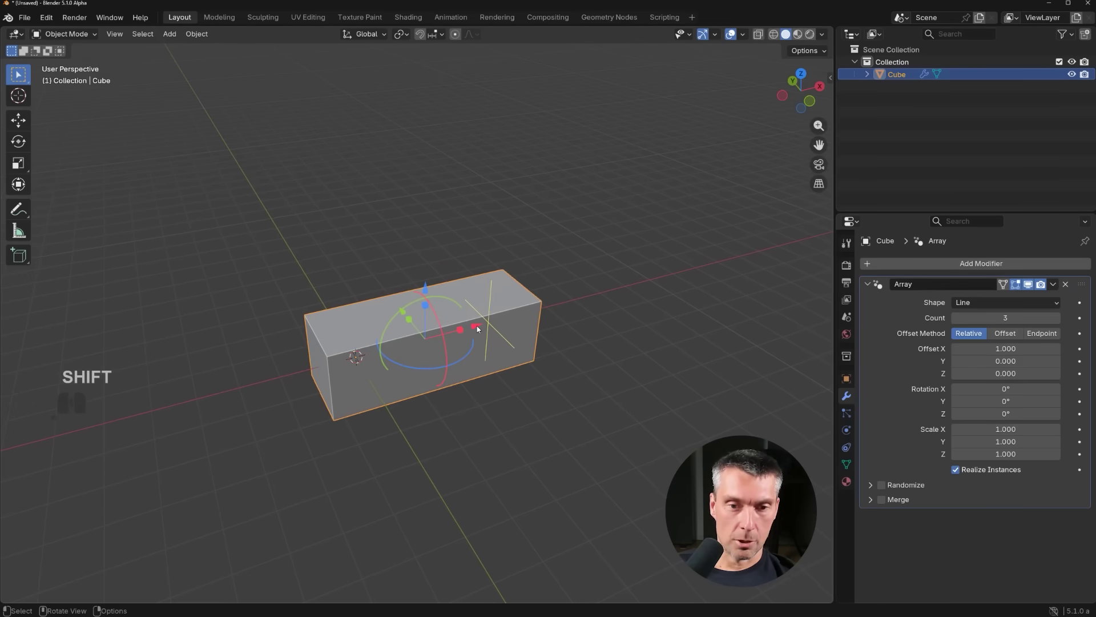
pyautogui.moveTo(479, 329); pyautogui.dragTo(567, 303)
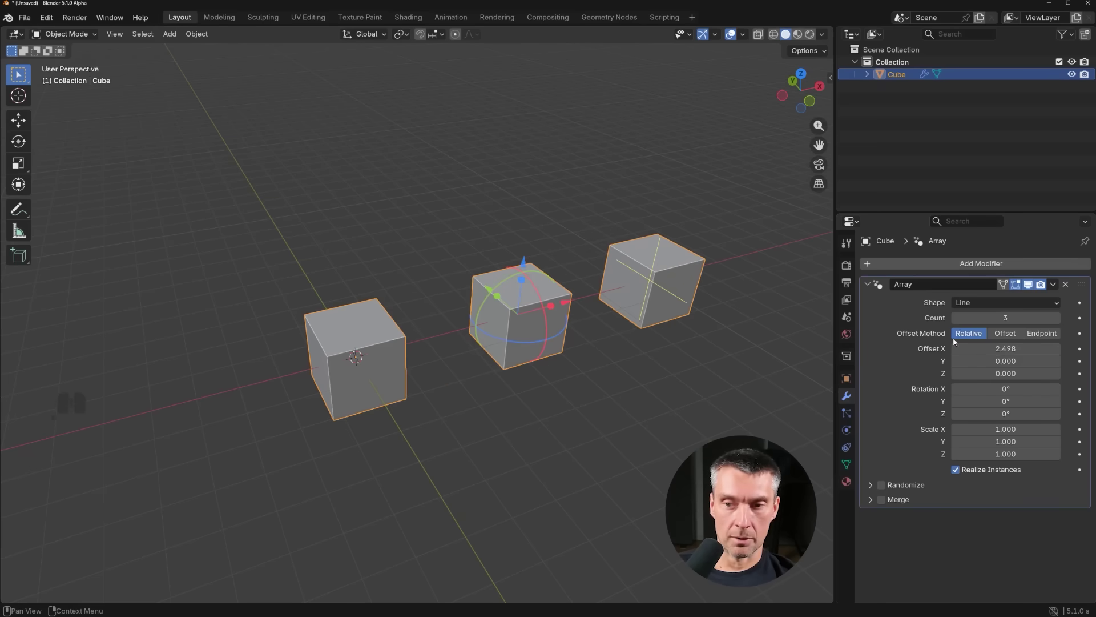
pyautogui.moveTo(565, 355); pyautogui.dragTo(505, 378)
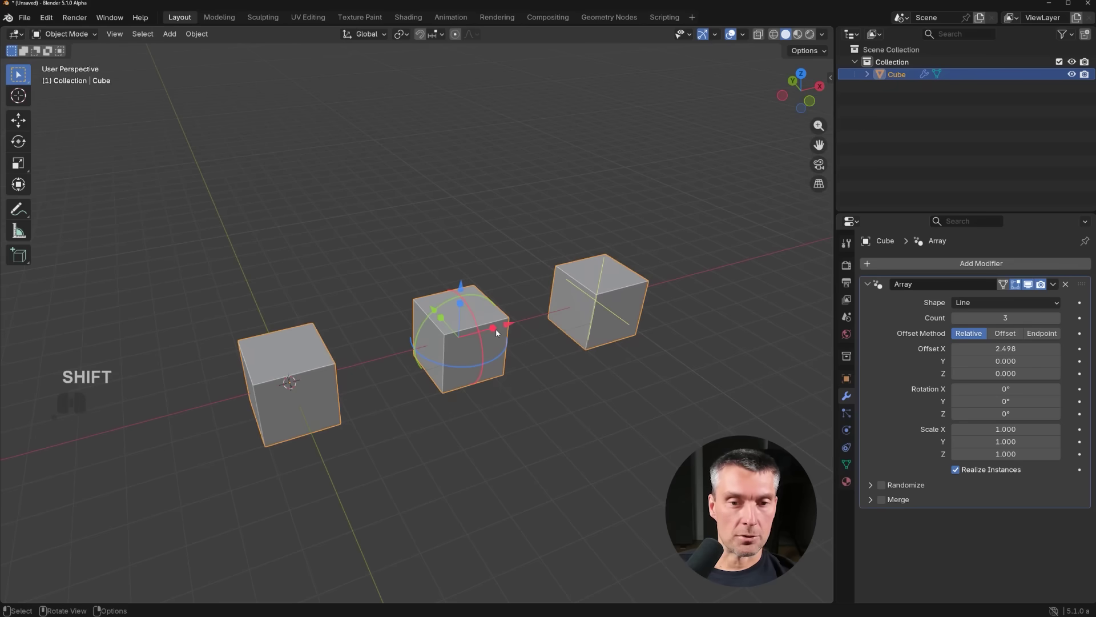
pyautogui.moveTo(500, 333); pyautogui.dragTo(517, 333)
pyautogui.moveTo(482, 299); pyautogui.dragTo(502, 306)
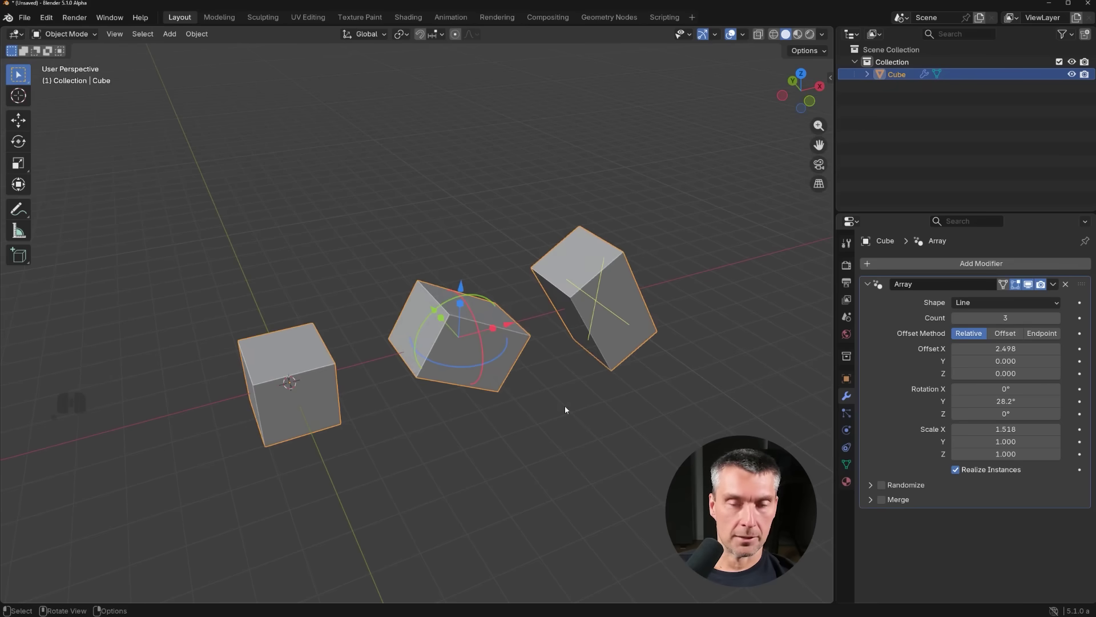
pyautogui.moveTo(604, 370); pyautogui.dragTo(532, 386)
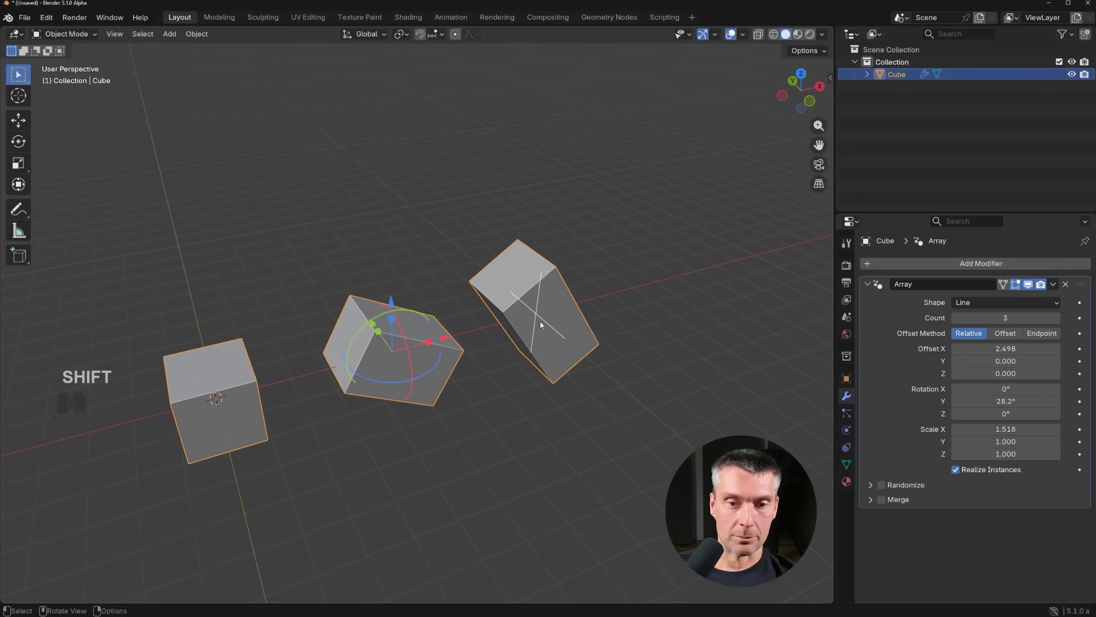
# - Raise the array Count to 14, forming a long twisting chain of blocks
pyautogui.moveTo(541, 319); pyautogui.dragTo(54, 271)
pyautogui.moveTo(421, 441); pyautogui.dragTo(403, 410)
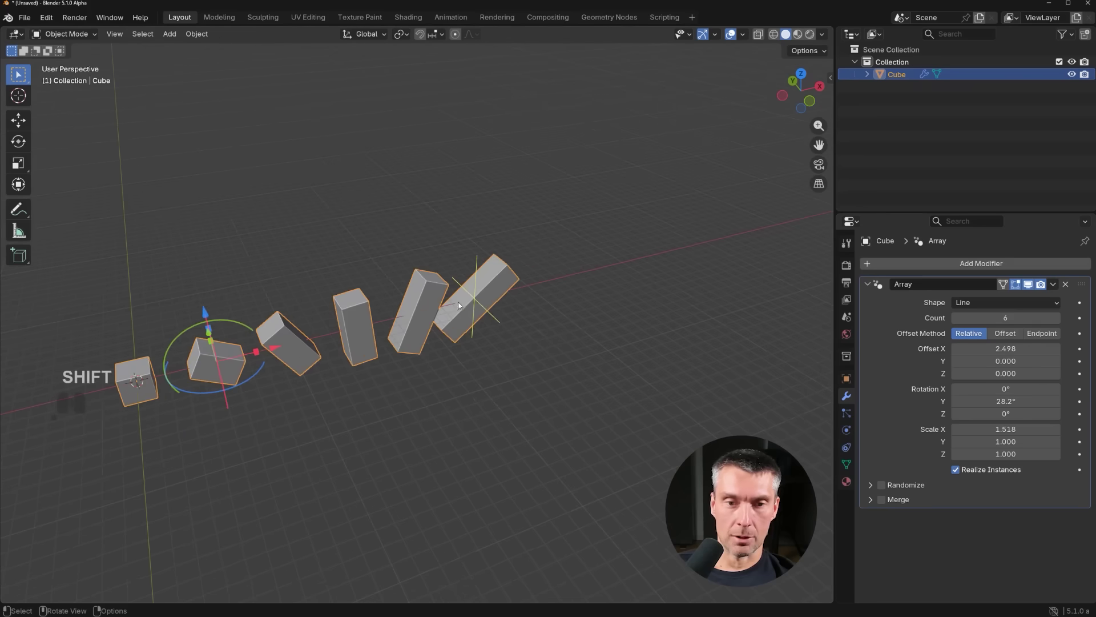
pyautogui.moveTo(480, 301); pyautogui.dragTo(832, 248)
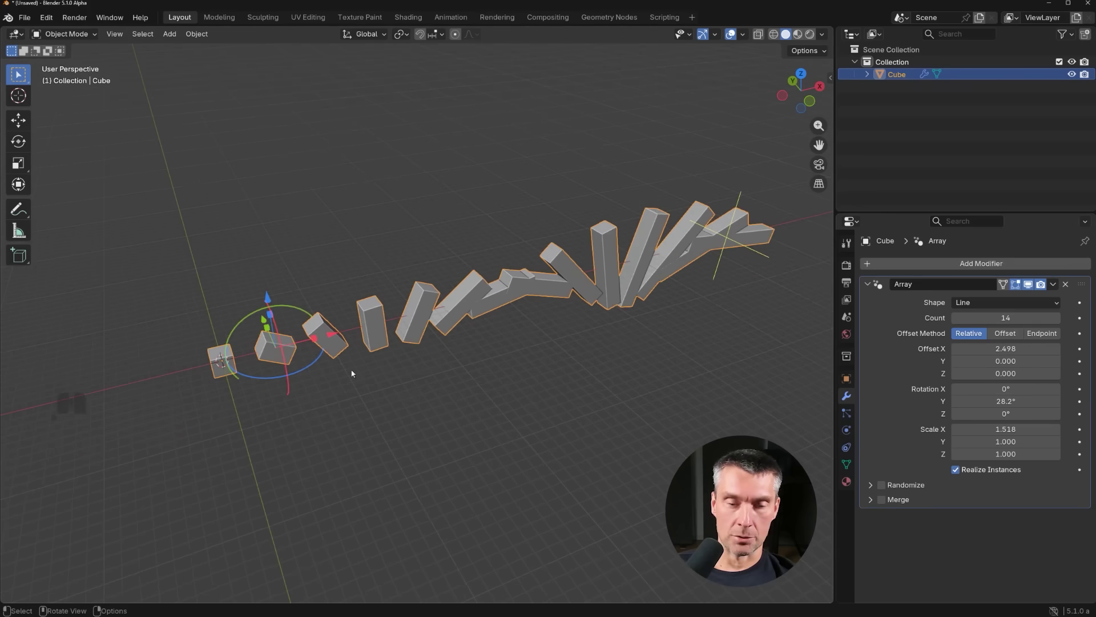
pyautogui.moveTo(601, 394); pyautogui.dragTo(586, 405)
pyautogui.moveTo(567, 390); pyautogui.dragTo(556, 360)
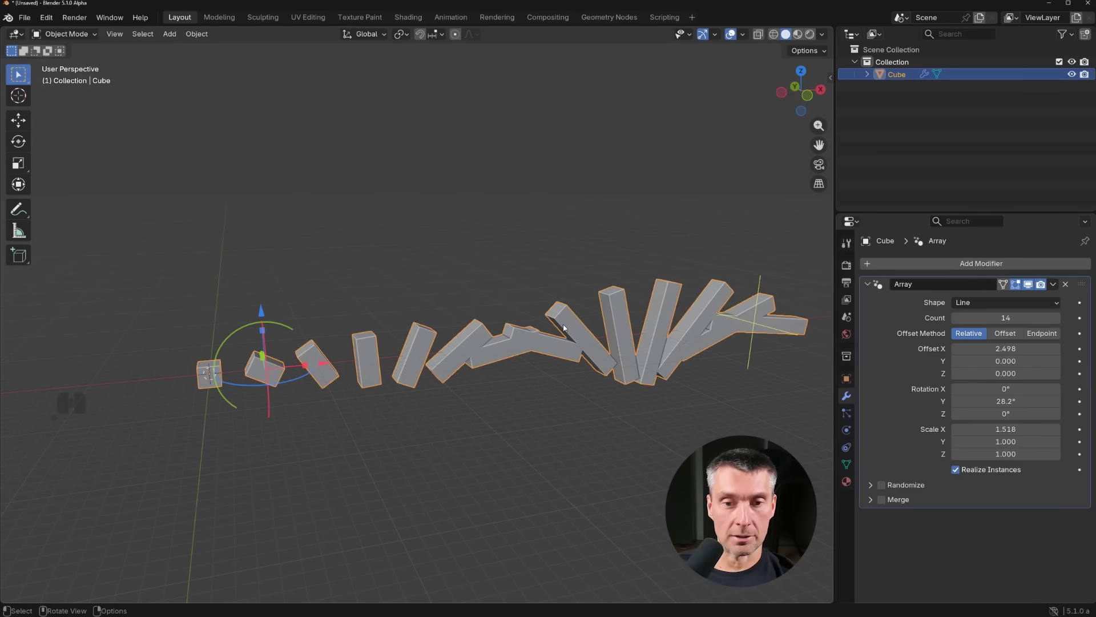
pyautogui.press('g')
pyautogui.press('x')
pyautogui.press('shift+a')
pyautogui.click(481, 378)
pyautogui.press('g')
pyautogui.press('y')
pyautogui.press('g')
pyautogui.click(425, 494)
pyautogui.middleClick(459, 440)
pyautogui.middleClick(487, 364)
pyautogui.click(914, 269)
pyautogui.click(959, 265)
pyautogui.moveTo(469, 371); pyautogui.dragTo(541, 357)
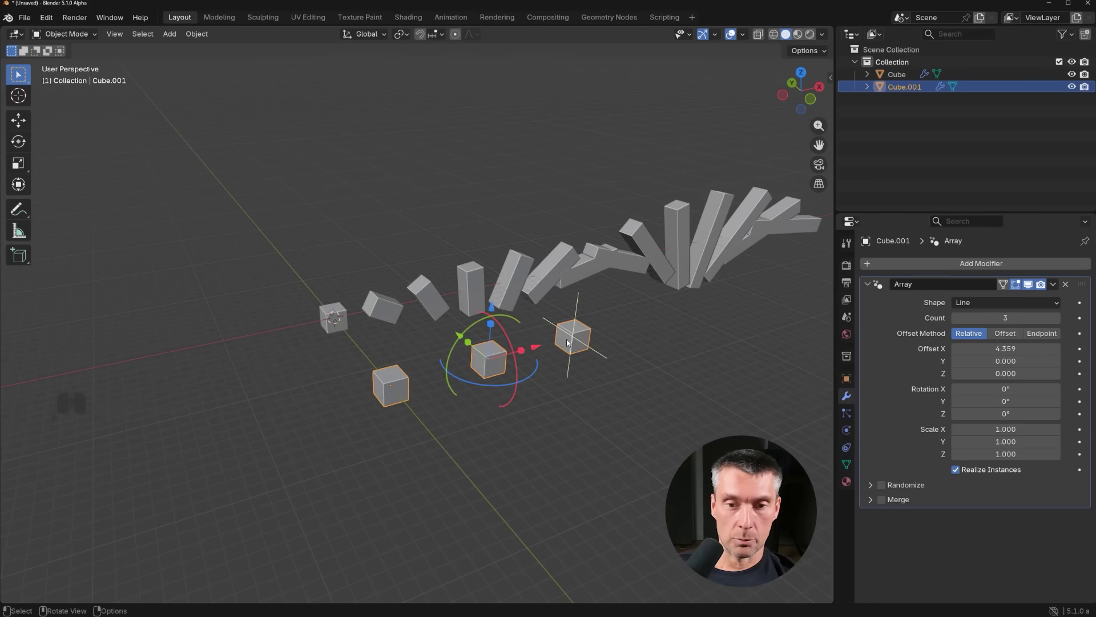
pyautogui.moveTo(571, 342); pyautogui.dragTo(784, 308)
pyautogui.middleClick(454, 419)
pyautogui.click(392, 364)
pyautogui.press('Tab')
pyautogui.press('r')
pyautogui.press('y')
pyautogui.press('r')
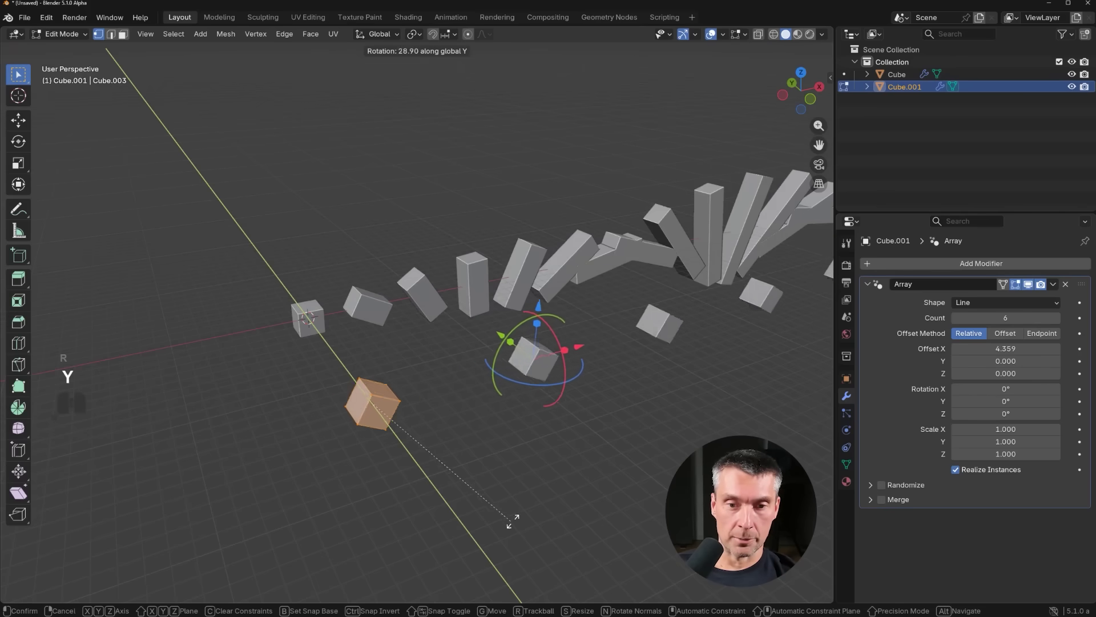
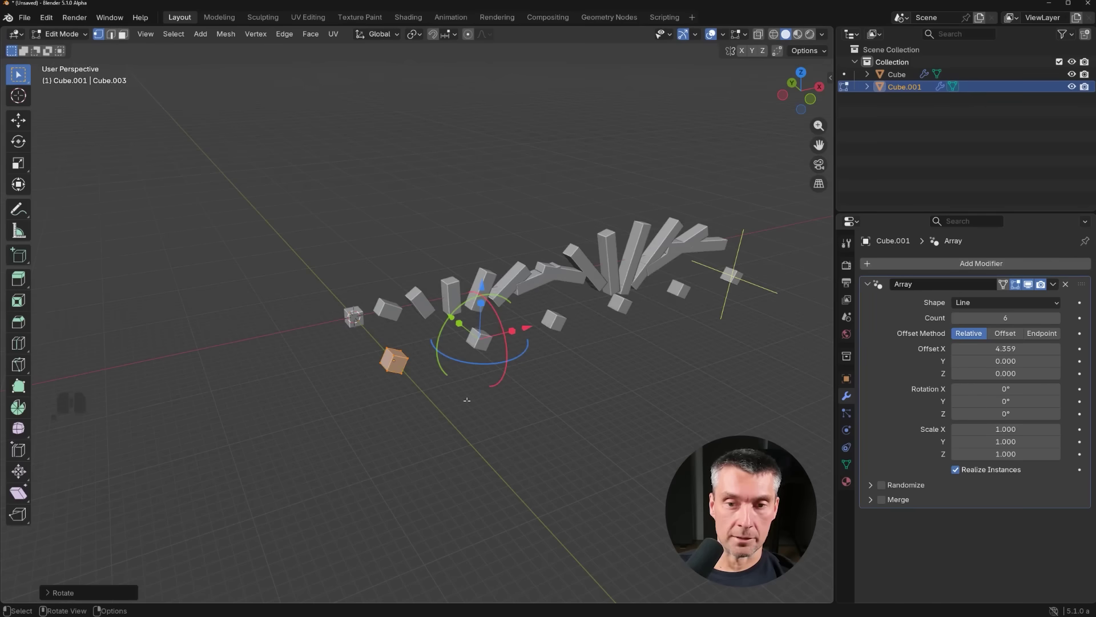
pyautogui.press('Tab')
pyautogui.moveTo(751, 285); pyautogui.dragTo(725, 307)
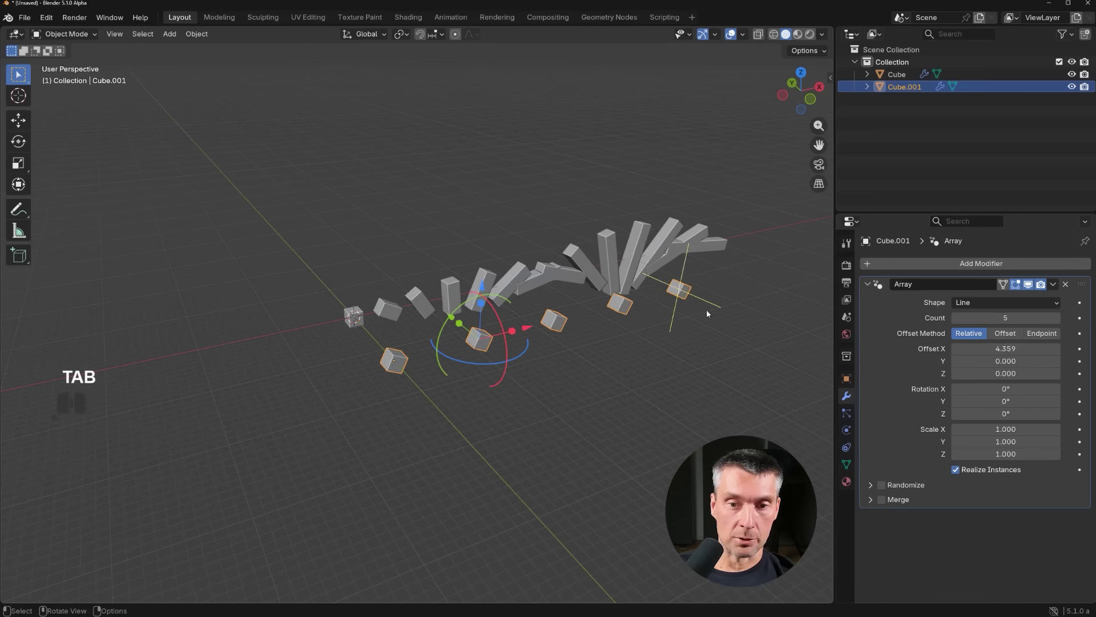
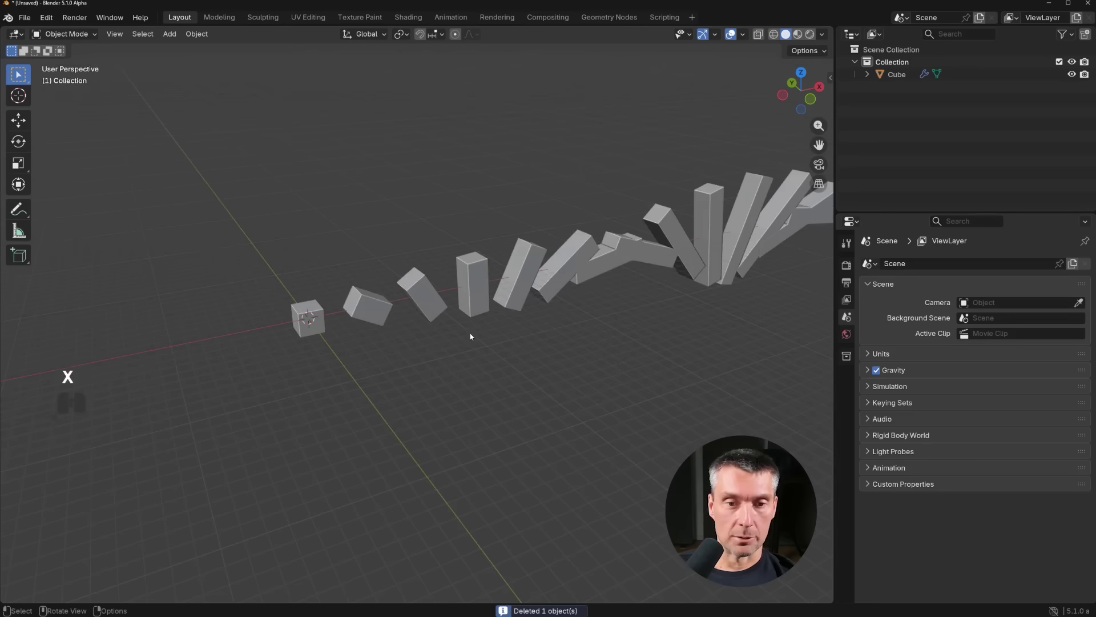
# - Delete the arrayed block and add a fresh cube to the cleared scene
pyautogui.middleClick(413, 356)
pyautogui.click(408, 307)
pyautogui.click(388, 319)
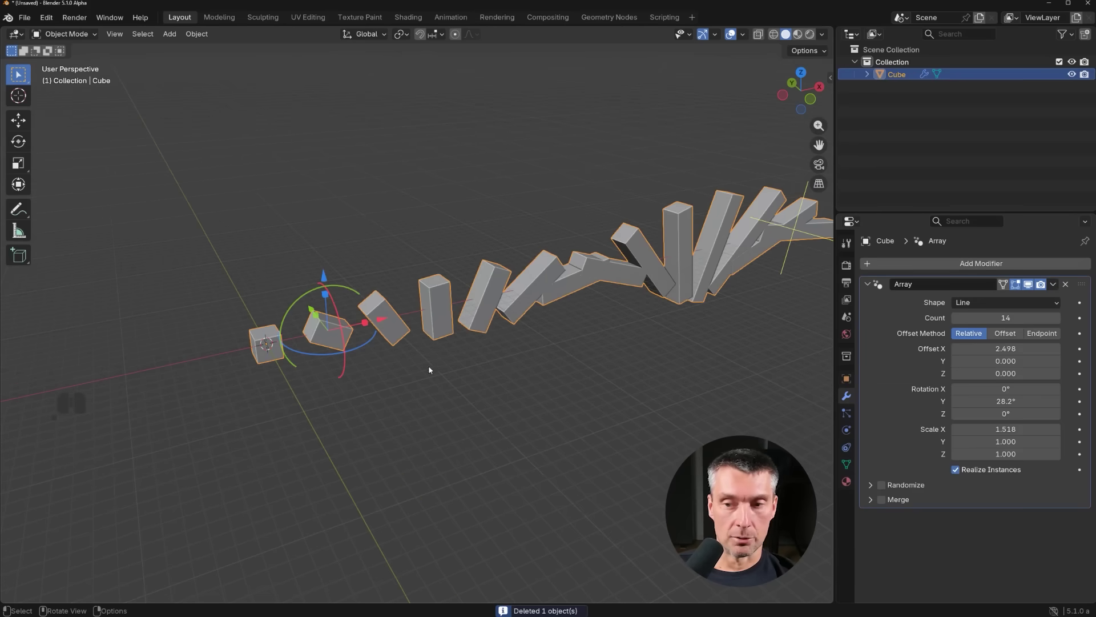
pyautogui.moveTo(435, 367); pyautogui.dragTo(490, 380)
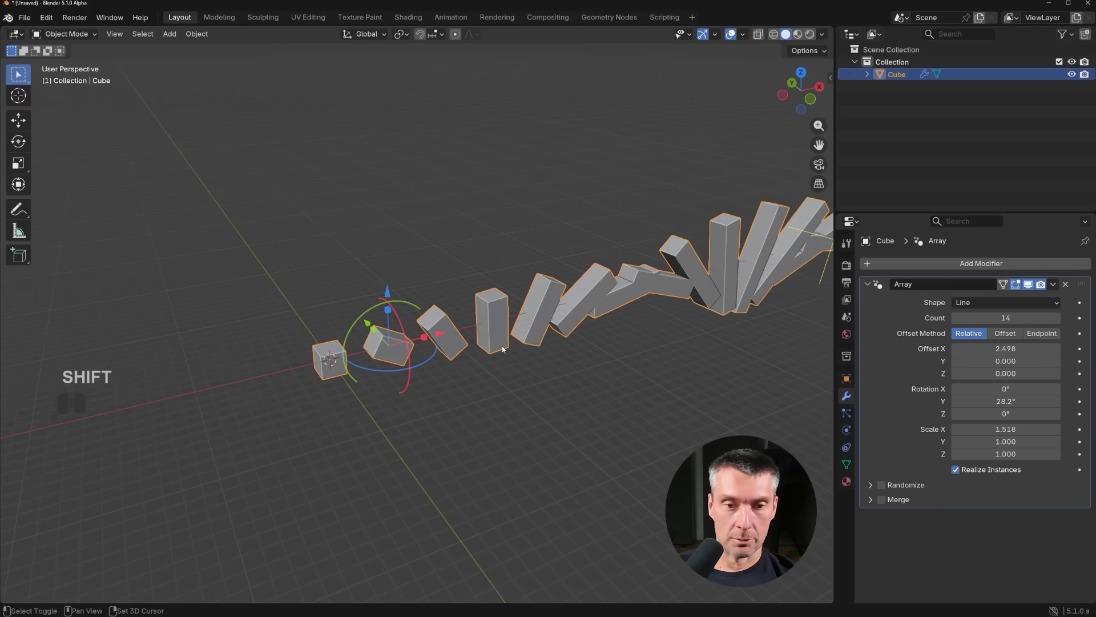
pyautogui.press('shift+a')
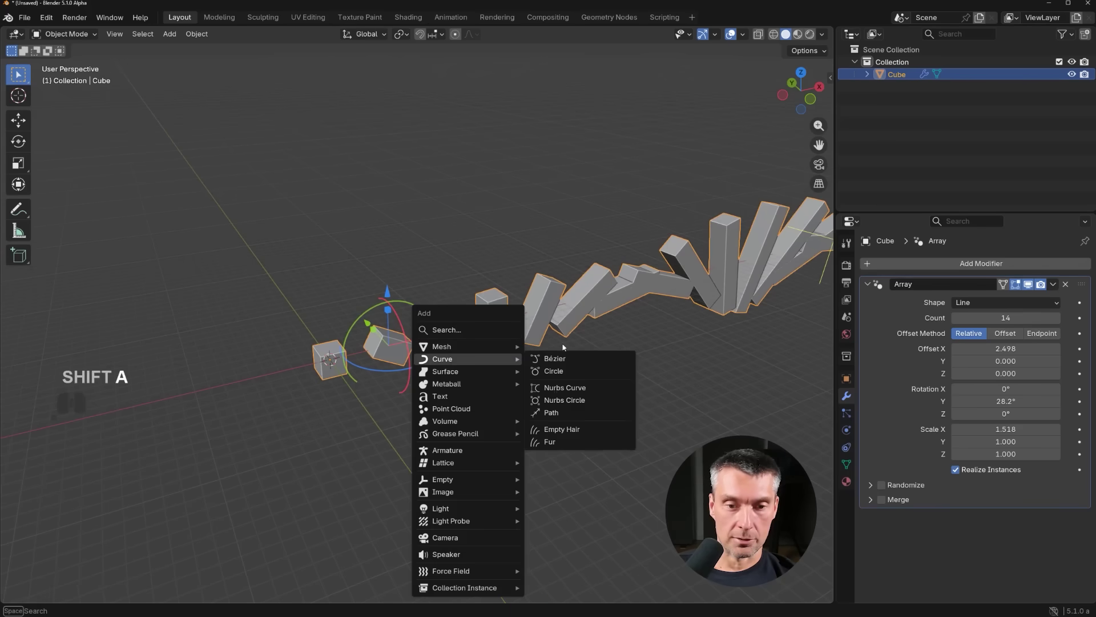
pyautogui.click(482, 242)
pyautogui.click(475, 316)
pyautogui.press('x')
pyautogui.click(475, 316)
pyautogui.press('shift+a')
pyautogui.click(523, 332)
pyautogui.moveTo(485, 364); pyautogui.dragTo(579, 362)
pyautogui.middleClick(587, 362)
# - Add an Array modifier to the new cube with Count 6 and Offset X 2.807
pyautogui.click(1005, 264)
pyautogui.click(880, 267)
pyautogui.middleClick(529, 393)
pyautogui.click(450, 358)
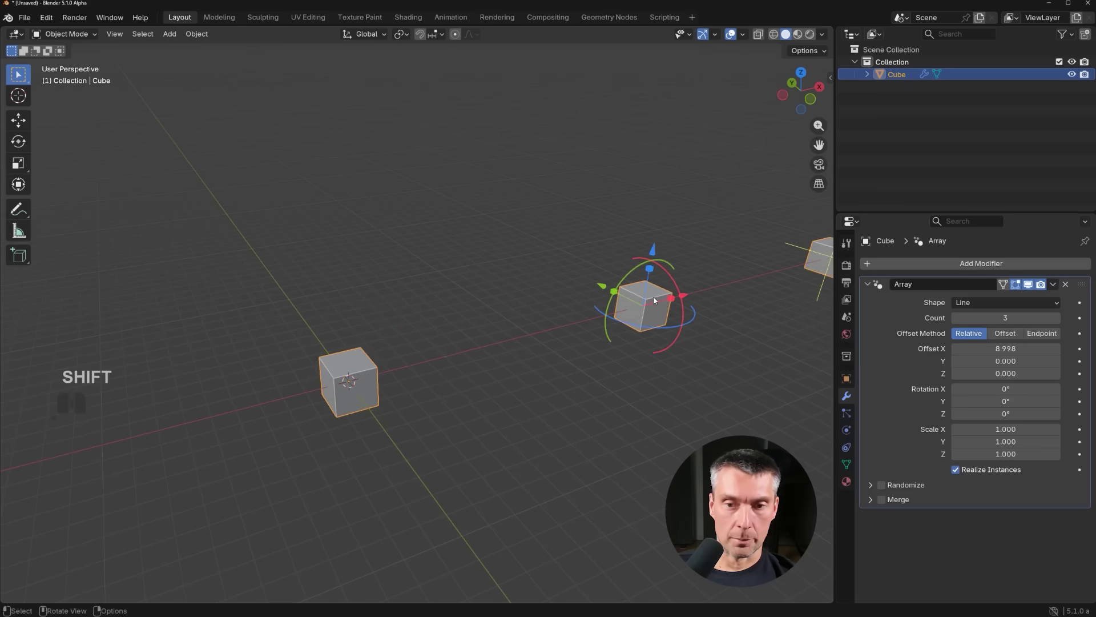
pyautogui.middleClick(541, 364)
pyautogui.moveTo(641, 328); pyautogui.dragTo(479, 373)
pyautogui.moveTo(503, 363); pyautogui.dragTo(720, 304)
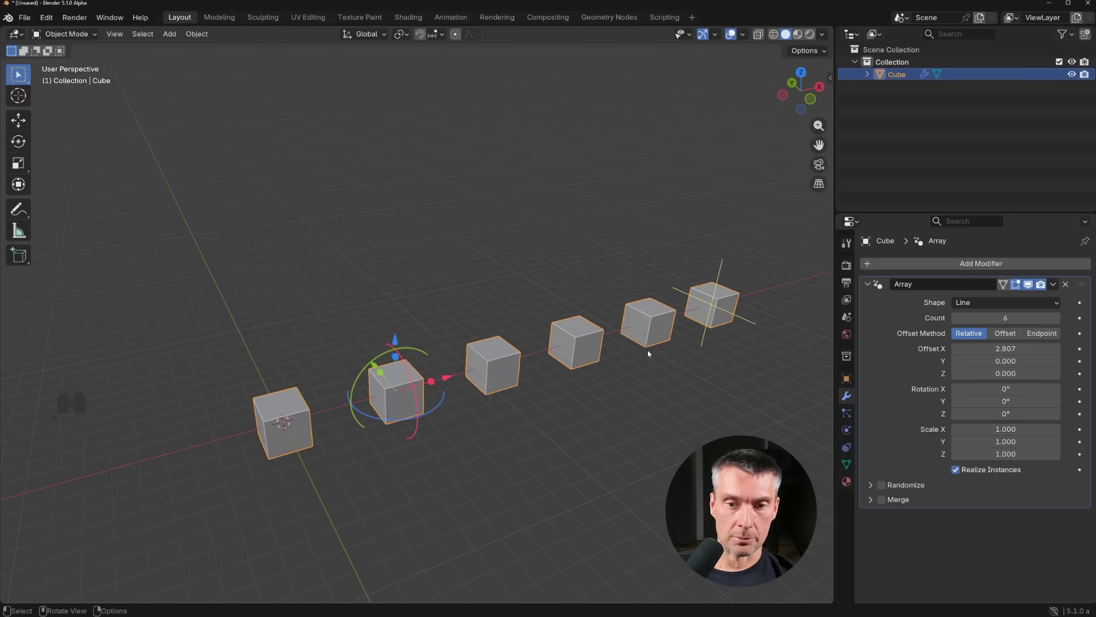
pyautogui.middleClick(605, 402)
pyautogui.moveTo(579, 301); pyautogui.dragTo(553, 281)
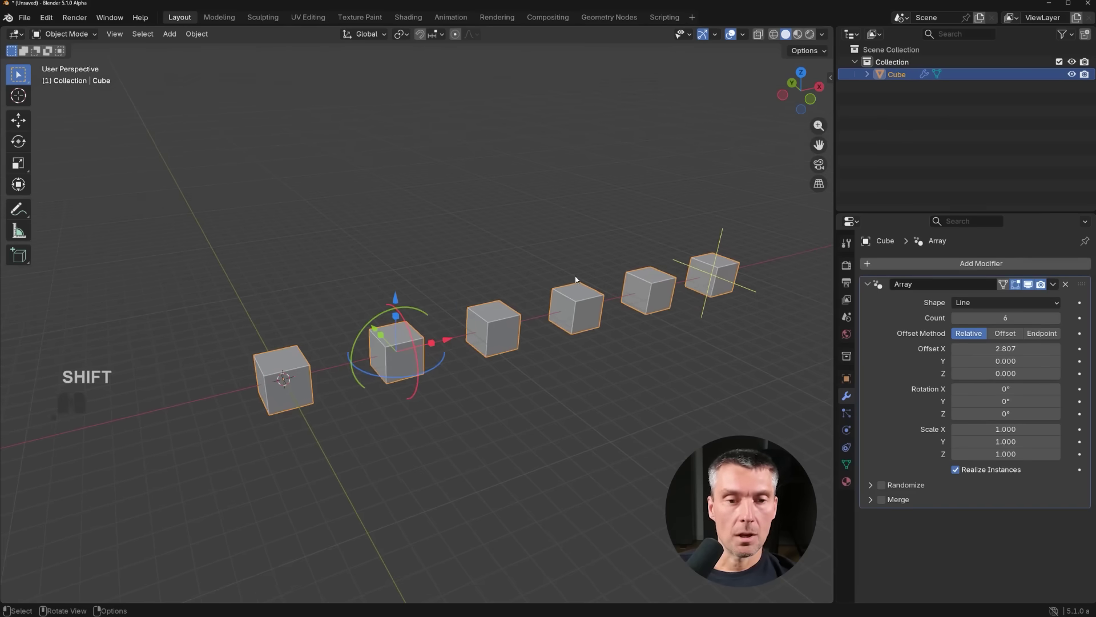
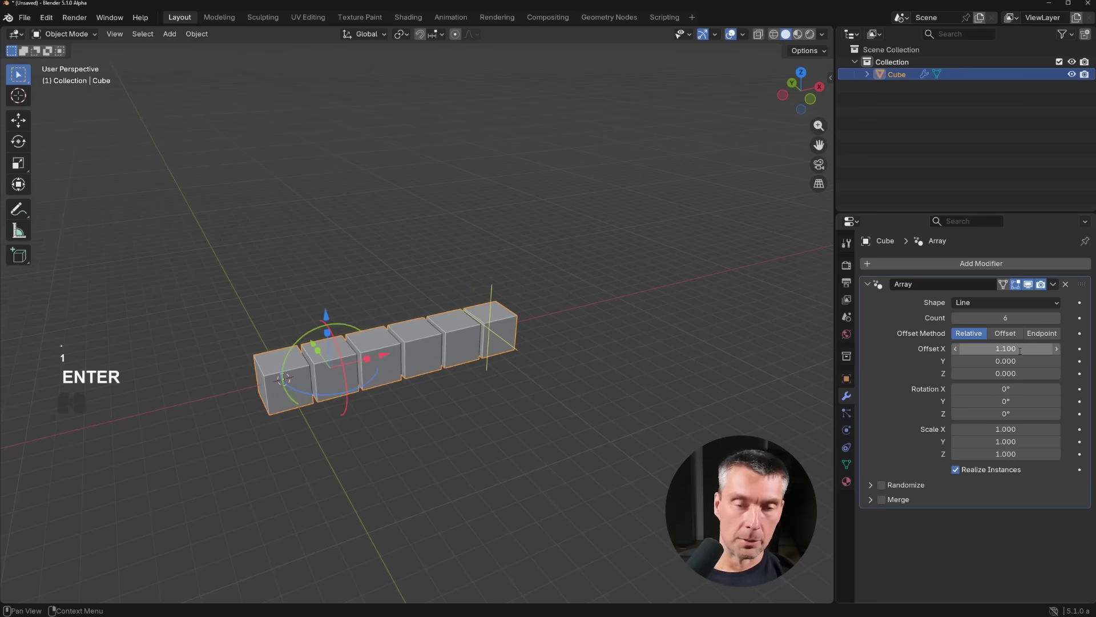
# - Lower the relative Offset X to 1.100 so the six cubes sit with narrow gaps
pyautogui.moveTo(391, 399); pyautogui.dragTo(441, 402)
pyautogui.moveTo(309, 444); pyautogui.dragTo(358, 404)
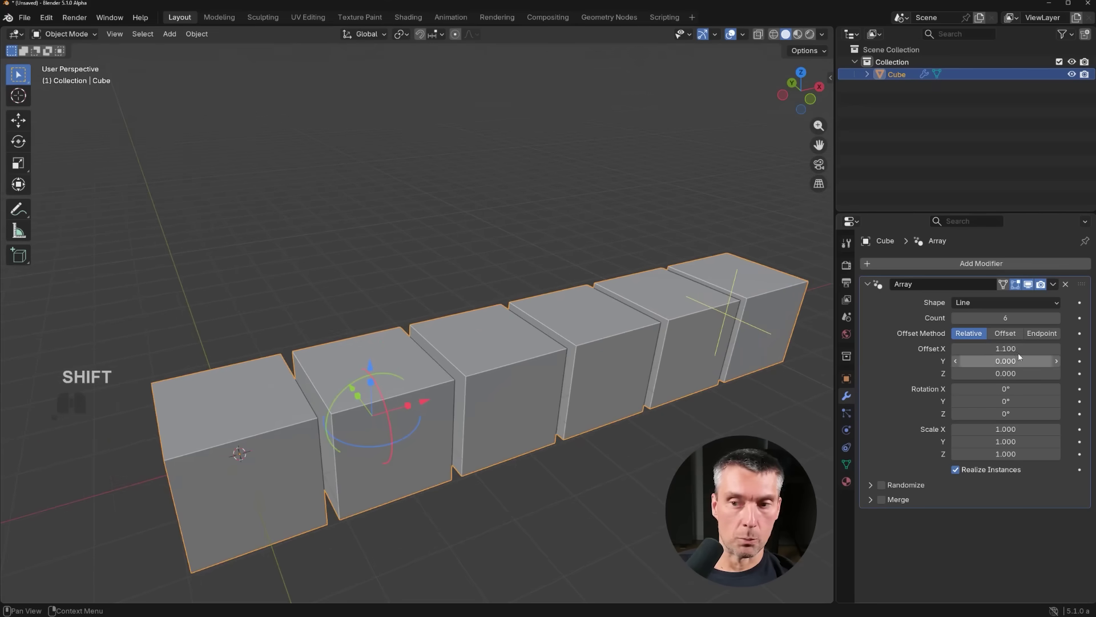
pyautogui.middleClick(355, 436)
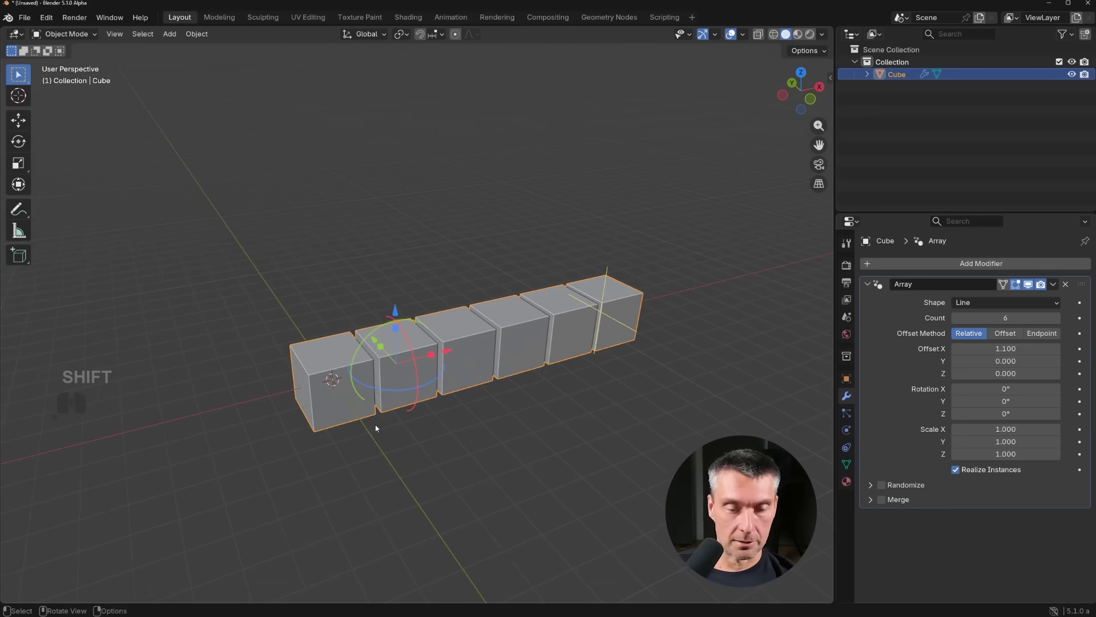
pyautogui.middleClick(428, 401)
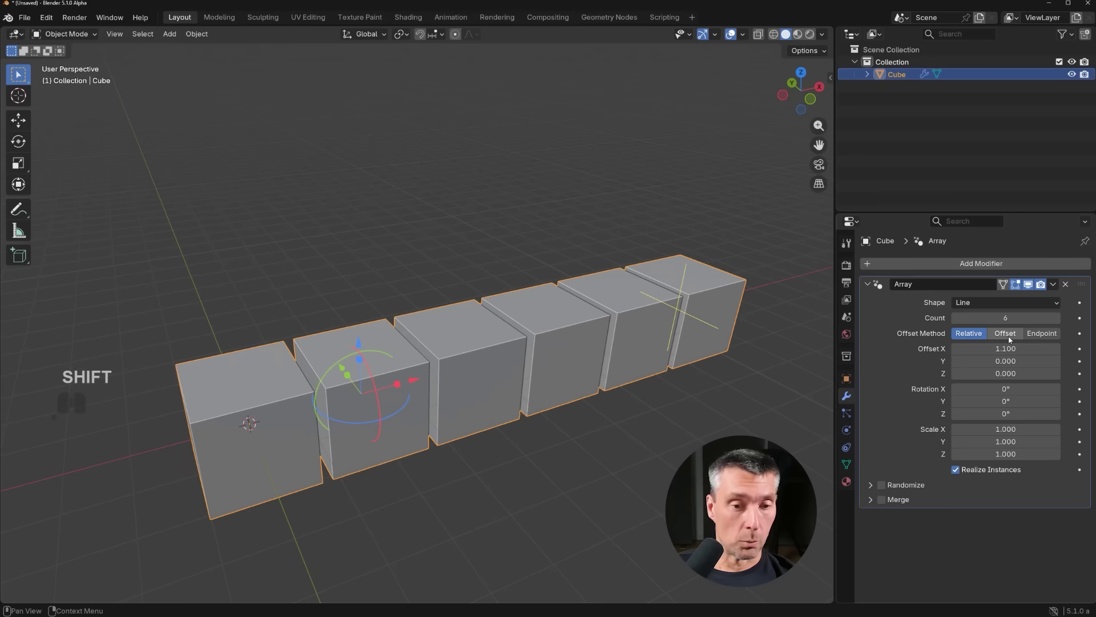
# - Switch to fixed-distance spacing with Translation X 2.2 m between the six cubes
pyautogui.click(1012, 337)
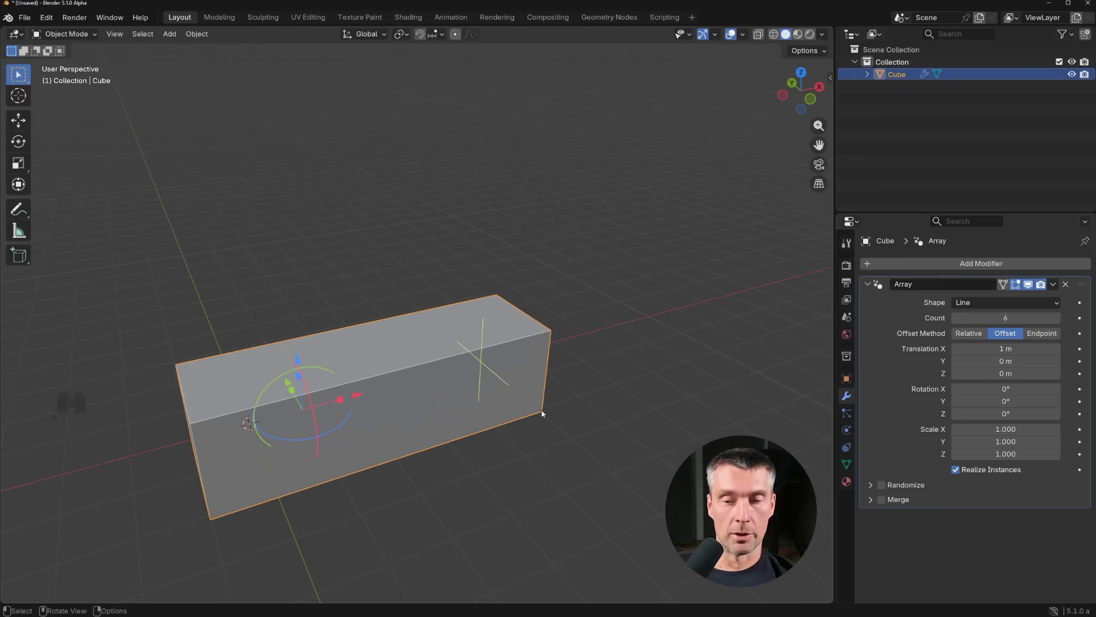
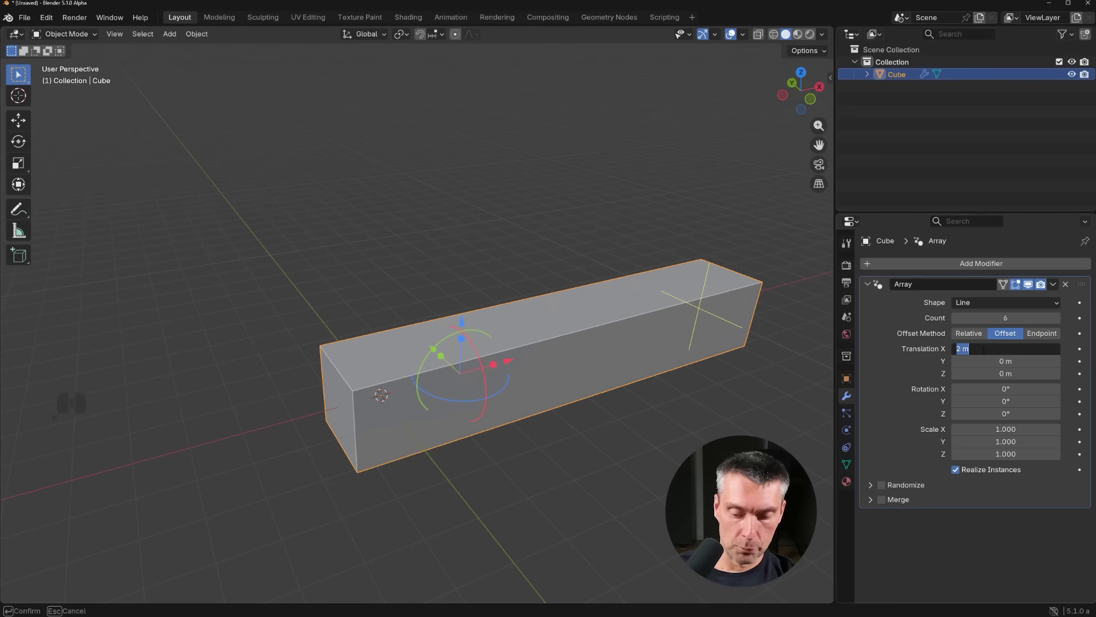
pyautogui.write('2')
pyautogui.press('BackSpace')
pyautogui.press('Return')
pyautogui.moveTo(481, 407); pyautogui.dragTo(519, 434)
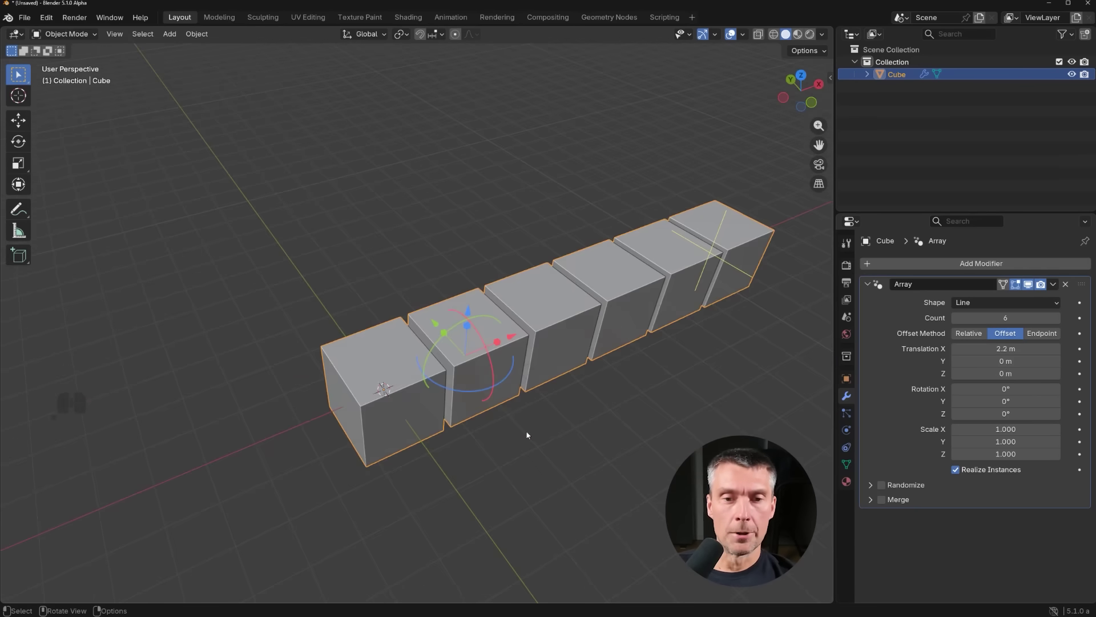
pyautogui.moveTo(553, 371); pyautogui.dragTo(522, 375)
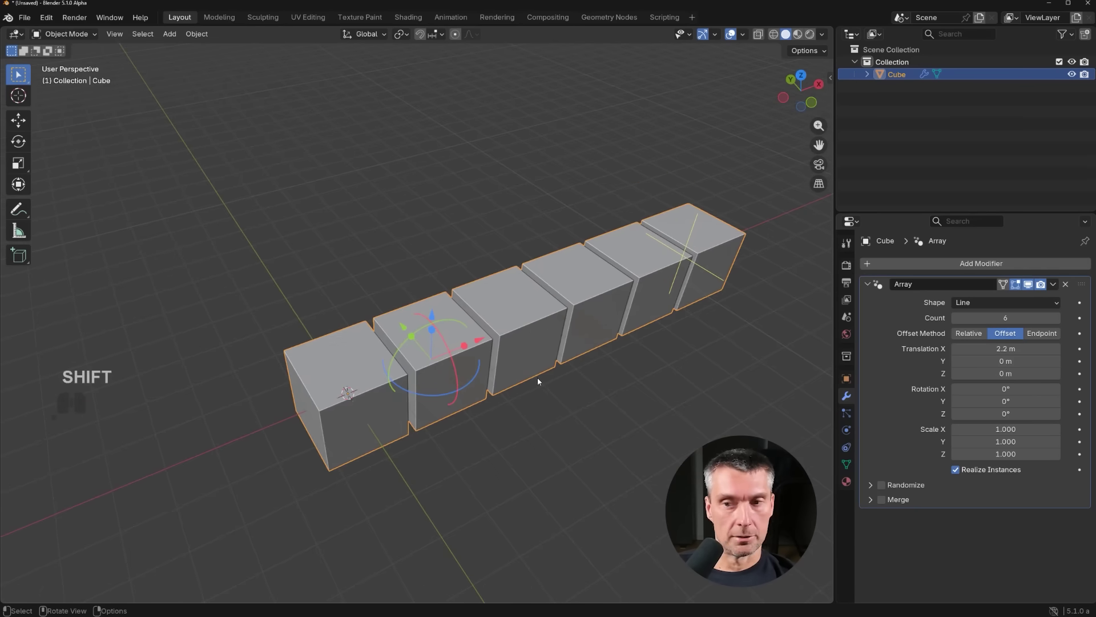
# - Use Endpoint offset so the six cubes span 10 m, twisting to 52.8° and thinning along X
pyautogui.click(1049, 338)
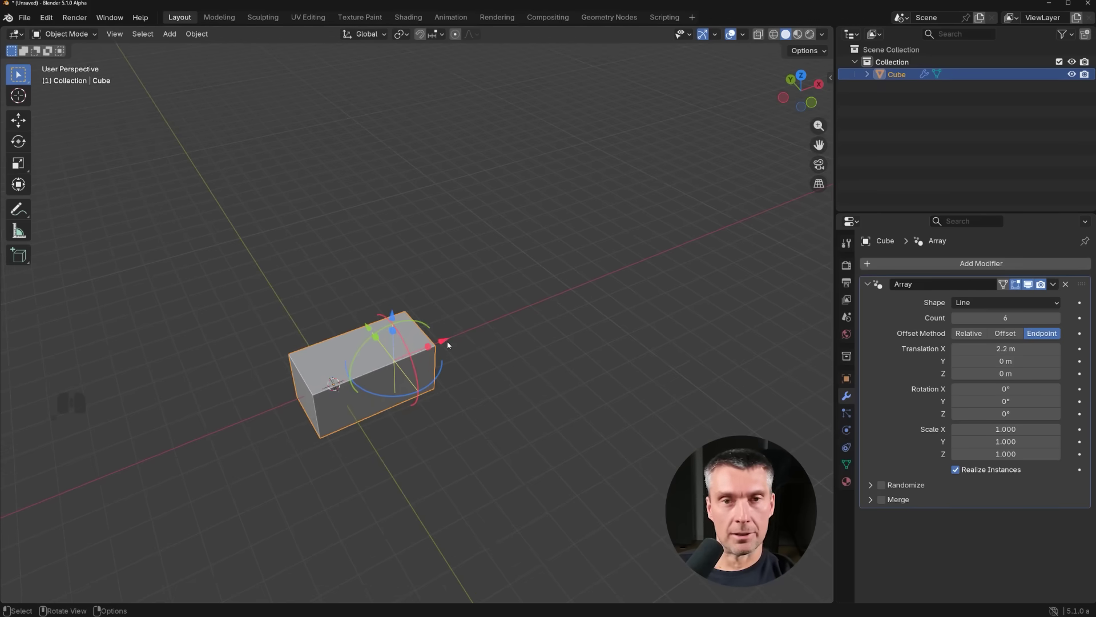
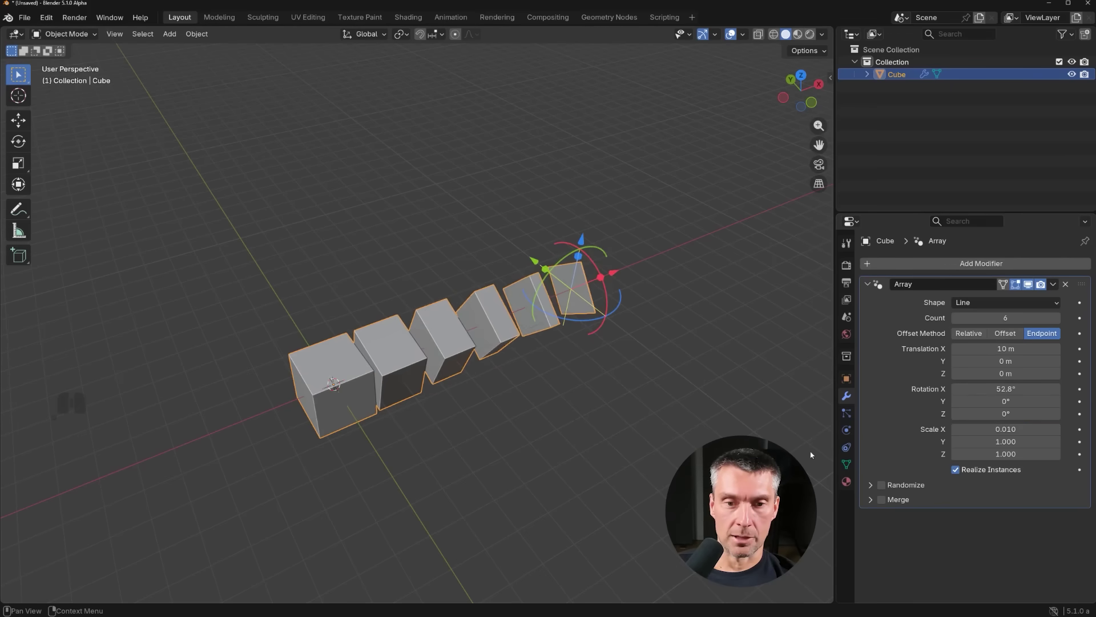
pyautogui.moveTo(531, 409); pyautogui.dragTo(533, 379)
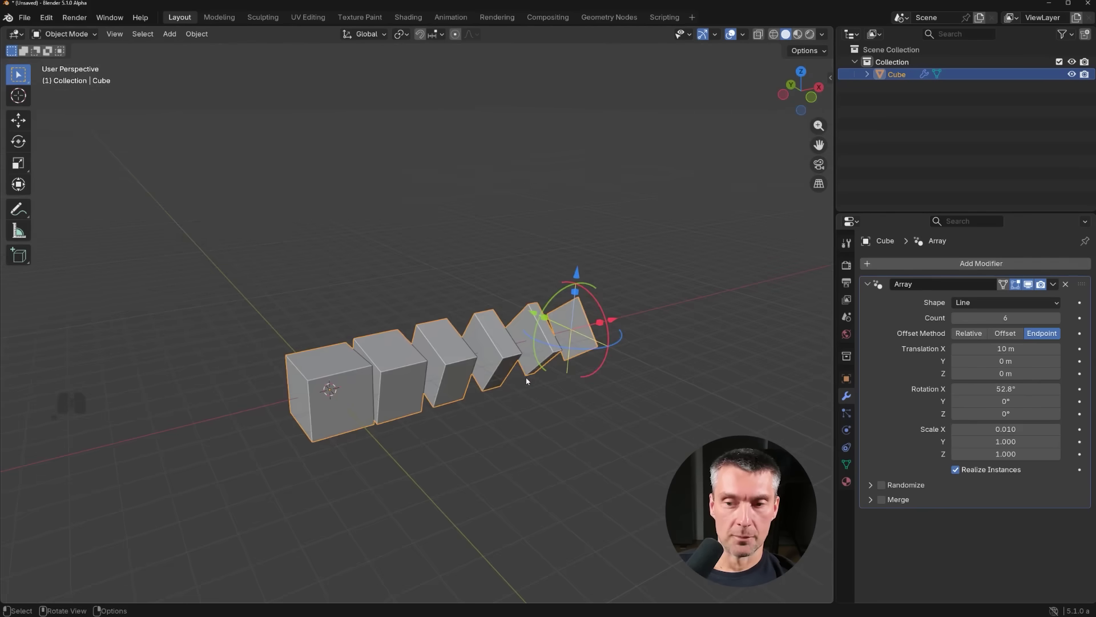
# - Change the Array shape to Circle, clustering the copies around the origin
pyautogui.doubleClick(349, 384)
pyautogui.press('x')
pyautogui.press('shift+a')
pyautogui.click(425, 378)
pyautogui.moveTo(436, 365); pyautogui.dragTo(478, 366)
pyautogui.click(933, 271)
pyautogui.click(974, 270)
pyautogui.click(992, 305)
pyautogui.click(996, 333)
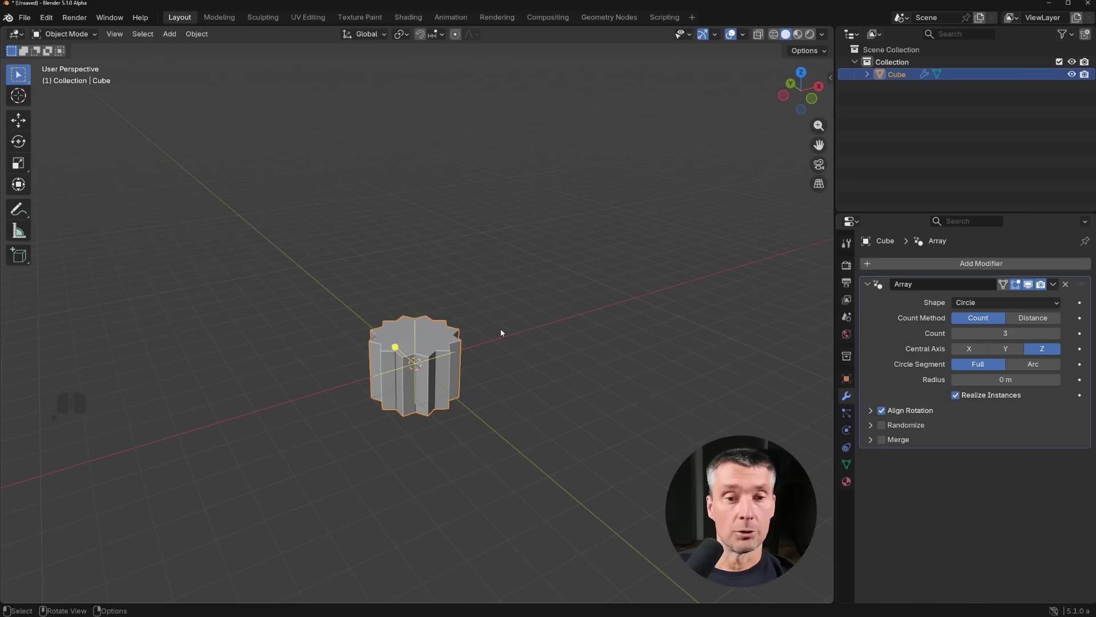
pyautogui.middleClick(517, 315)
pyautogui.moveTo(517, 310); pyautogui.dragTo(529, 329)
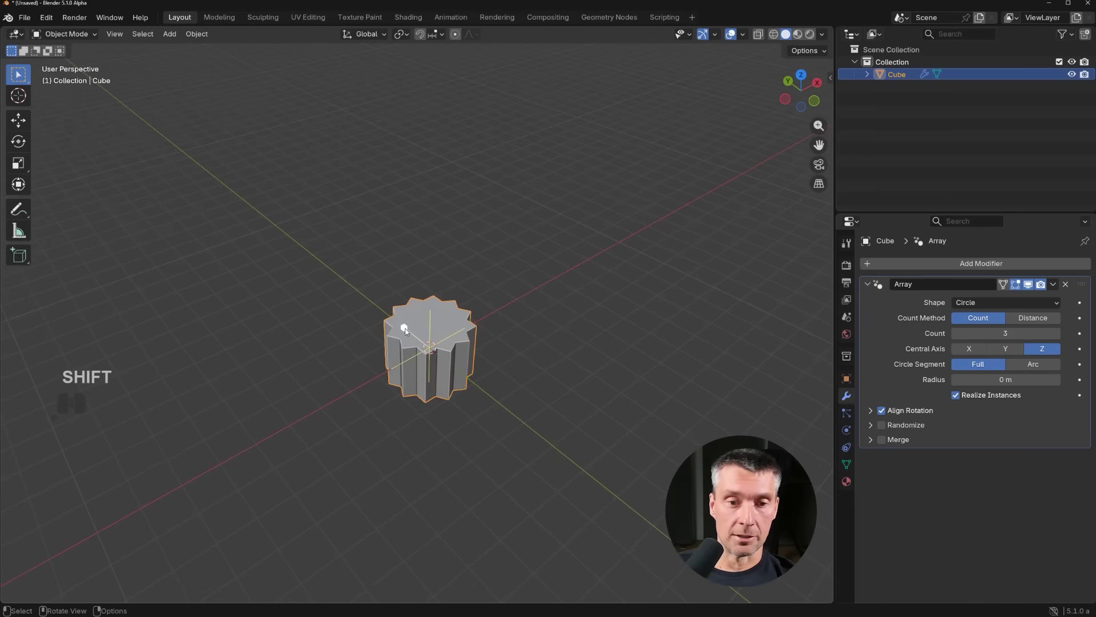
# - Raise Radius and Count into a ring of cubes, try the Y axis, then lay it flat on Z
pyautogui.moveTo(408, 330); pyautogui.dragTo(315, 254)
pyautogui.moveTo(433, 351); pyautogui.dragTo(278, 227)
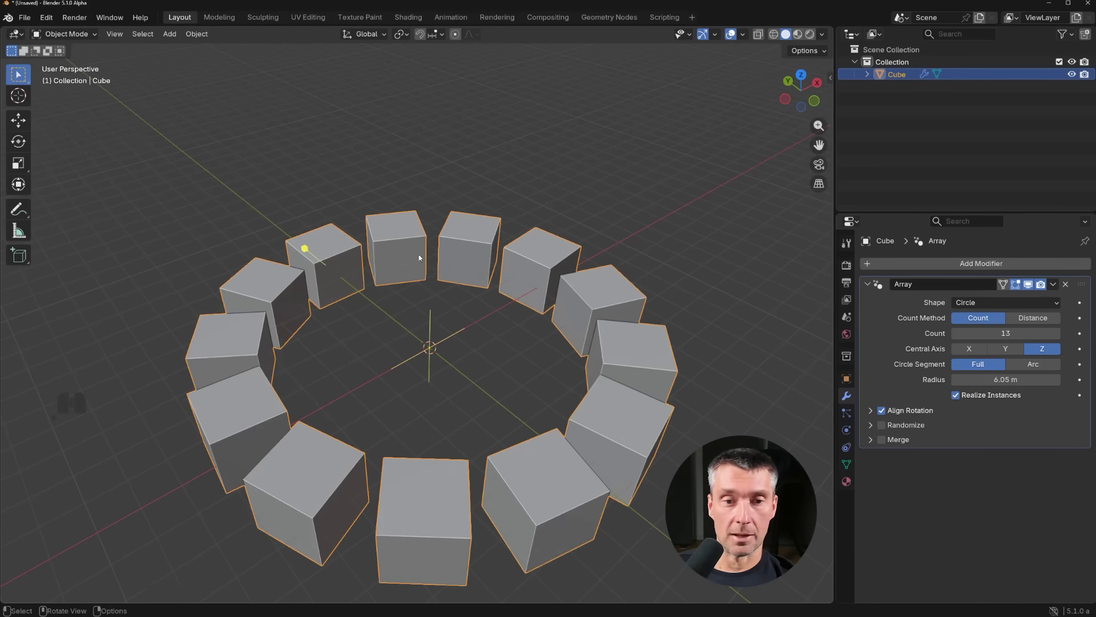
pyautogui.moveTo(455, 285); pyautogui.dragTo(438, 348)
pyautogui.middleClick(470, 330)
pyautogui.middleClick(451, 324)
pyautogui.click(972, 353)
pyautogui.click(1015, 355)
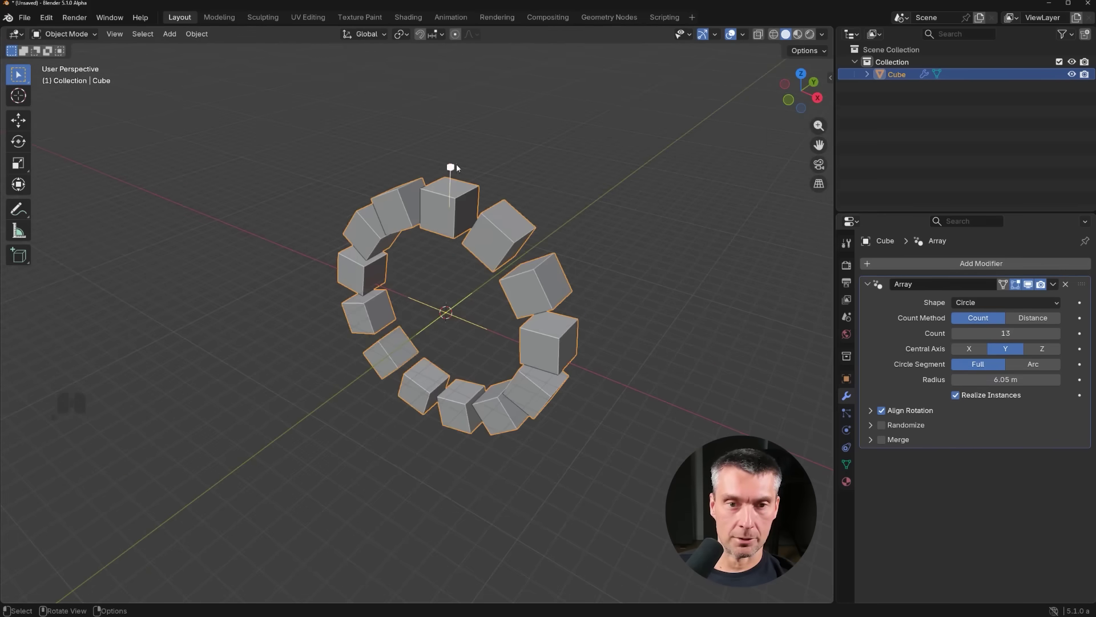
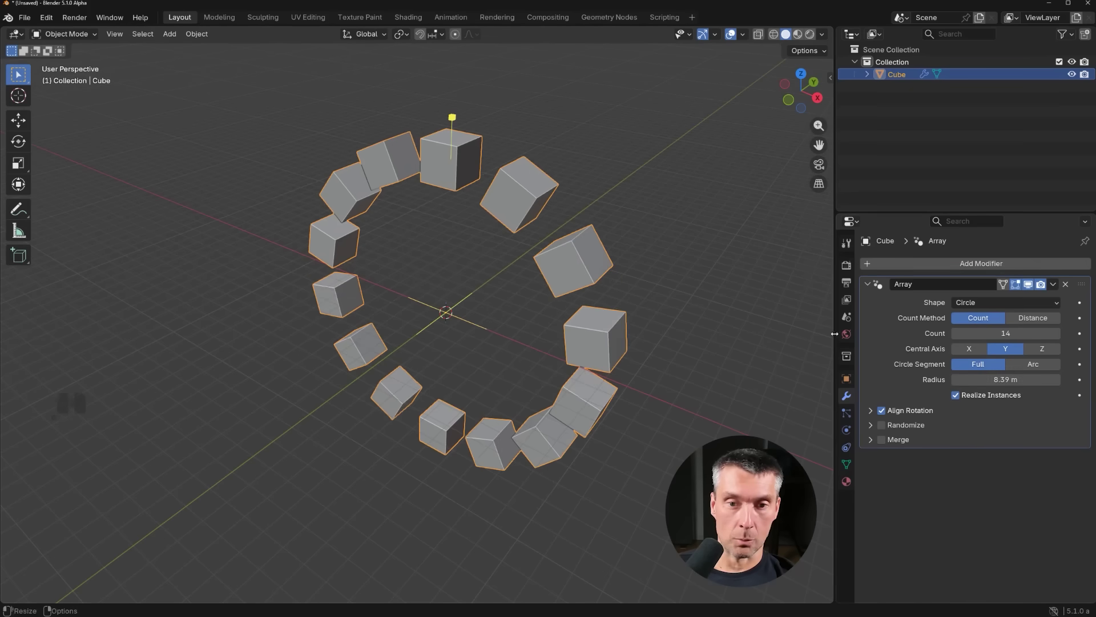
pyautogui.click(1052, 351)
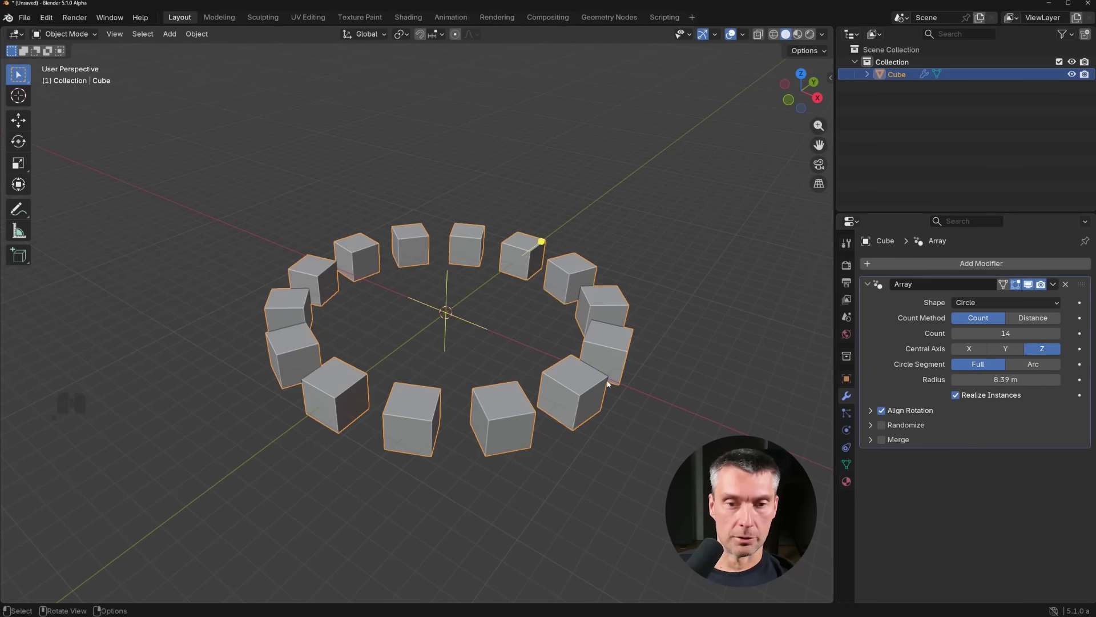
# - Turn the ring into an Arc with Sweep Angle 165° and Radius 11.6 m
pyautogui.click(1038, 364)
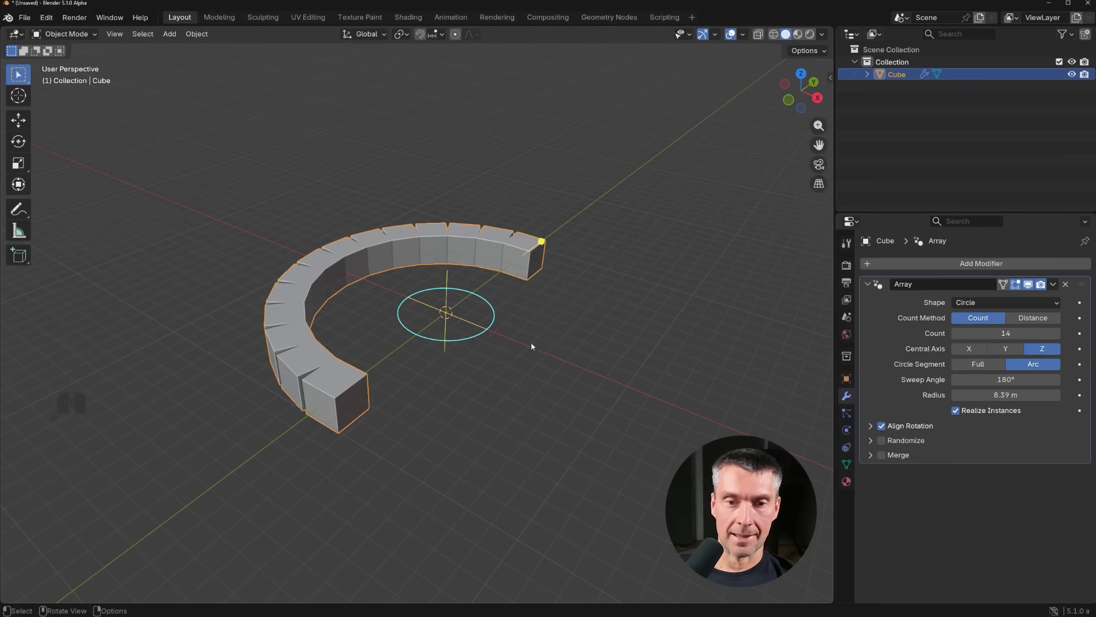
pyautogui.moveTo(497, 313); pyautogui.dragTo(505, 323)
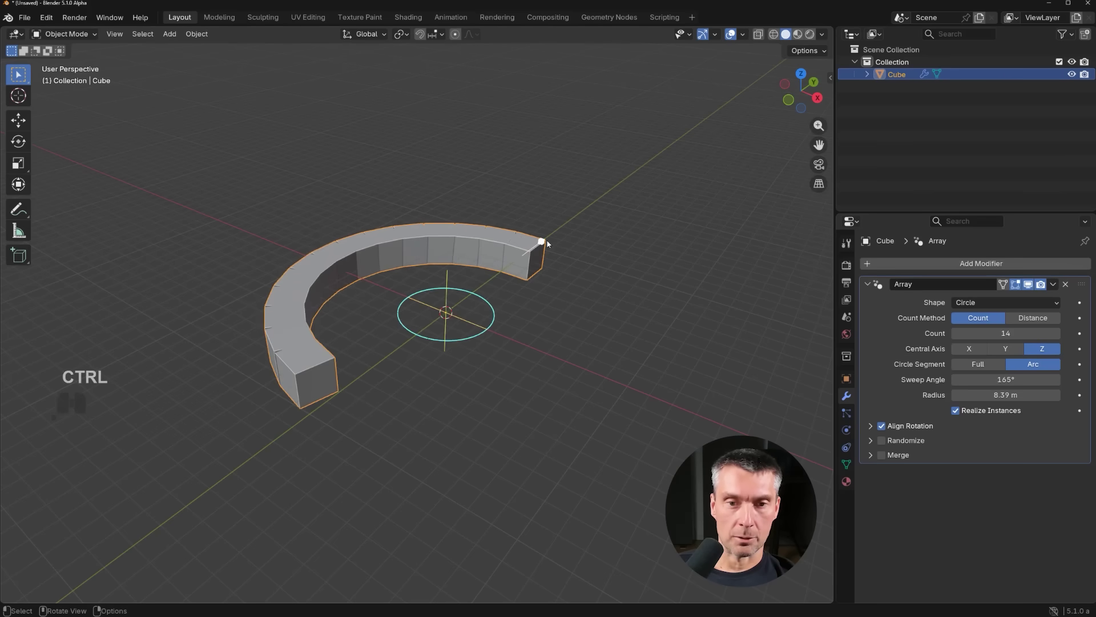
pyautogui.moveTo(549, 244); pyautogui.dragTo(585, 234)
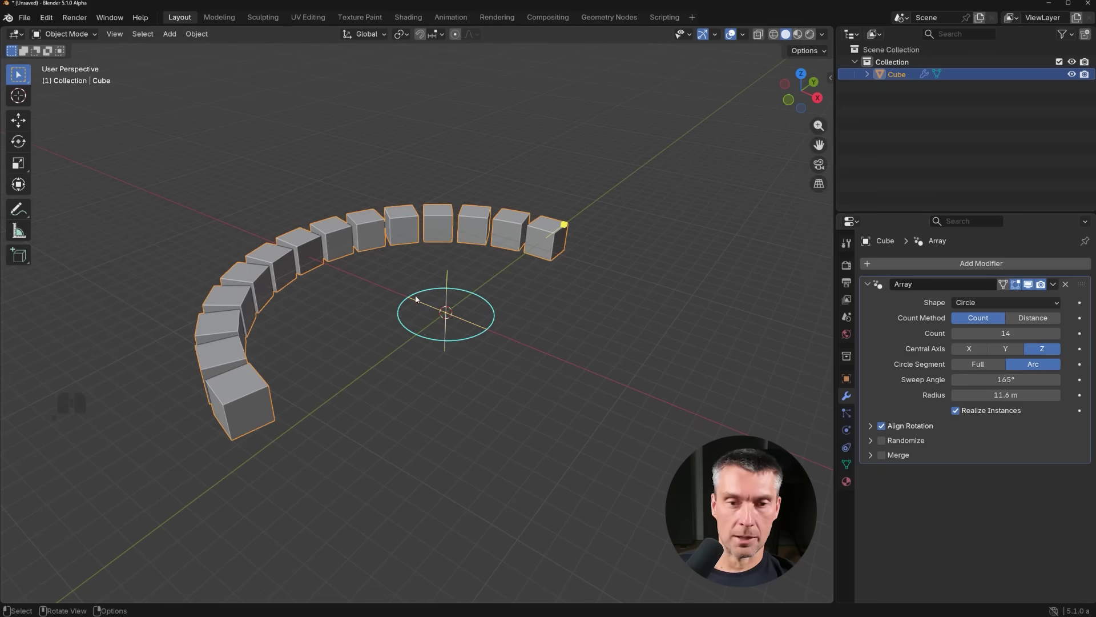
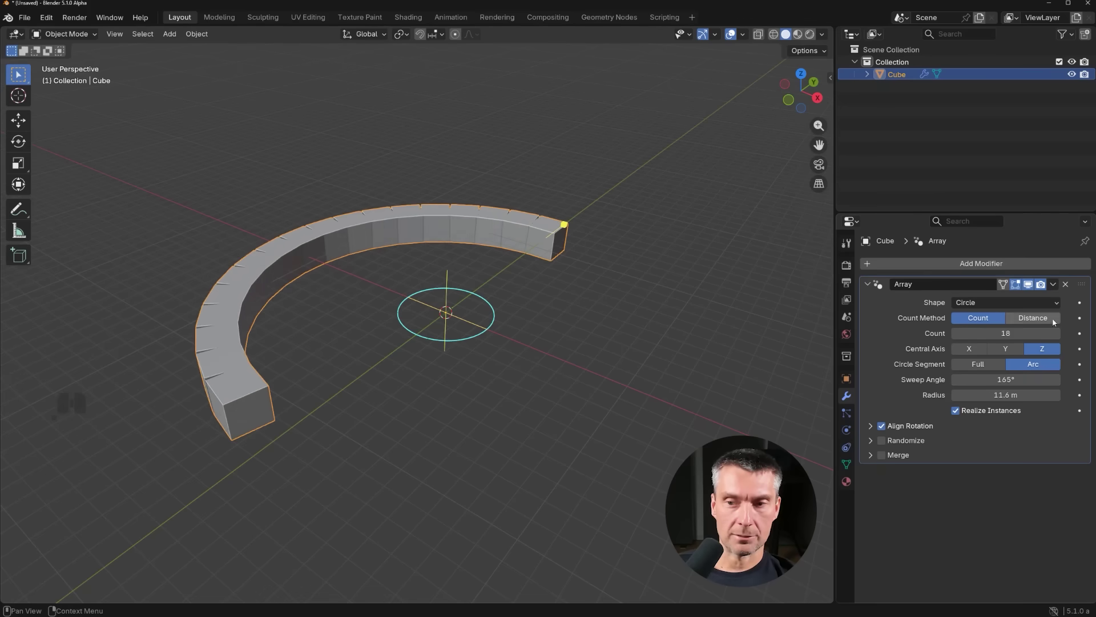
# - Set Count Method to Distance and reduce the angular distance, sweep angle and radius
pyautogui.click(1042, 320)
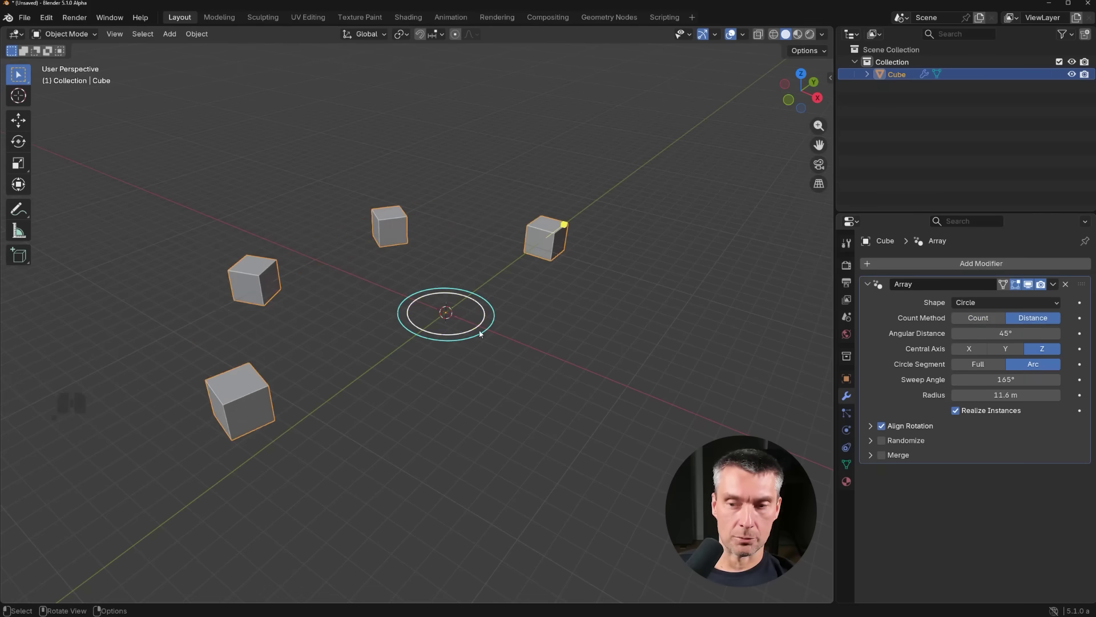
pyautogui.middleClick(598, 326)
pyautogui.middleClick(601, 335)
pyautogui.middleClick(576, 337)
pyautogui.moveTo(526, 318); pyautogui.dragTo(556, 326)
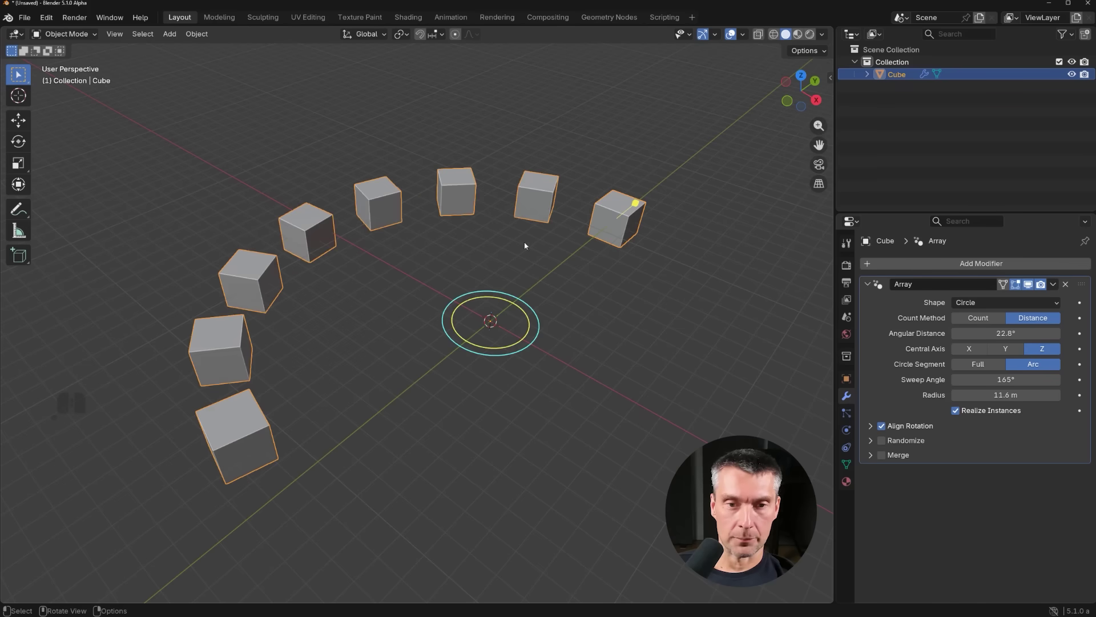
pyautogui.moveTo(540, 334); pyautogui.dragTo(544, 372)
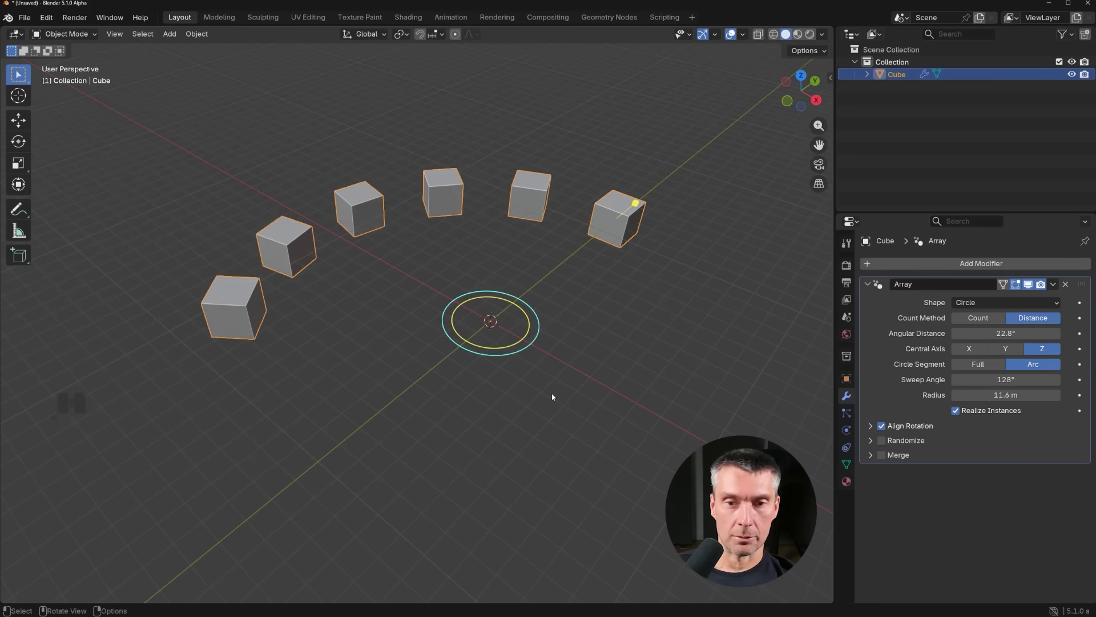
pyautogui.moveTo(589, 229); pyautogui.dragTo(597, 260)
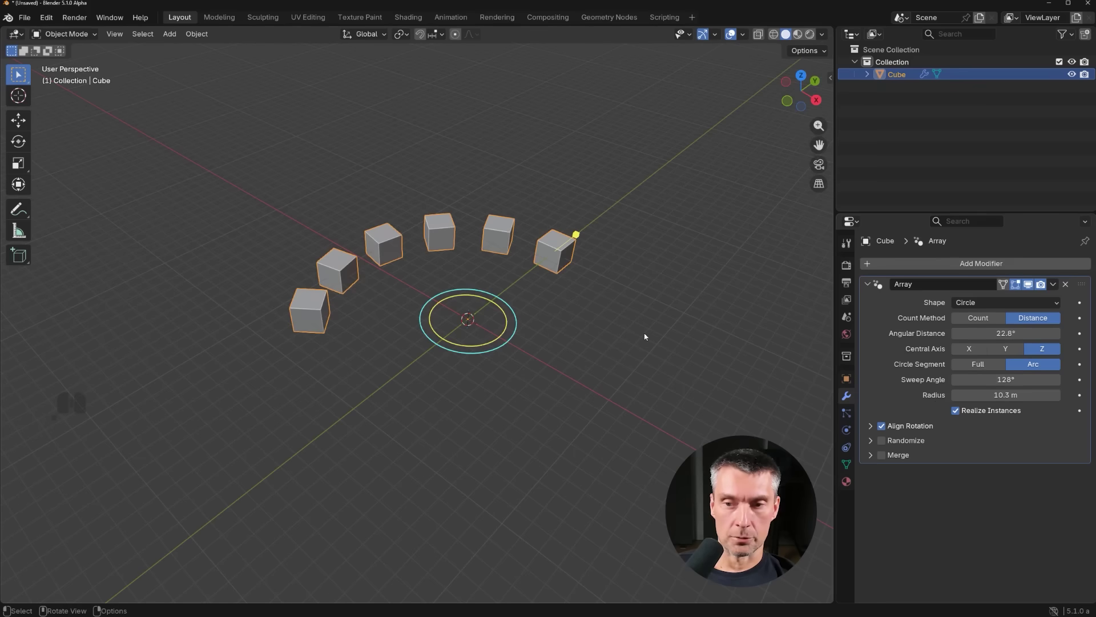
# - Delete the arrayed arc cube and add a new cube via Shift+A > Mesh > Cube
pyautogui.press('a')
pyautogui.press('x')
pyautogui.press('a')
pyautogui.click(634, 310)
pyautogui.press('shift+a')
pyautogui.click(657, 322)
pyautogui.middleClick(461, 363)
pyautogui.middleClick(580, 330)
pyautogui.moveTo(599, 331); pyautogui.dragTo(524, 371)
pyautogui.moveTo(512, 361); pyautogui.dragTo(491, 352)
pyautogui.moveTo(489, 352); pyautogui.dragTo(475, 337)
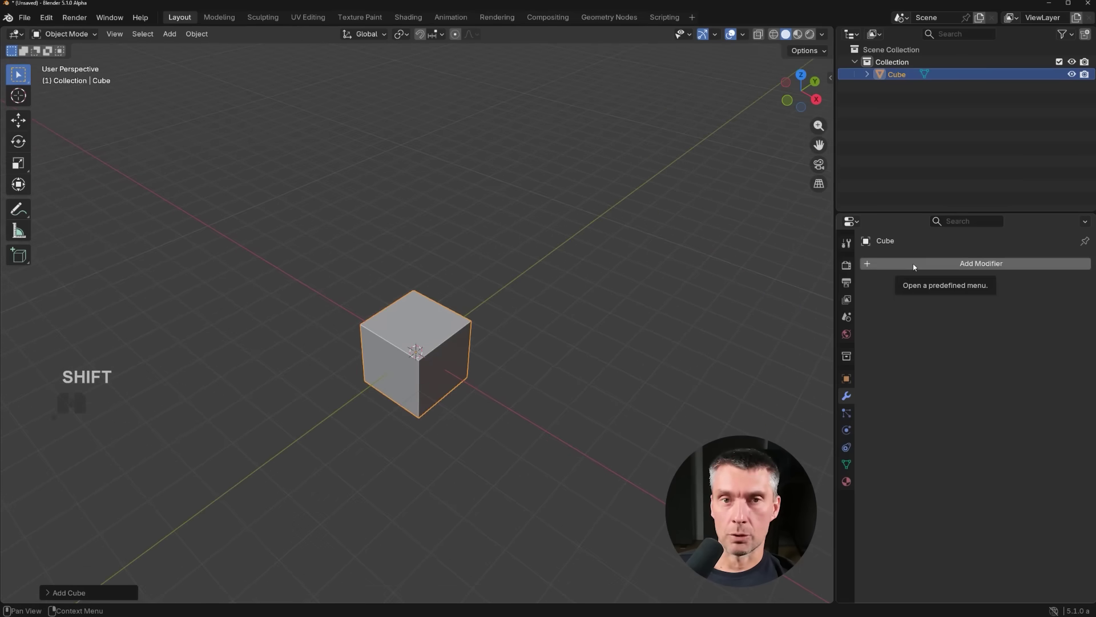
# - Add an Array modifier making a three-cube line bar along X and inspect it
pyautogui.click(916, 267)
pyautogui.click(962, 260)
pyautogui.scroll(-3)
pyautogui.moveTo(477, 355); pyautogui.dragTo(443, 351)
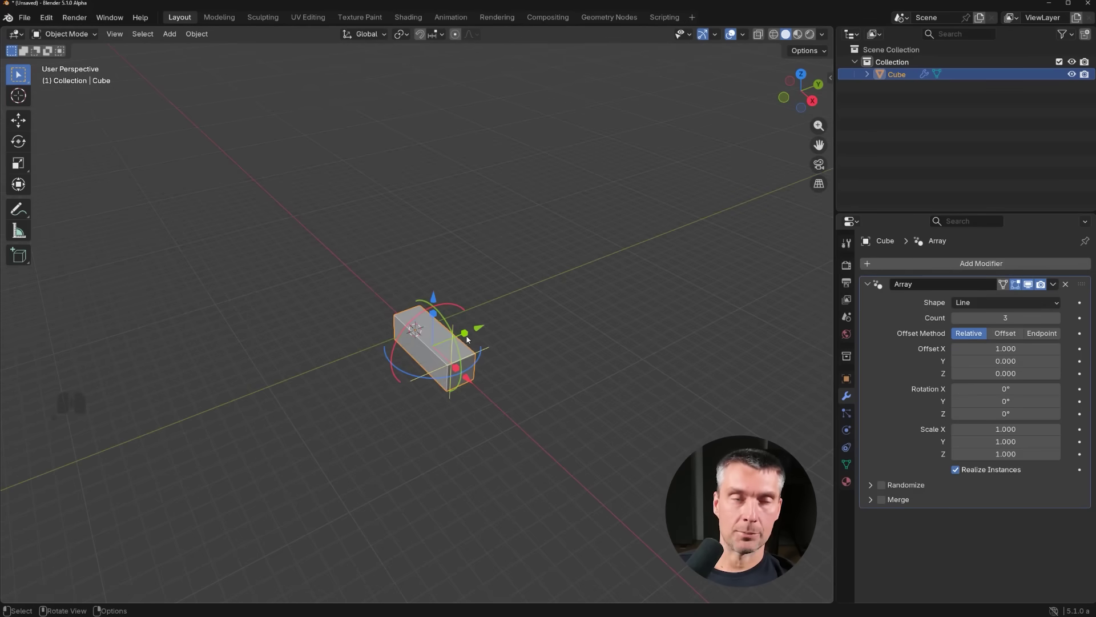
pyautogui.moveTo(464, 345); pyautogui.dragTo(498, 353)
pyautogui.moveTo(518, 333); pyautogui.dragTo(530, 332)
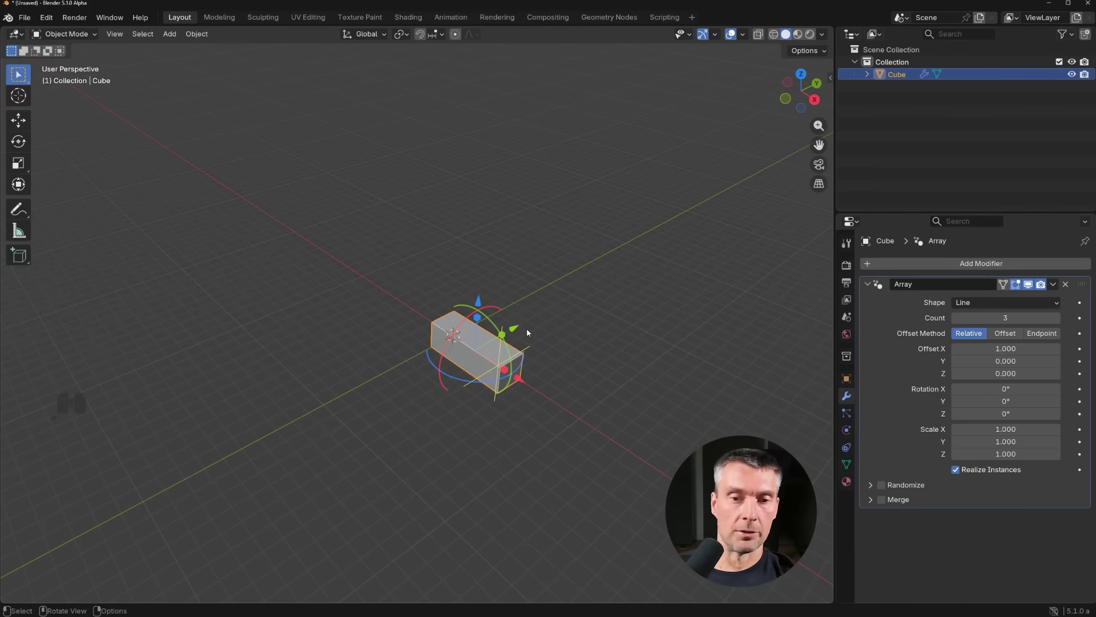
pyautogui.middleClick(558, 371)
pyautogui.moveTo(584, 355); pyautogui.dragTo(560, 350)
pyautogui.middleClick(587, 343)
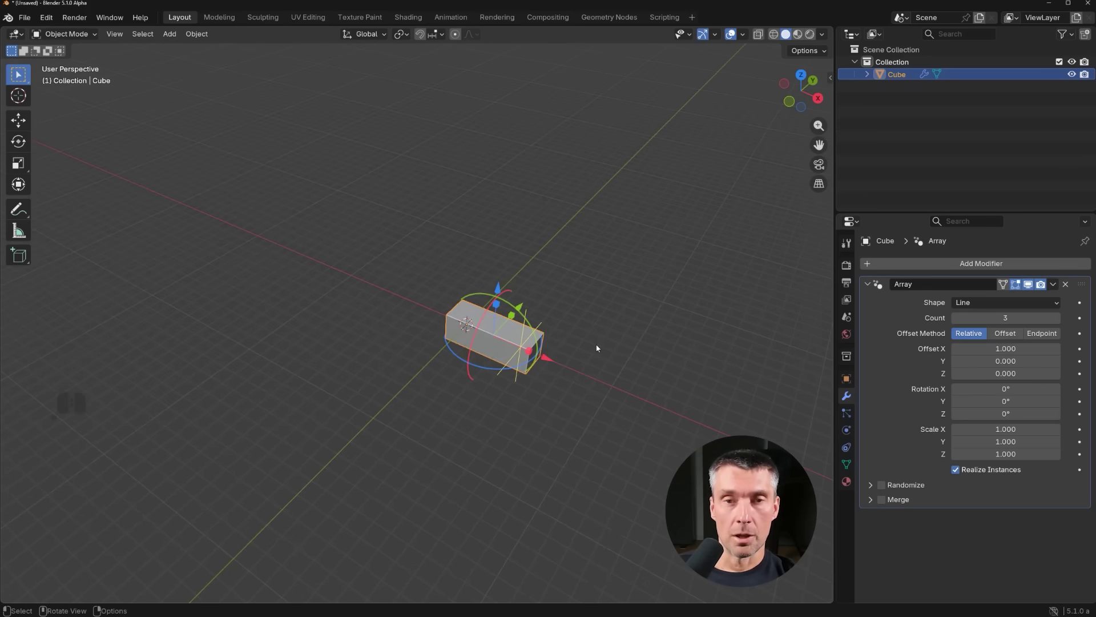
pyautogui.moveTo(579, 332); pyautogui.dragTo(551, 329)
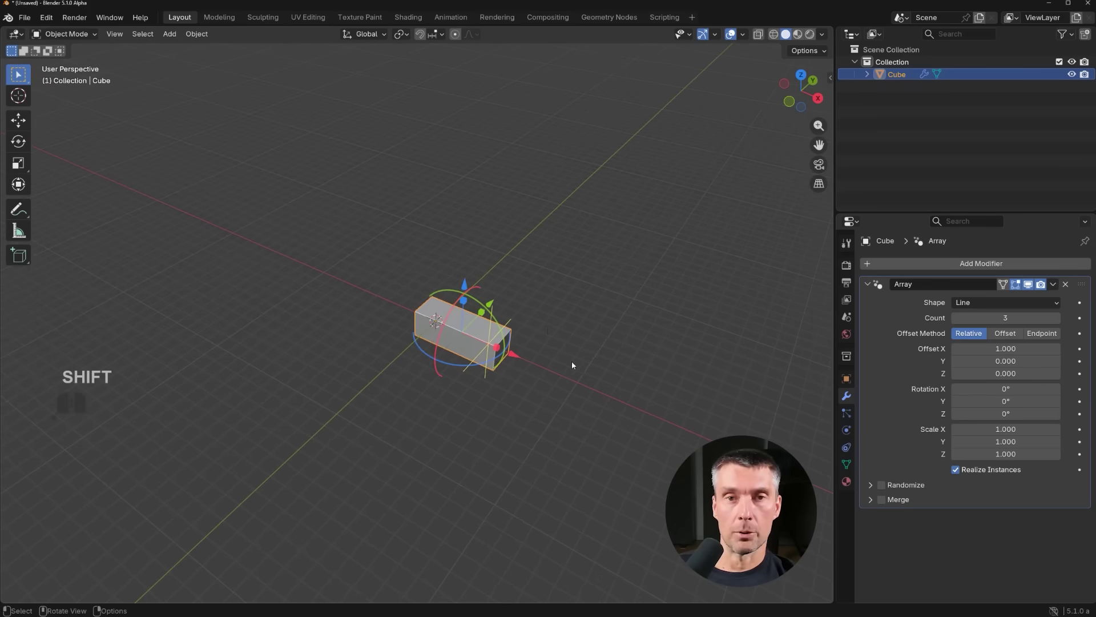
pyautogui.middleClick(557, 354)
# - Add a Bézier curve and switch the cube's Array shape to Curve with Count 3
pyautogui.press('shift+a')
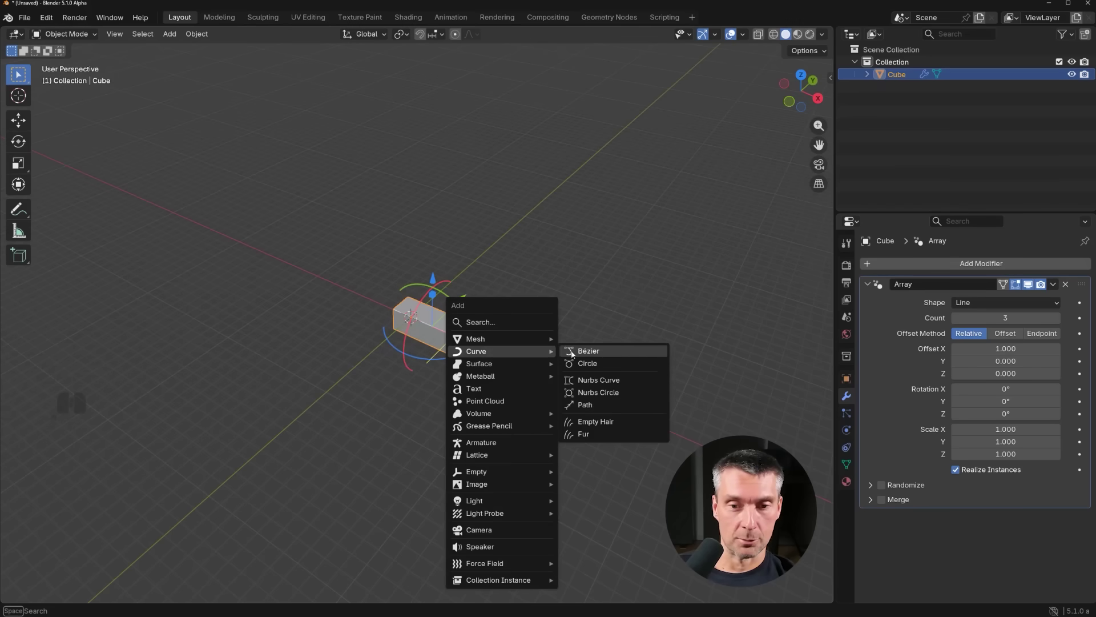
pyautogui.click(579, 353)
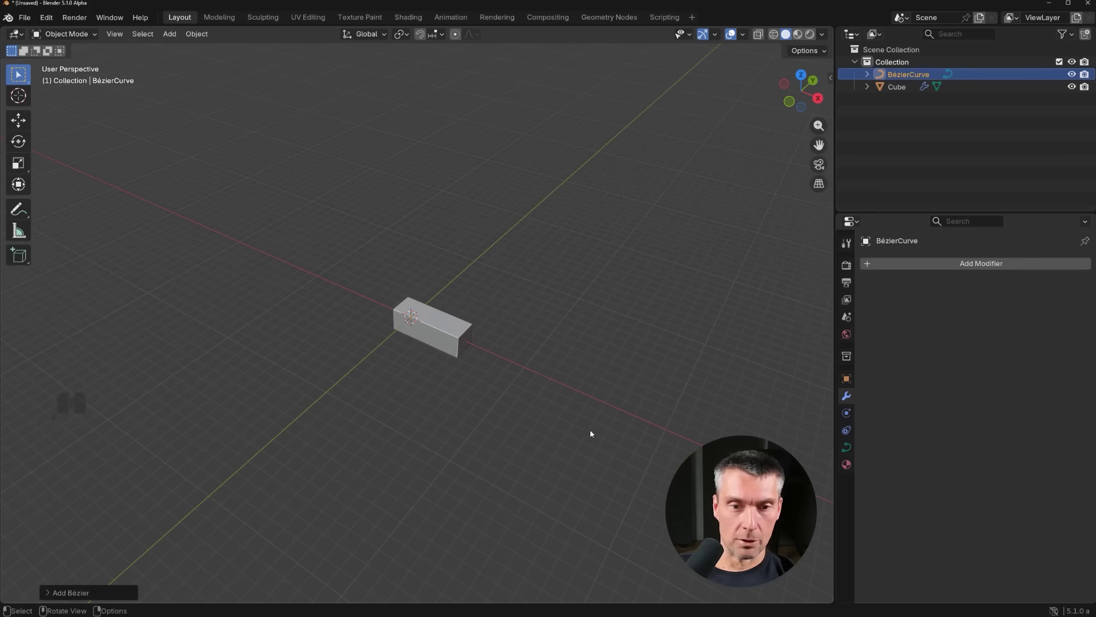
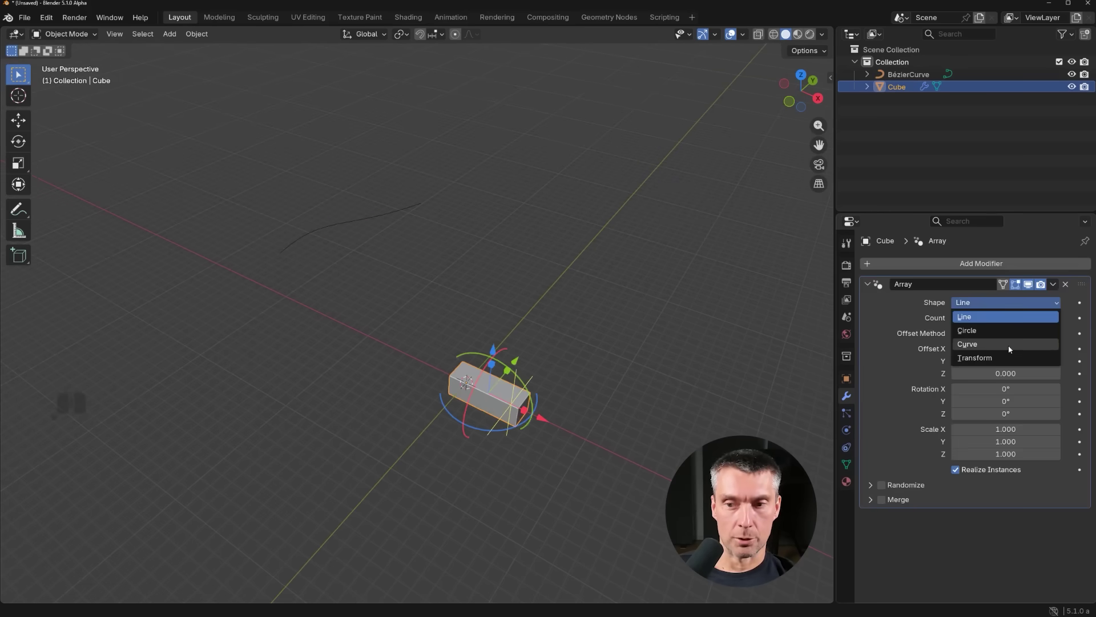
pyautogui.click(1011, 348)
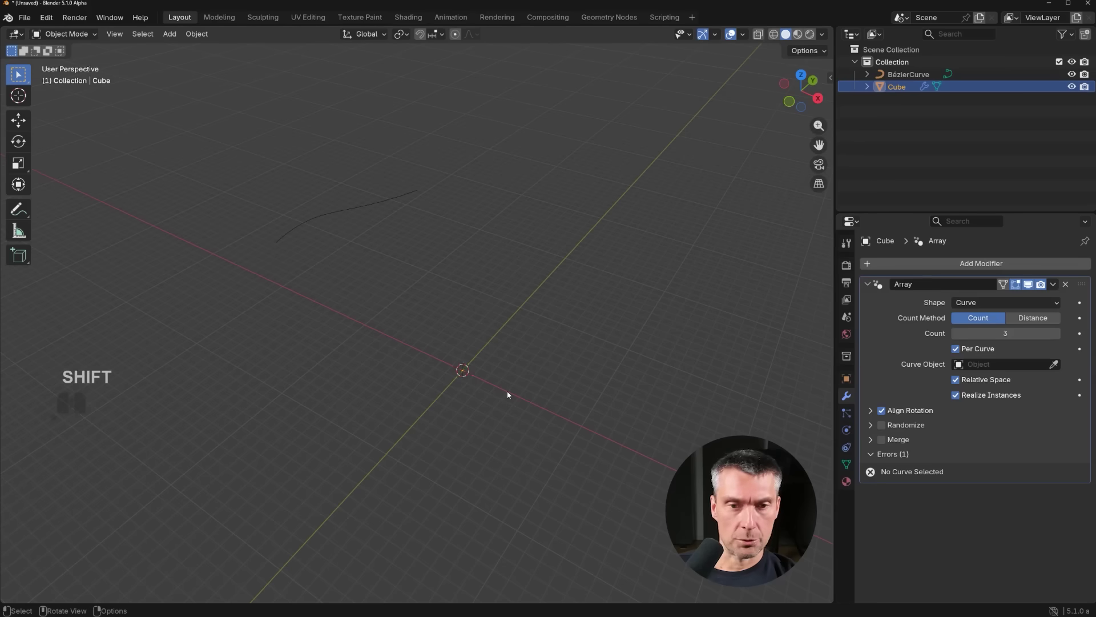
pyautogui.moveTo(493, 371); pyautogui.dragTo(507, 385)
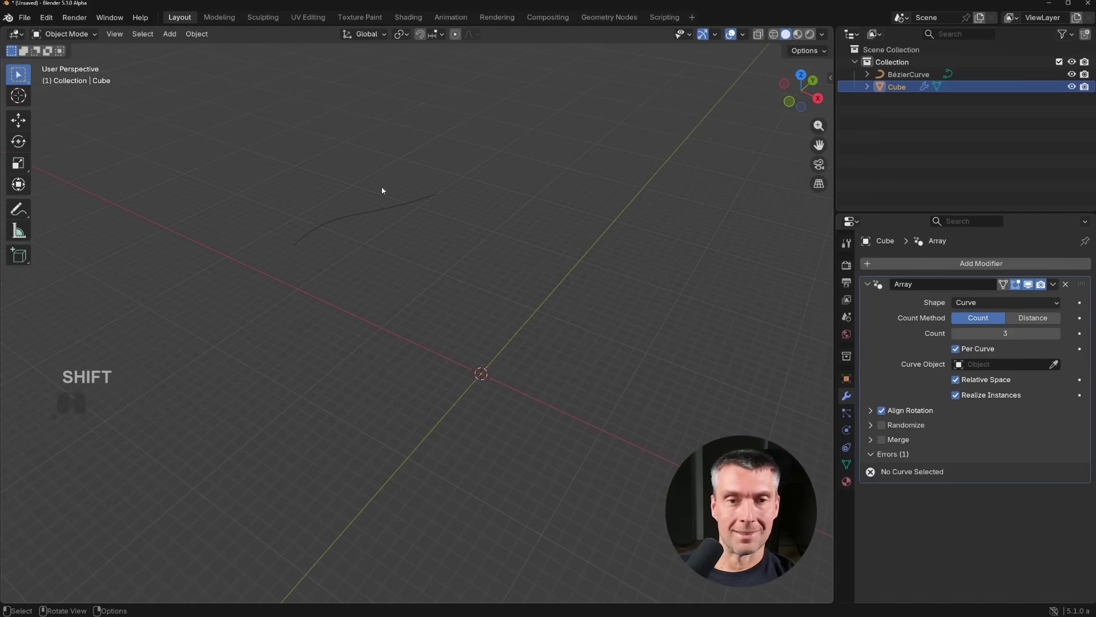
pyautogui.middleClick(491, 304)
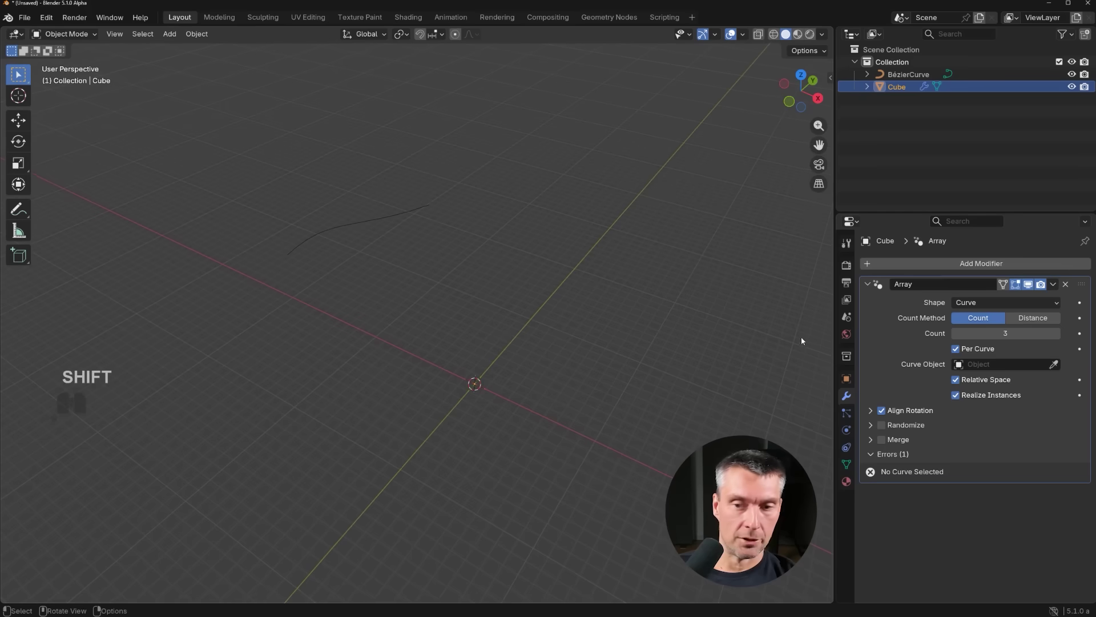
# - Pick BézierCurve as the array's Curve Object with Count 5, then scale the curve up slightly
pyautogui.click(1055, 367)
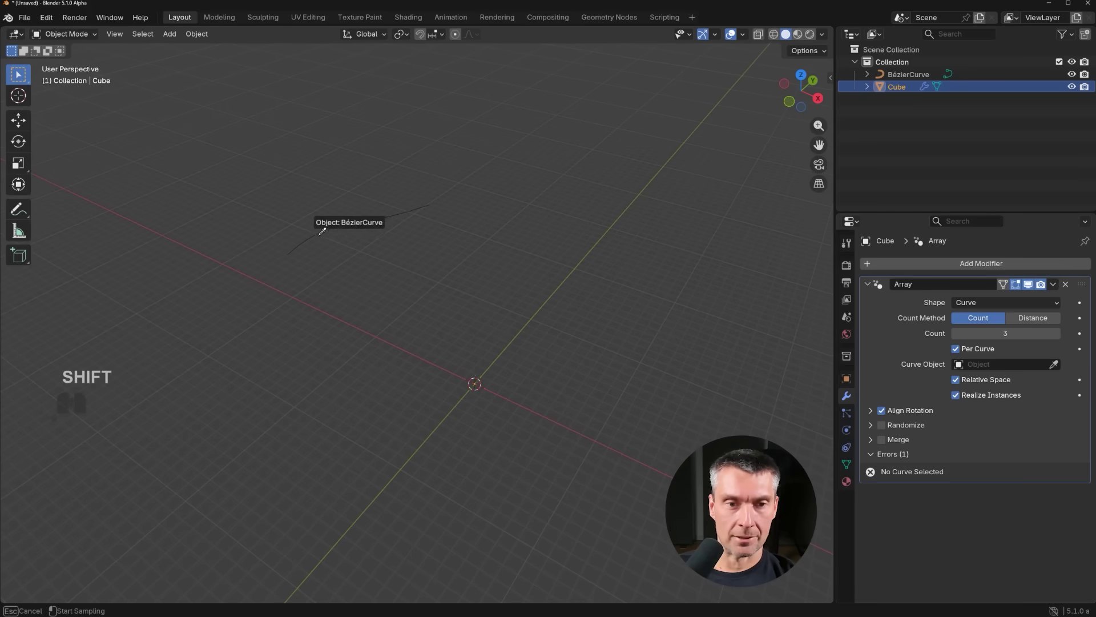
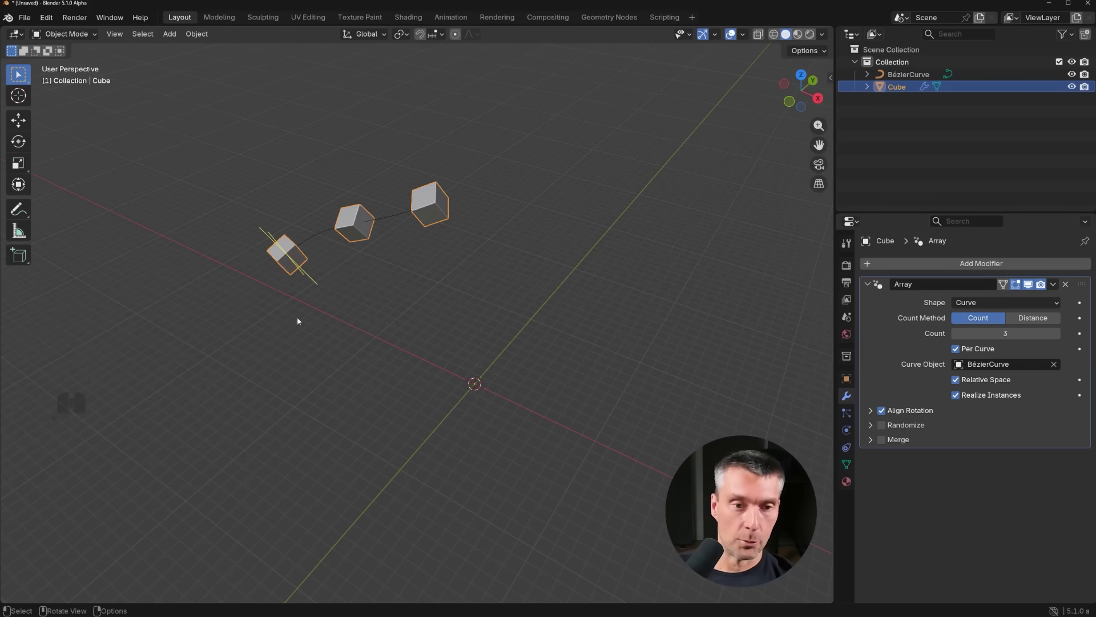
pyautogui.moveTo(319, 285); pyautogui.dragTo(343, 268)
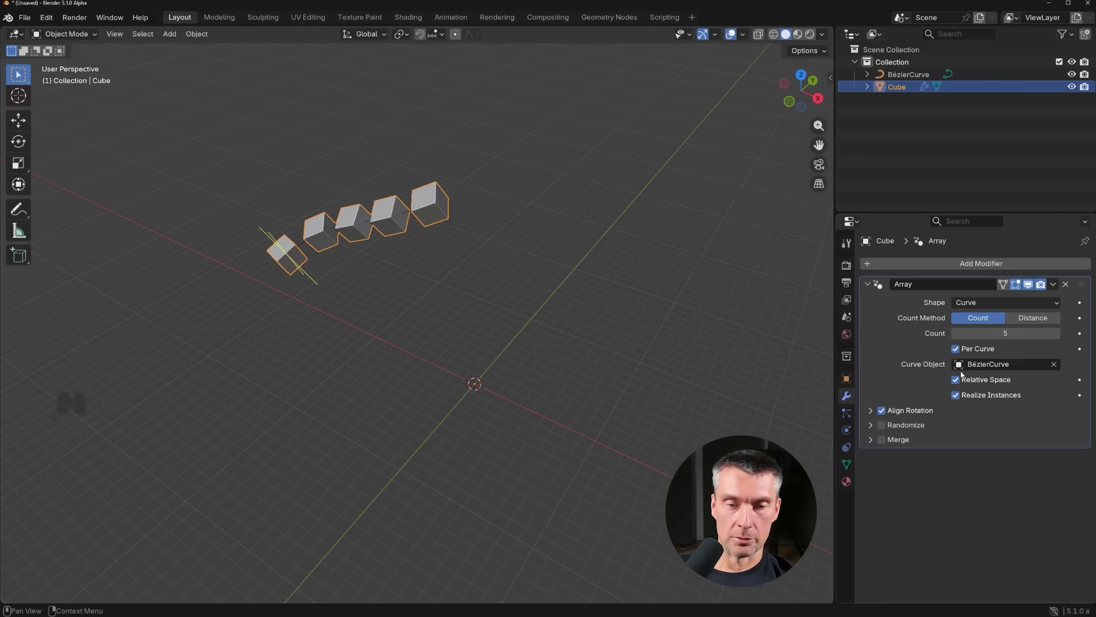
pyautogui.moveTo(396, 357); pyautogui.dragTo(435, 372)
pyautogui.scroll(3)
pyautogui.moveTo(466, 305); pyautogui.dragTo(440, 377)
pyautogui.moveTo(449, 371); pyautogui.dragTo(458, 350)
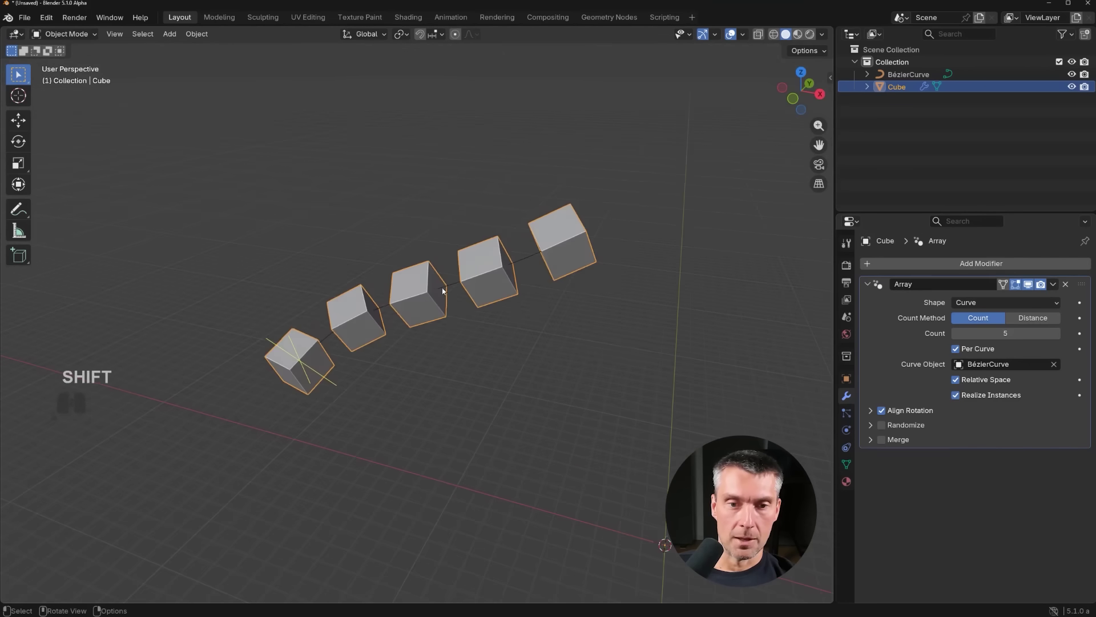
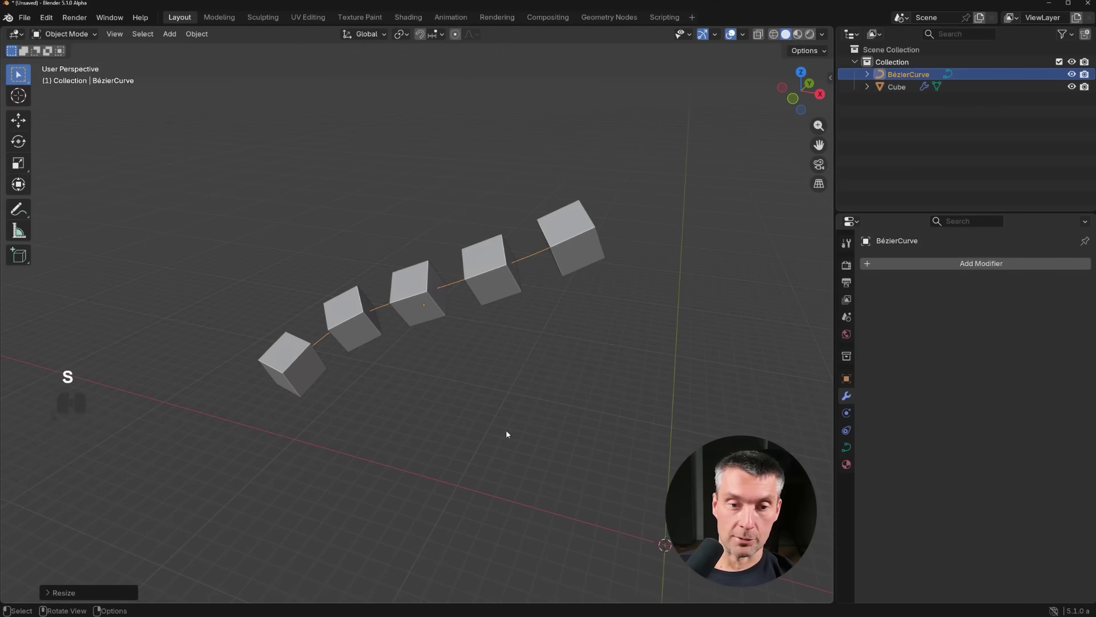
# - Duplicate the curve's spline into a second winding spline so cubes follow both, then reselect the cube
pyautogui.middleClick(489, 340)
pyautogui.moveTo(478, 343); pyautogui.dragTo(533, 375)
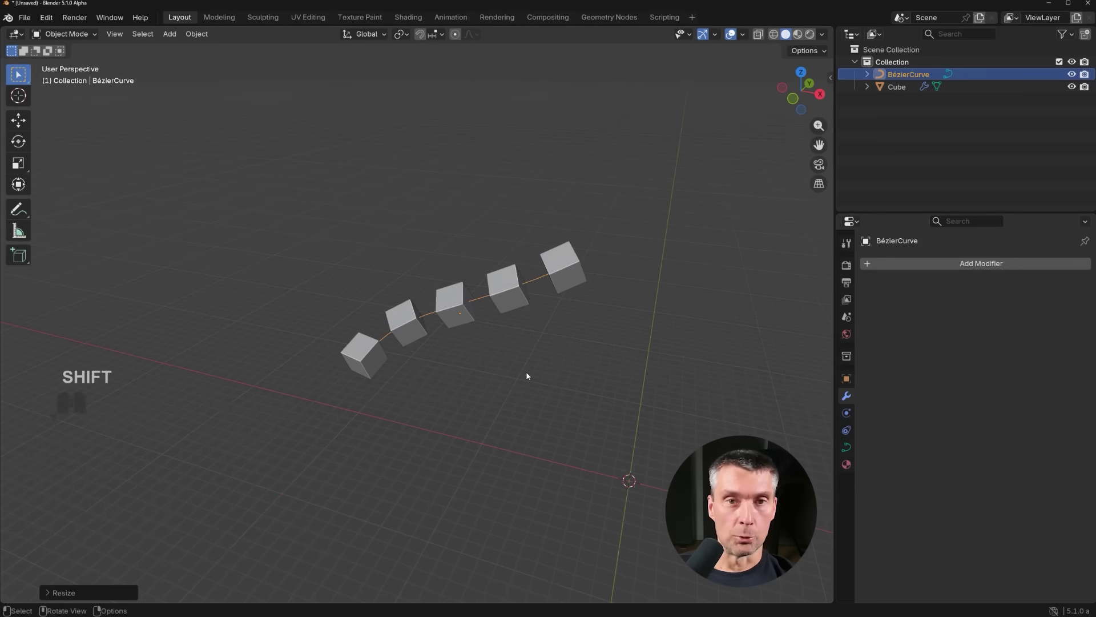
pyautogui.press('shift+d')
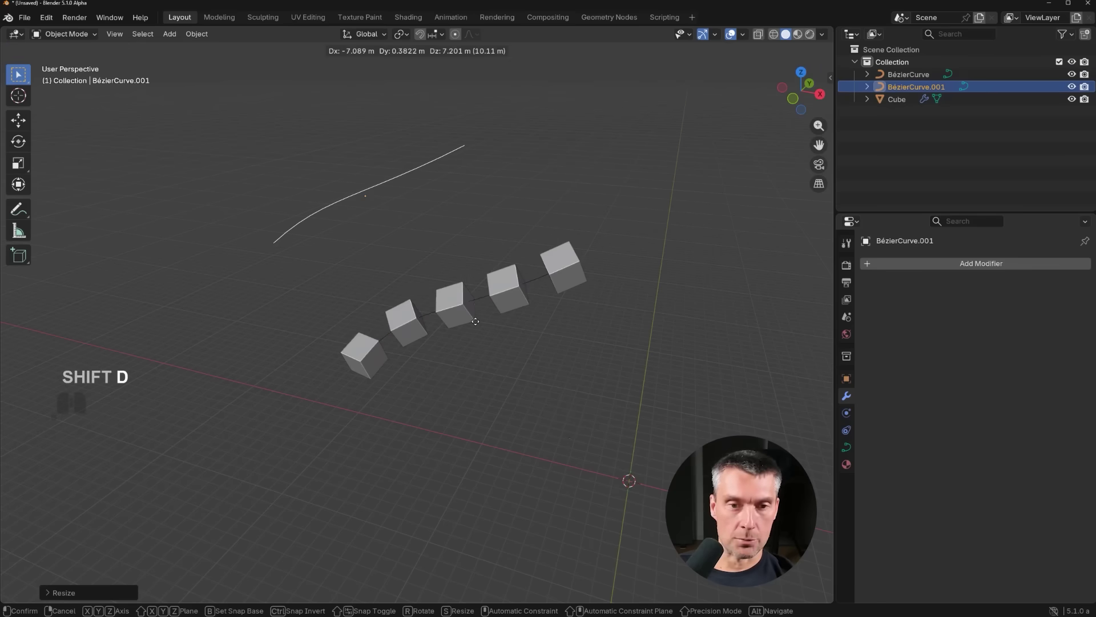
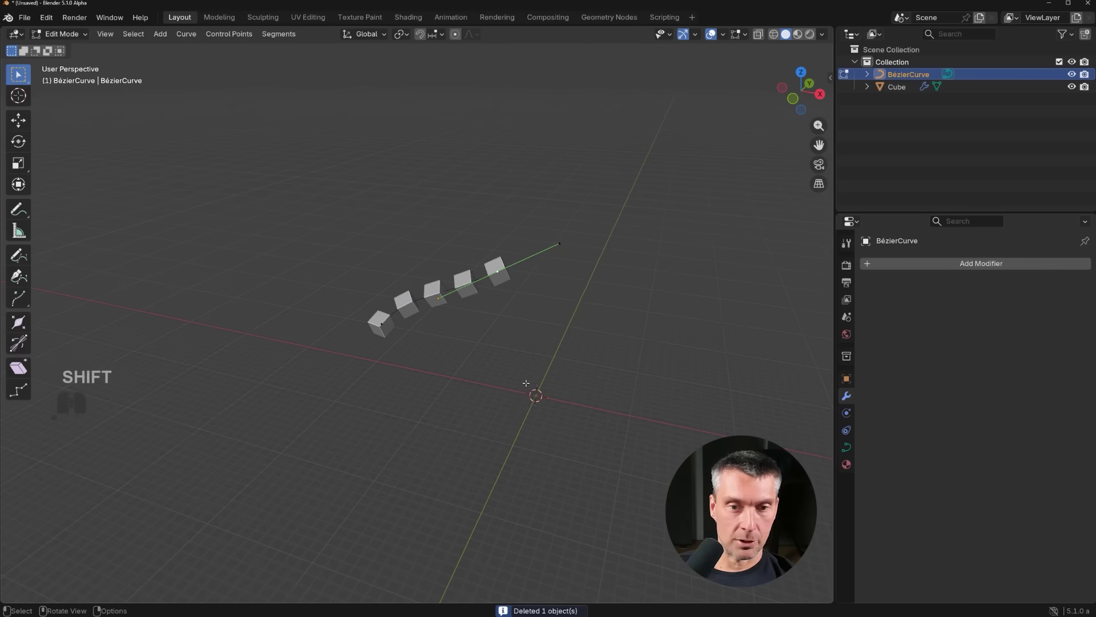
pyautogui.press('shift+d')
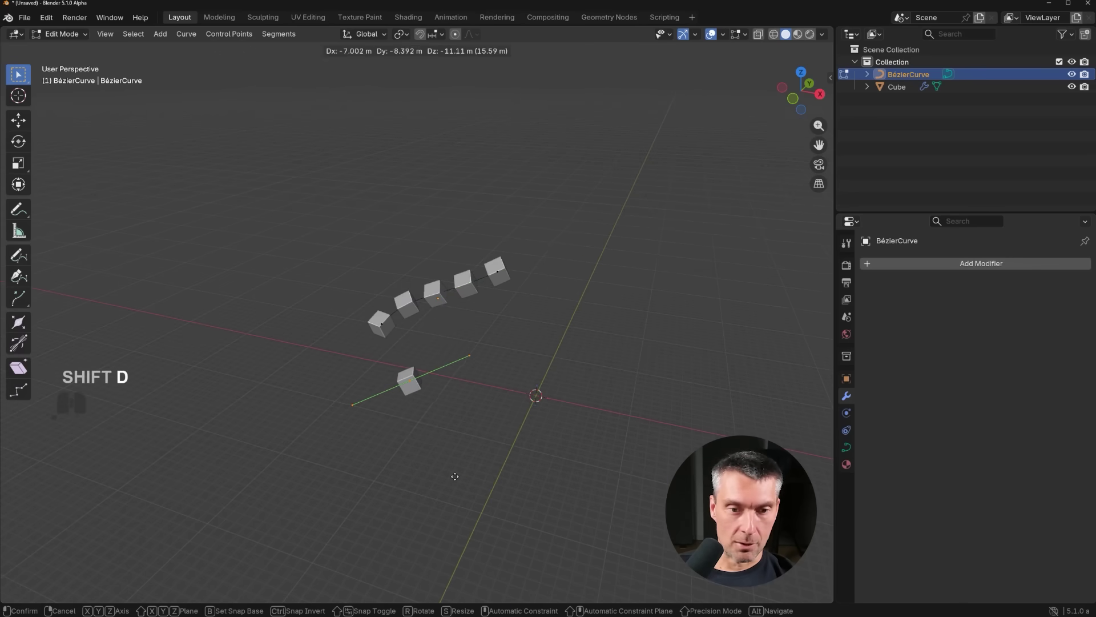
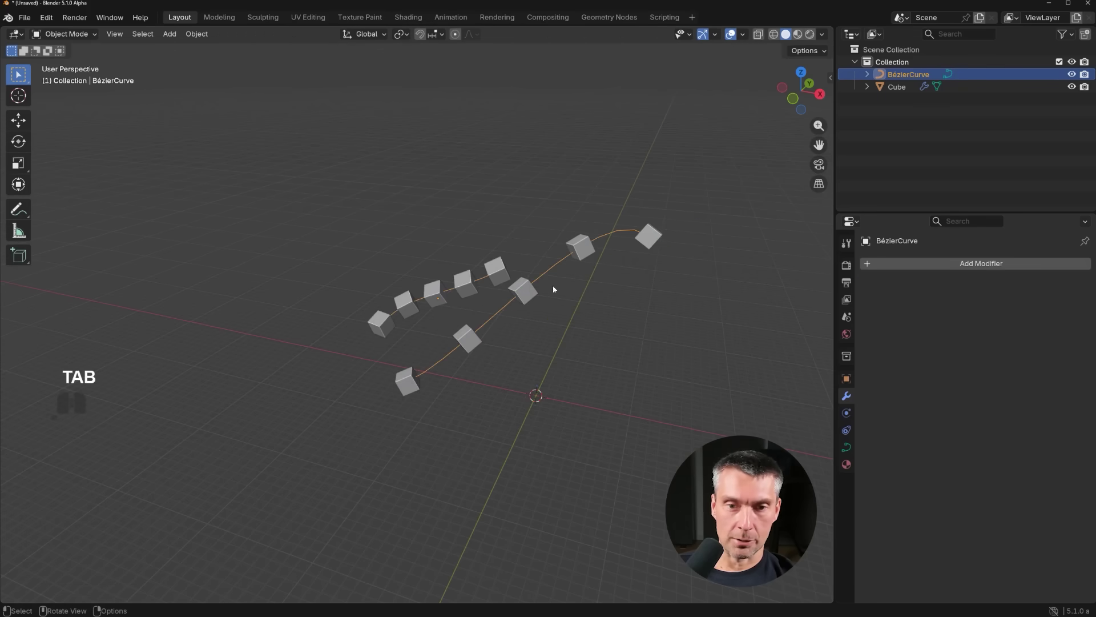
pyautogui.click(513, 291)
# - Raise the curve array Count to 7 and toggle Per Curve counting off and back on
pyautogui.middleClick(658, 384)
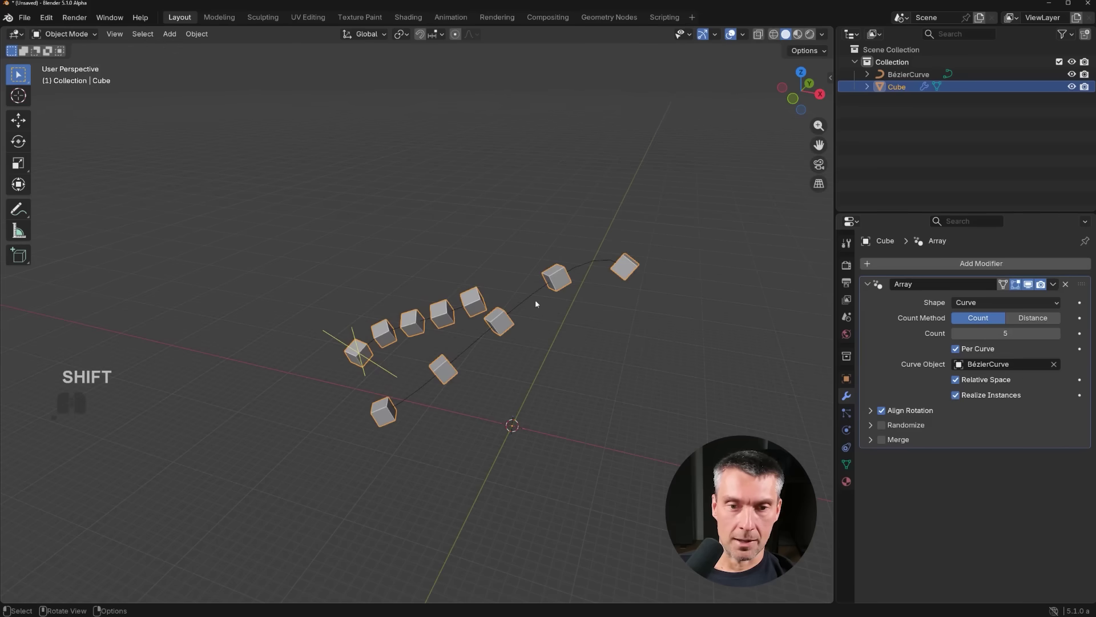
pyautogui.moveTo(379, 367); pyautogui.dragTo(414, 371)
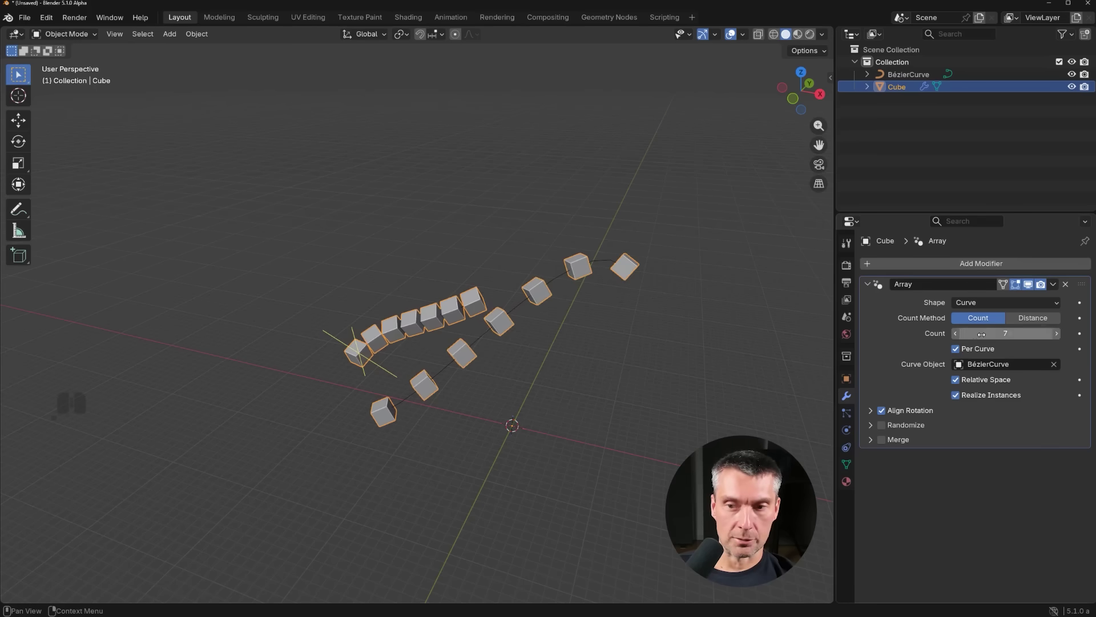
pyautogui.click(957, 352)
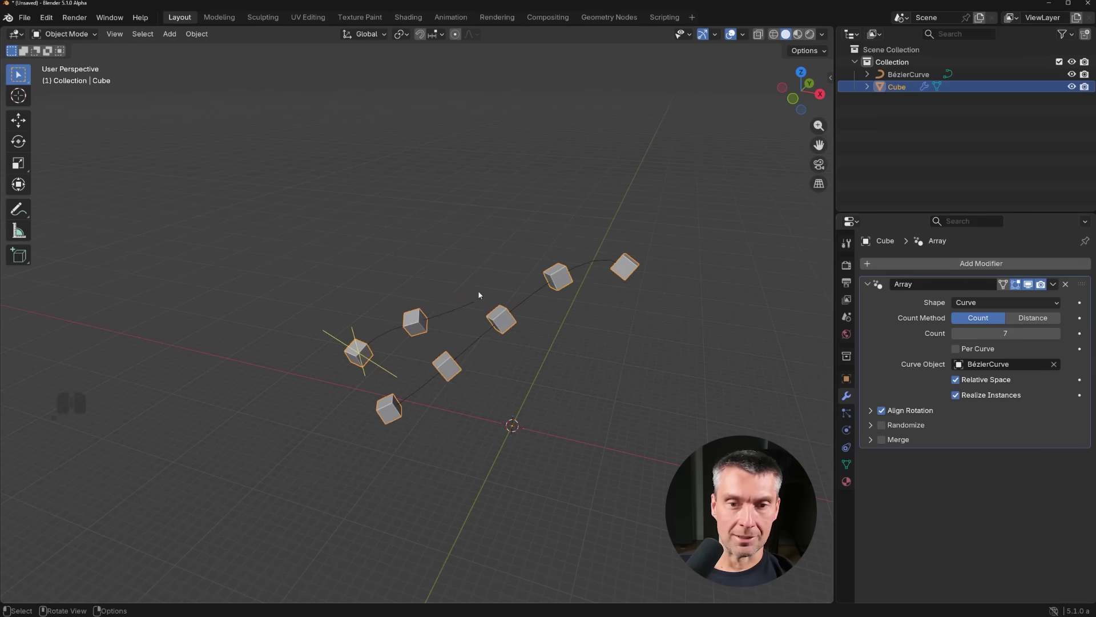
pyautogui.click(961, 353)
pyautogui.doubleClick(961, 354)
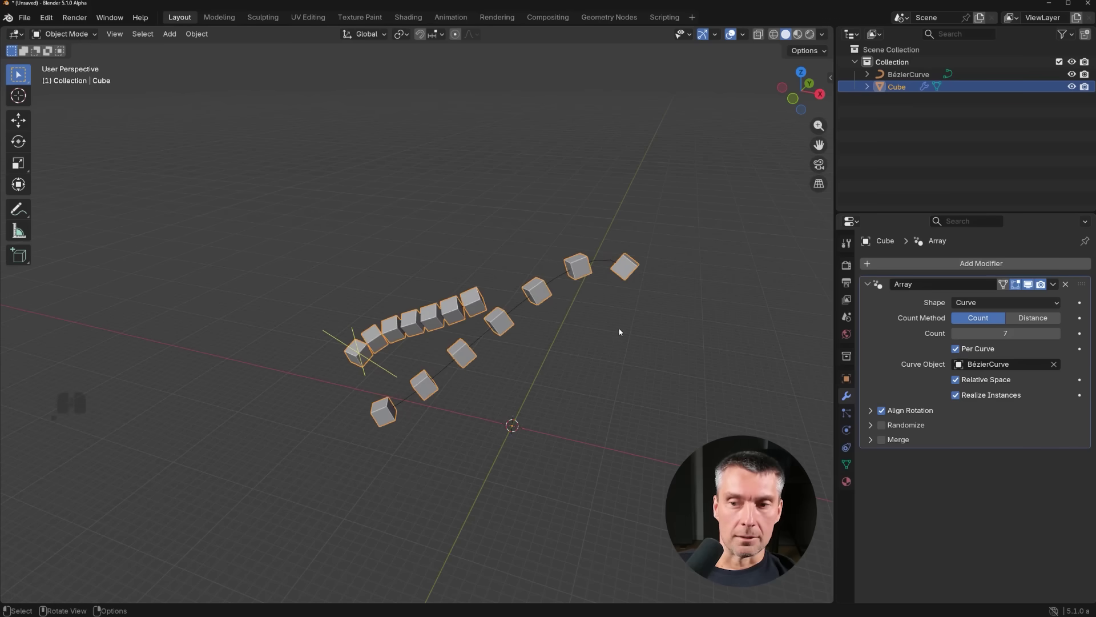
# - Select all objects and delete the cube and Bézier curve
pyautogui.press('a')
pyautogui.press('x')
pyautogui.press('a')
pyautogui.click(625, 330)
# - Add a new cube and inspect Cube.001's existing array from several angles
pyautogui.press('shift+a')
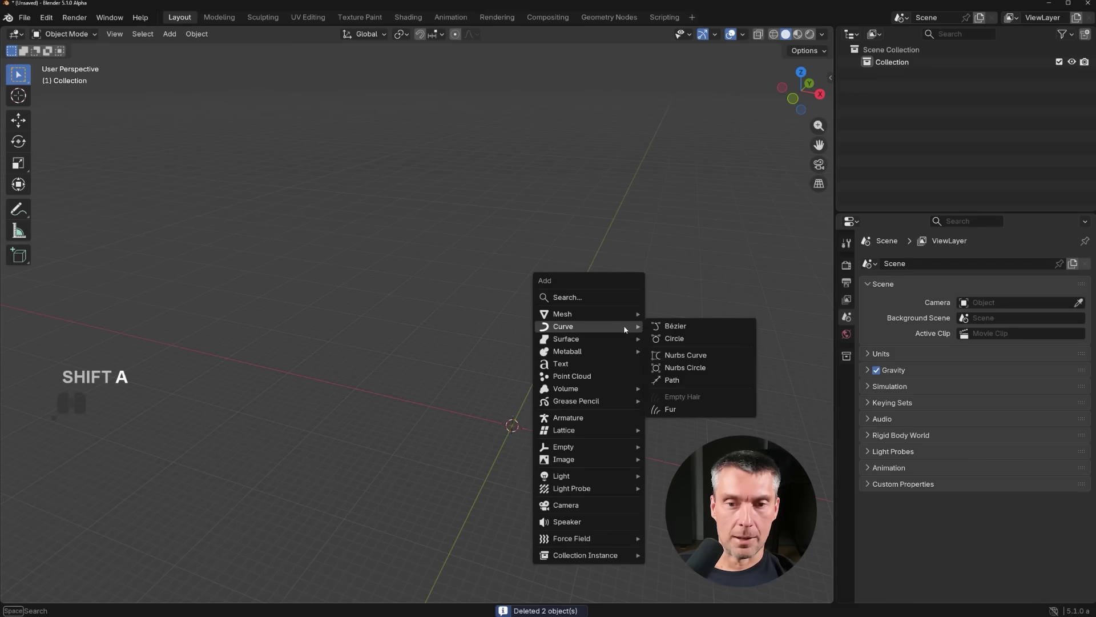
pyautogui.click(695, 327)
pyautogui.moveTo(436, 402); pyautogui.dragTo(571, 425)
pyautogui.moveTo(573, 397); pyautogui.dragTo(565, 419)
pyautogui.moveTo(538, 403); pyautogui.dragTo(492, 391)
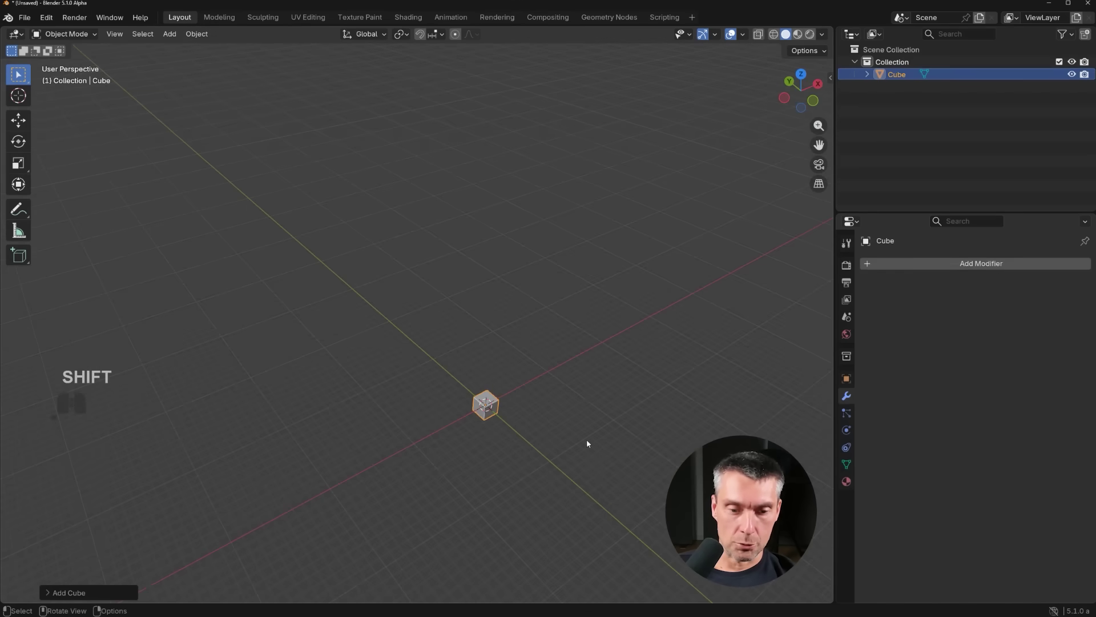
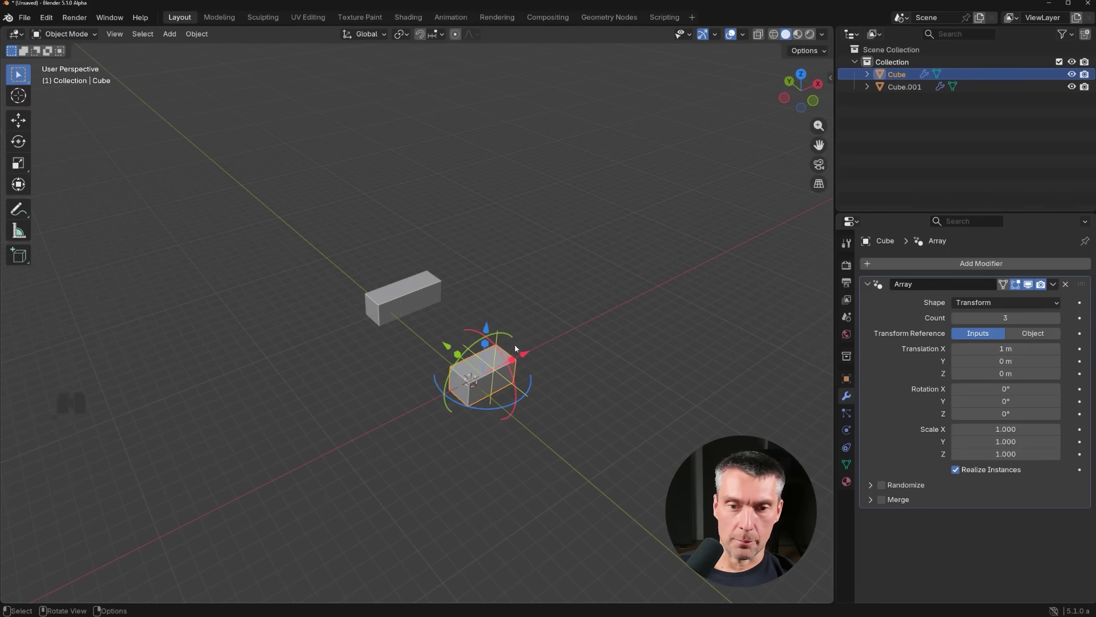
pyautogui.moveTo(539, 349); pyautogui.dragTo(632, 295)
pyautogui.click(429, 286)
pyautogui.moveTo(450, 283); pyautogui.dragTo(548, 256)
pyautogui.moveTo(538, 316); pyautogui.dragTo(462, 363)
pyautogui.middleClick(460, 355)
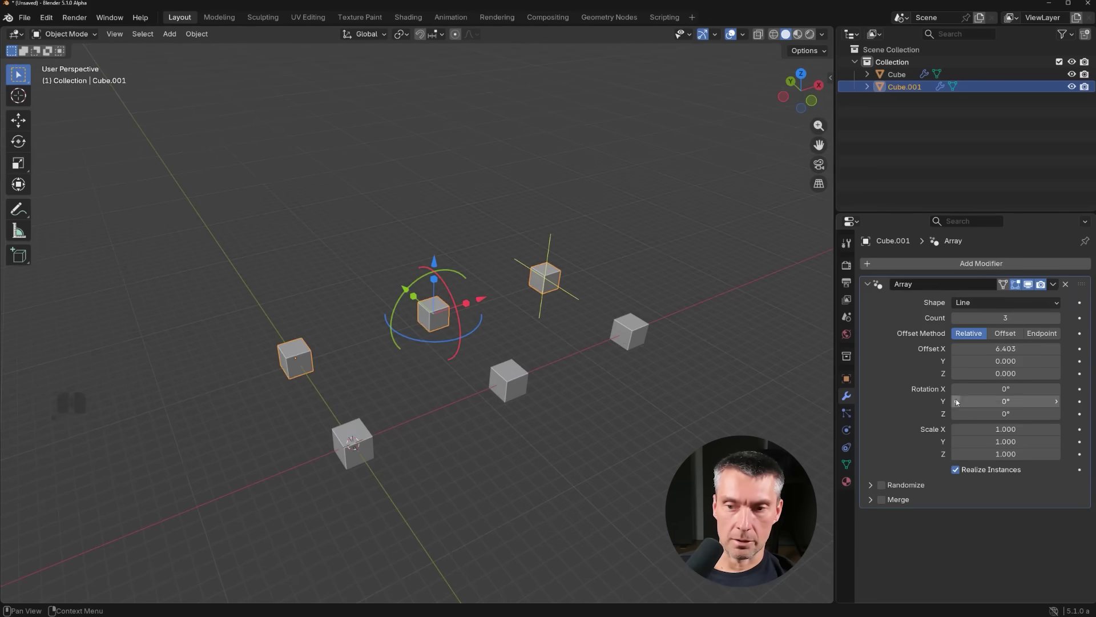
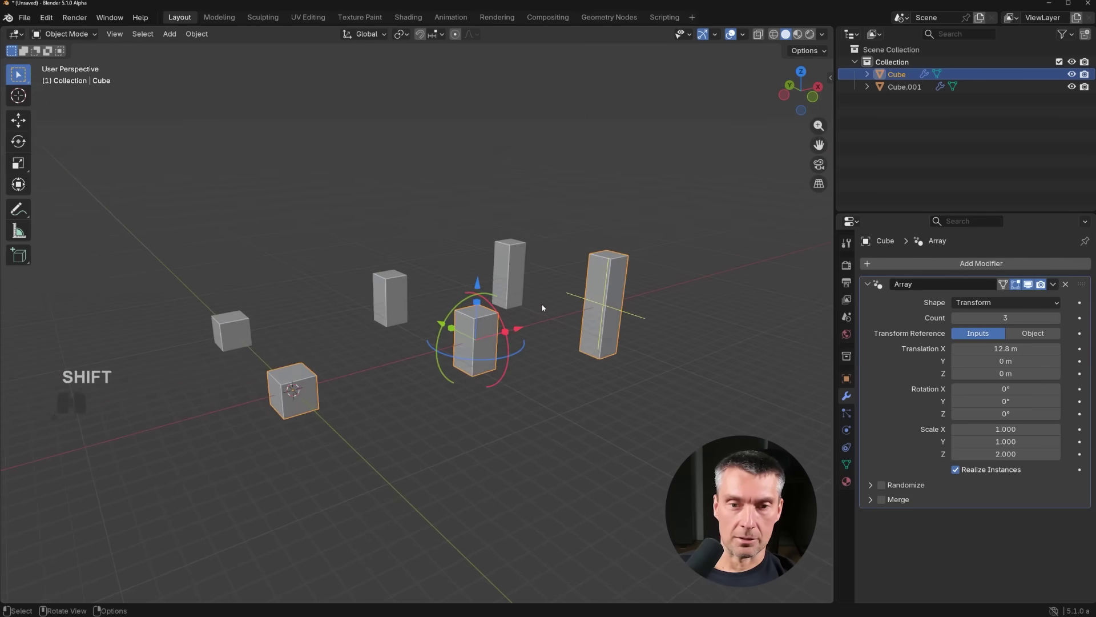
# - Give the cube an Array modifier with the Transform shape
pyautogui.click(609, 320)
pyautogui.moveTo(512, 365); pyautogui.dragTo(444, 359)
pyautogui.moveTo(513, 450); pyautogui.dragTo(429, 392)
pyautogui.click(312, 386)
pyautogui.click(333, 376)
pyautogui.moveTo(386, 362); pyautogui.dragTo(435, 363)
pyautogui.click(390, 370)
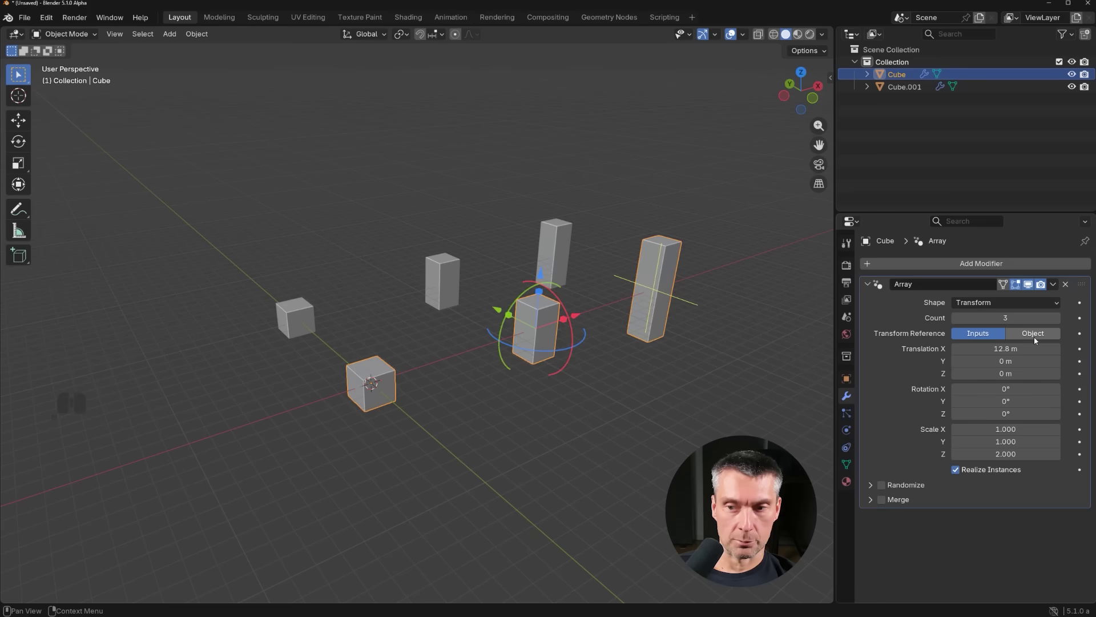
# - Set Transform Reference to Object, add a plain-axes Empty and assign it as the transform object
pyautogui.click(1036, 340)
pyautogui.press('shift+a')
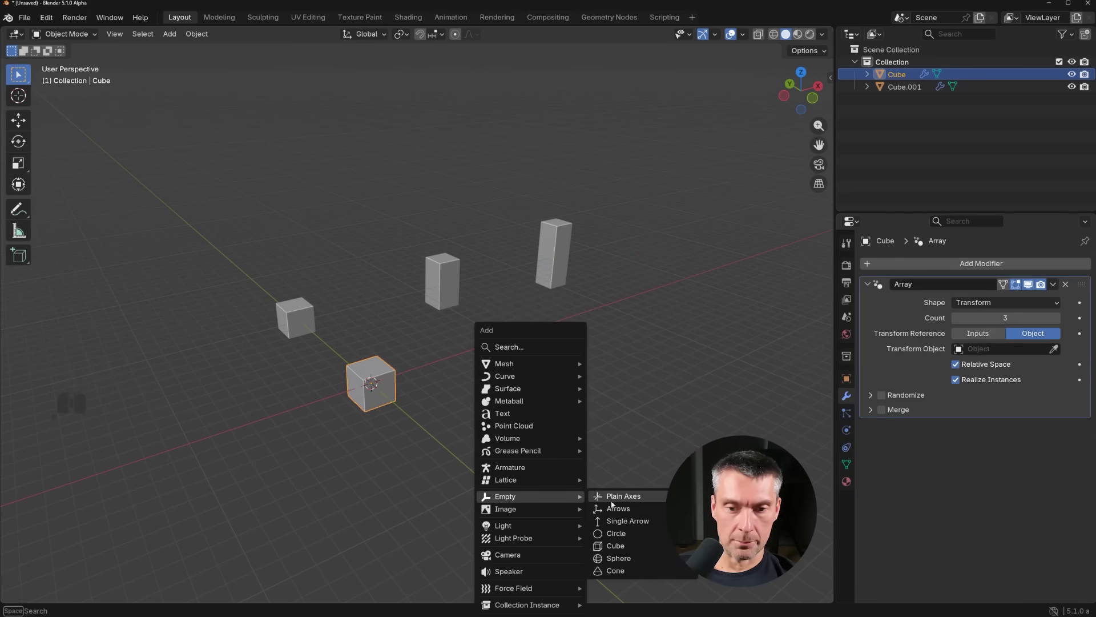
pyautogui.click(635, 505)
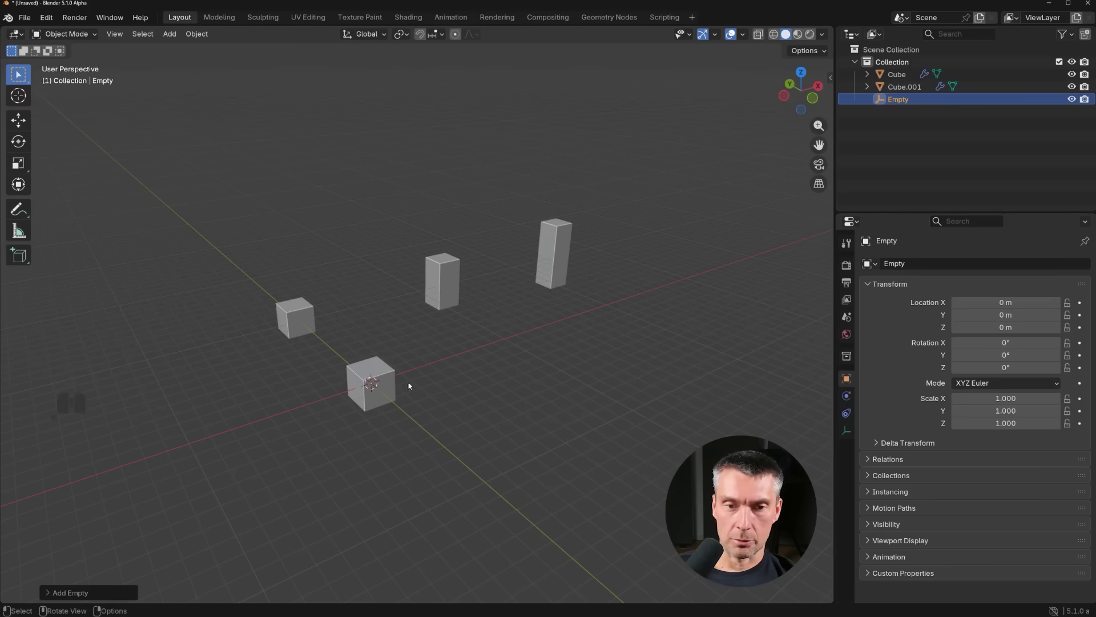
pyautogui.click(379, 371)
pyautogui.click(1058, 348)
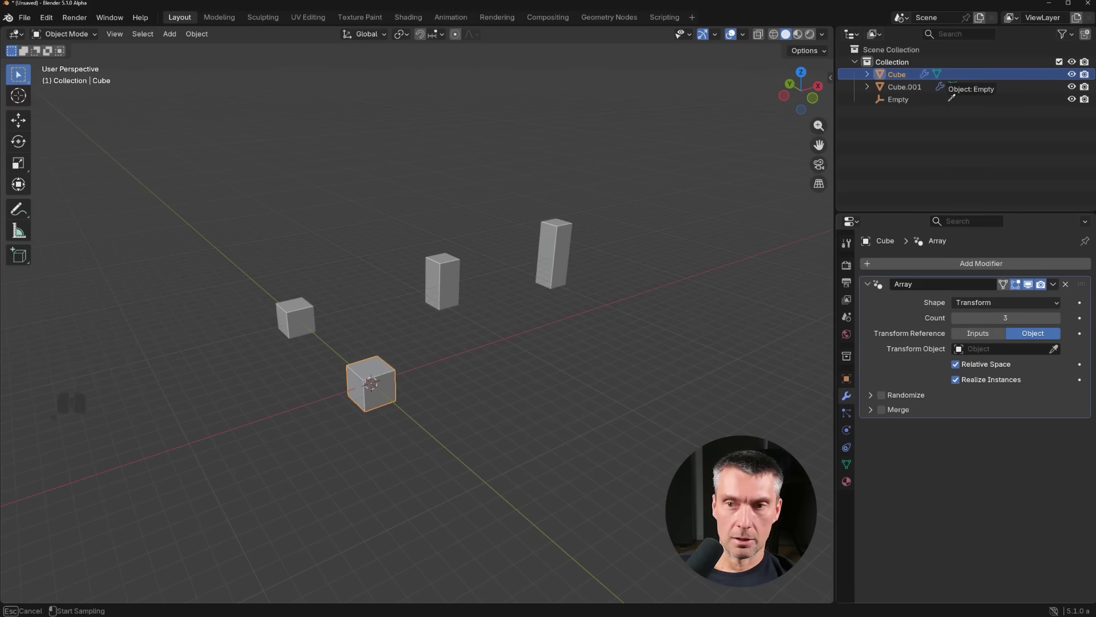
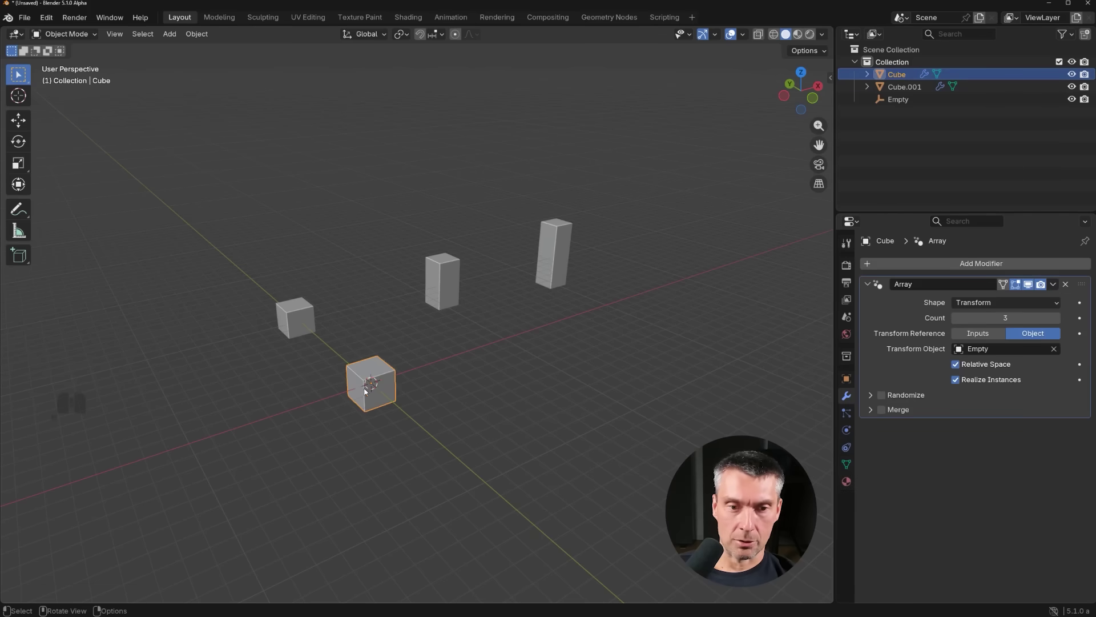
pyautogui.click(904, 102)
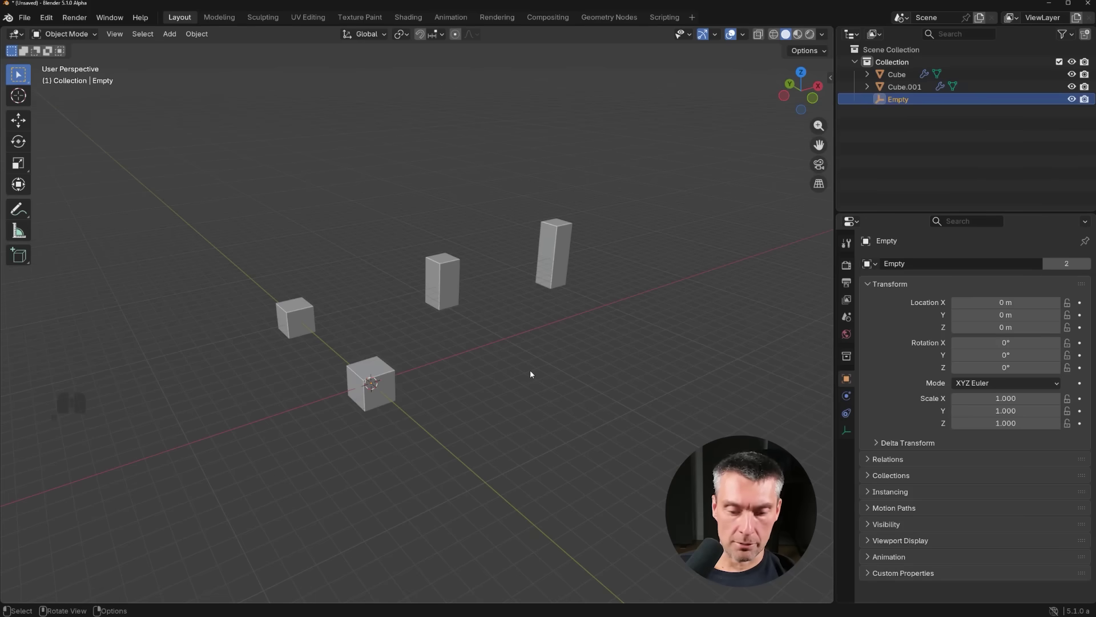
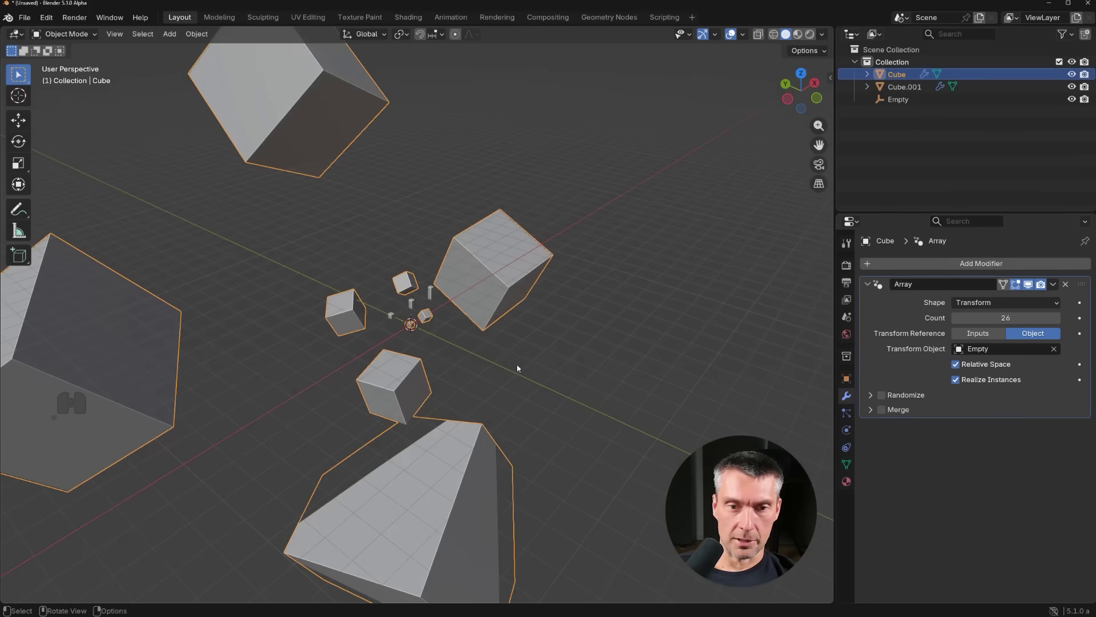
# - Delete the cube driven by the Empty's transform
pyautogui.press('x')
pyautogui.click(481, 353)
pyautogui.moveTo(440, 319); pyautogui.dragTo(416, 276)
# - Select and delete every remaining object in the scene
pyautogui.press('a')
pyautogui.press('x')
pyautogui.press('a')
pyautogui.click(416, 276)
pyautogui.middleClick(478, 348)
# - Add a fresh cube and give it an Array modifier
pyautogui.press('shift+a')
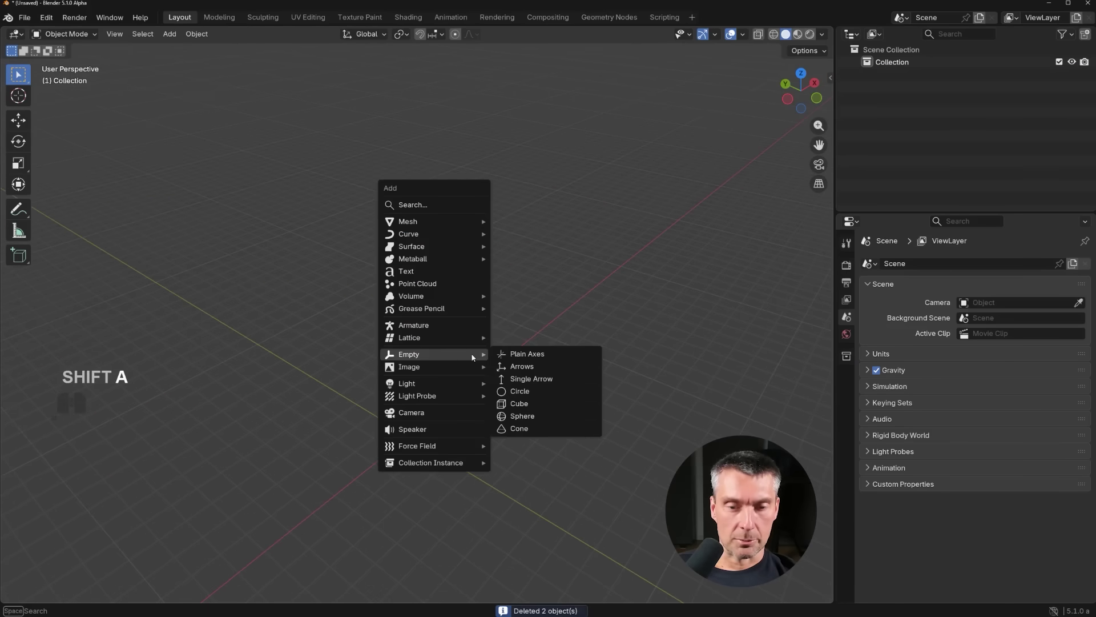
pyautogui.click(475, 357)
pyautogui.middleClick(450, 418)
pyautogui.moveTo(408, 359); pyautogui.dragTo(392, 292)
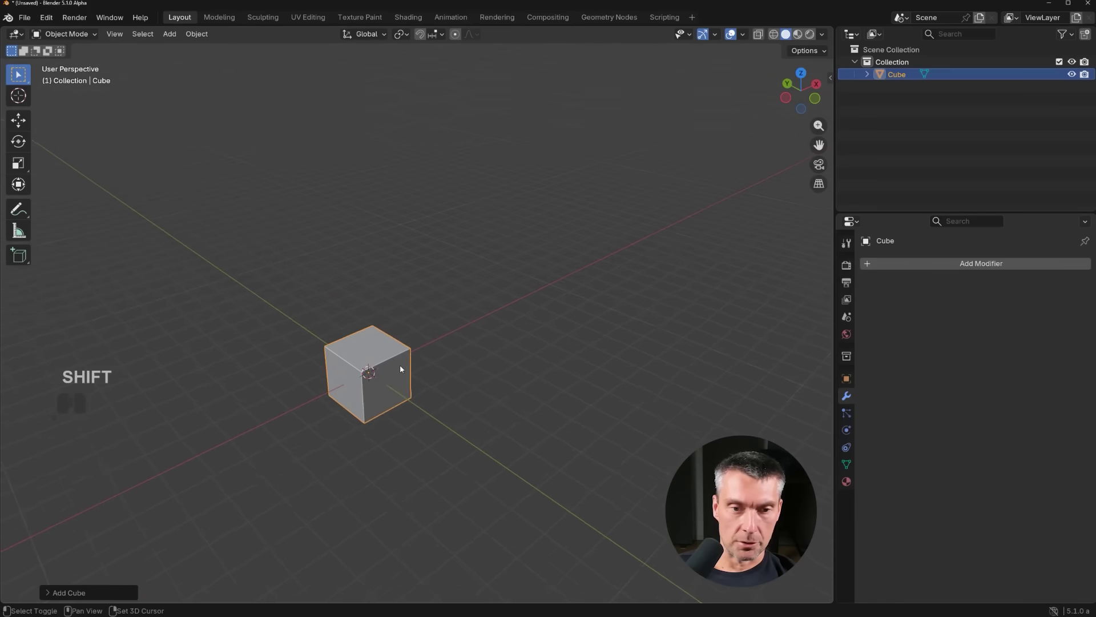
pyautogui.middleClick(418, 358)
pyautogui.click(407, 363)
pyautogui.middleClick(428, 373)
pyautogui.click(950, 265)
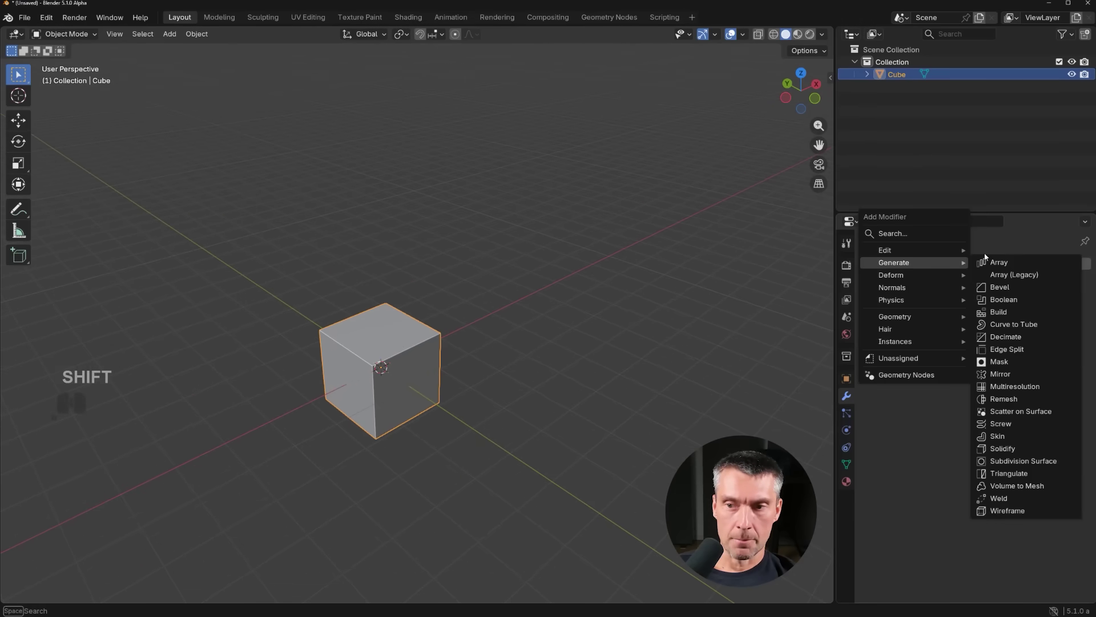
pyautogui.click(1016, 264)
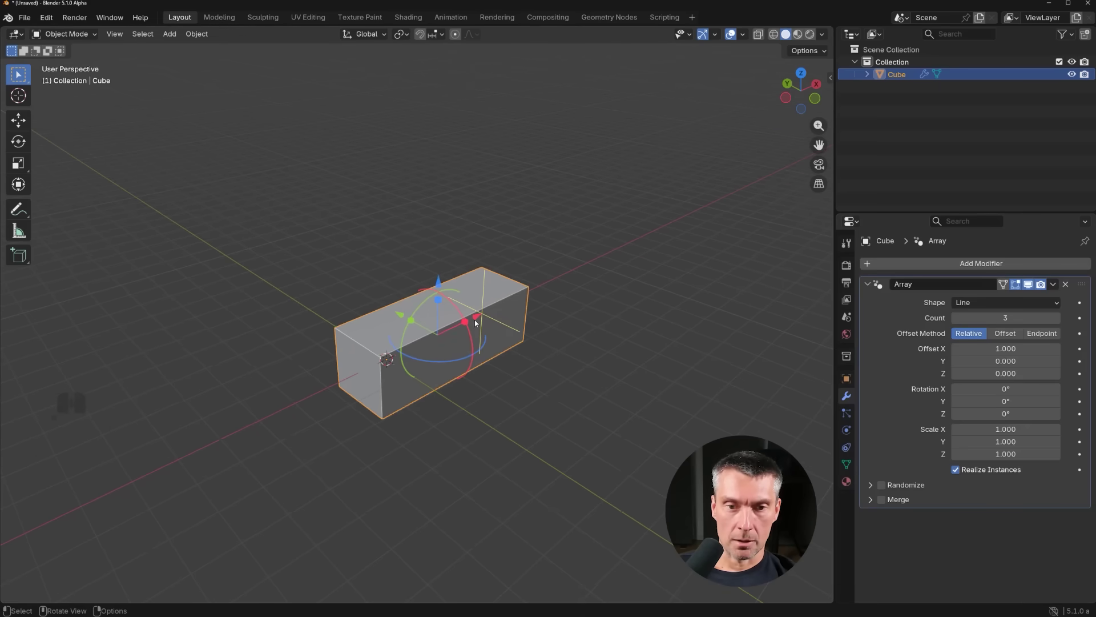
# - Raise the array Count to seven cubes in the row
pyautogui.moveTo(475, 320); pyautogui.dragTo(575, 278)
pyautogui.press('ctrl+z')
pyautogui.moveTo(558, 340); pyautogui.dragTo(508, 371)
pyautogui.moveTo(538, 318); pyautogui.dragTo(704, 313)
pyautogui.moveTo(618, 369); pyautogui.dragTo(658, 342)
pyautogui.moveTo(627, 352); pyautogui.dragTo(561, 392)
pyautogui.moveTo(584, 339); pyautogui.dragTo(137, 238)
pyautogui.moveTo(491, 336); pyautogui.dragTo(470, 342)
pyautogui.press('ctrl+z')
# - Spread the cubes apart with relative Offset X 1.695
pyautogui.moveTo(500, 335); pyautogui.dragTo(431, 369)
pyautogui.moveTo(405, 442); pyautogui.dragTo(418, 381)
pyautogui.middleClick(390, 364)
pyautogui.moveTo(414, 315); pyautogui.dragTo(393, 362)
pyautogui.moveTo(420, 337); pyautogui.dragTo(467, 326)
pyautogui.moveTo(472, 321); pyautogui.dragTo(492, 331)
pyautogui.press('r')
pyautogui.rightClick(532, 266)
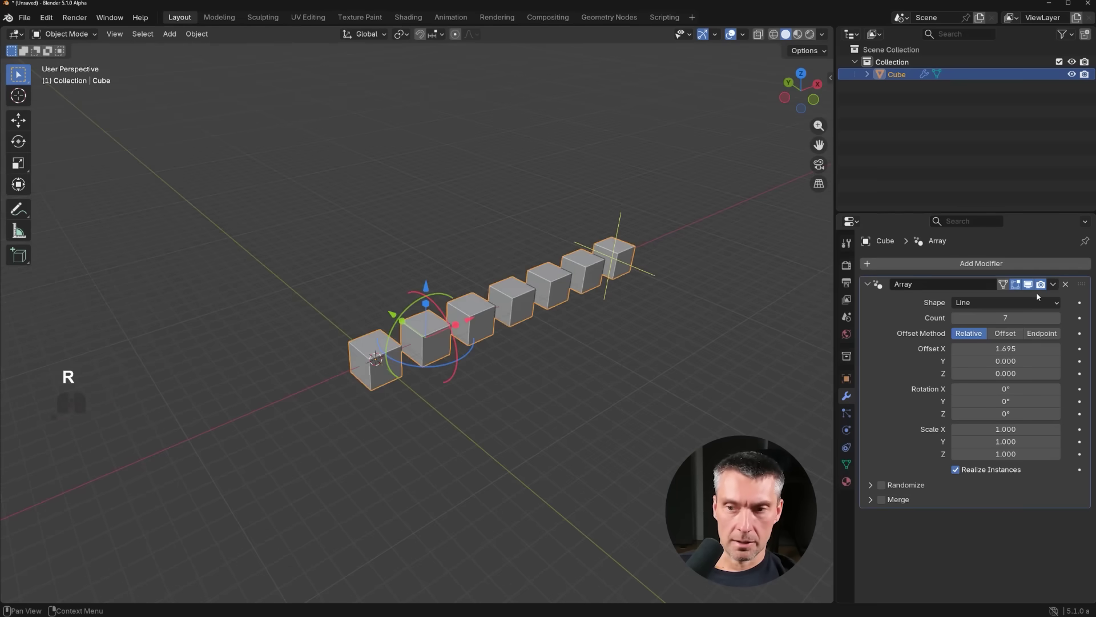
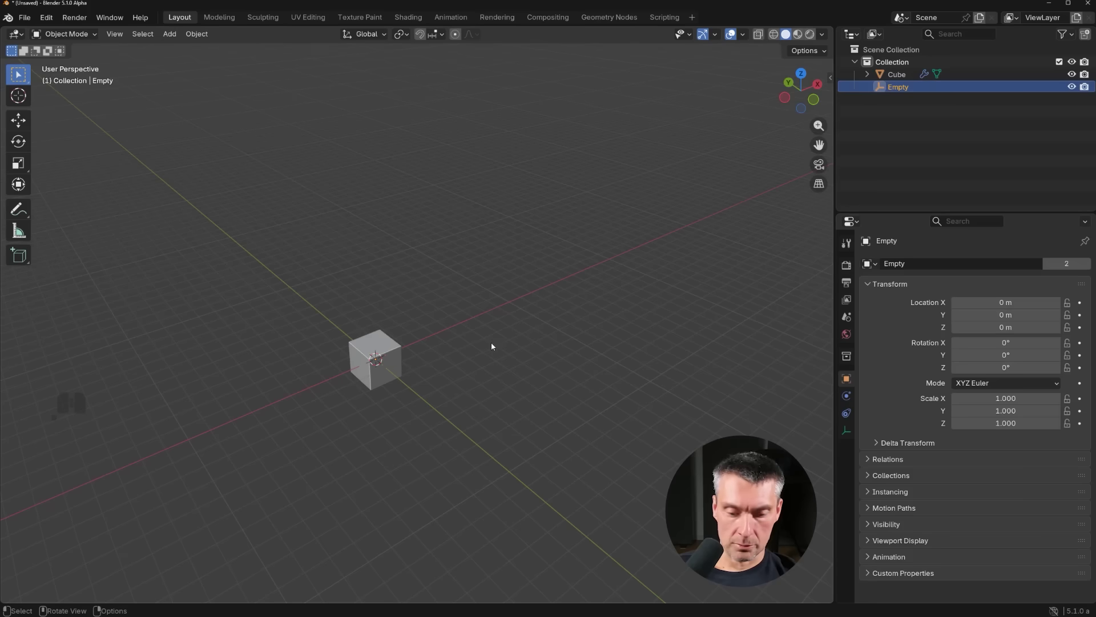
# - Move the Empty 2.69 m along X and view the stretched row of cubes
pyautogui.press('g')
pyautogui.press('x')
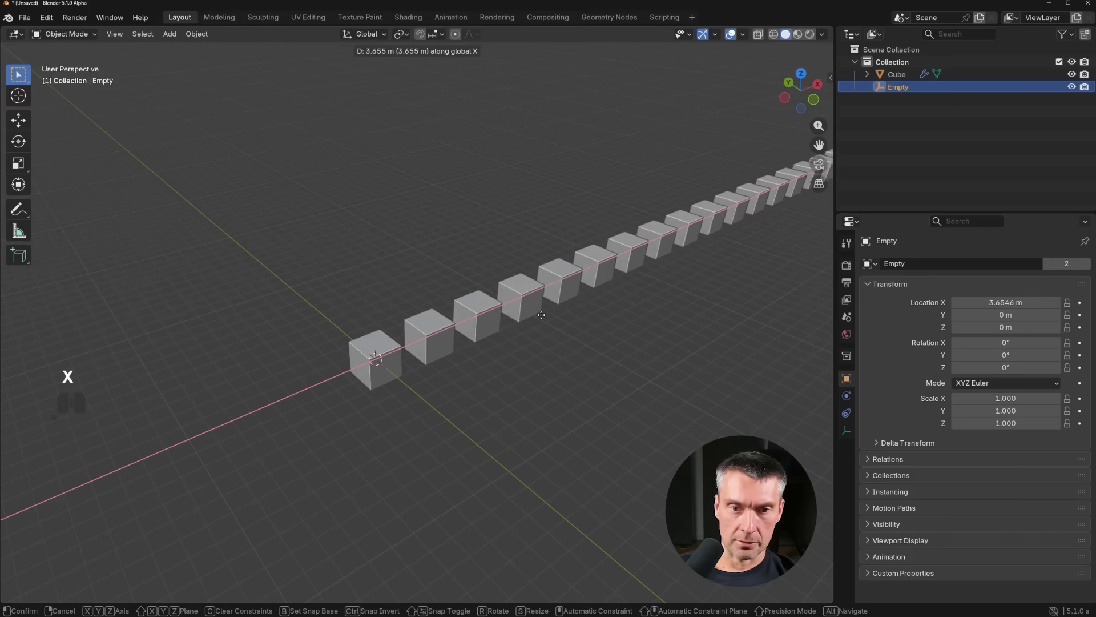
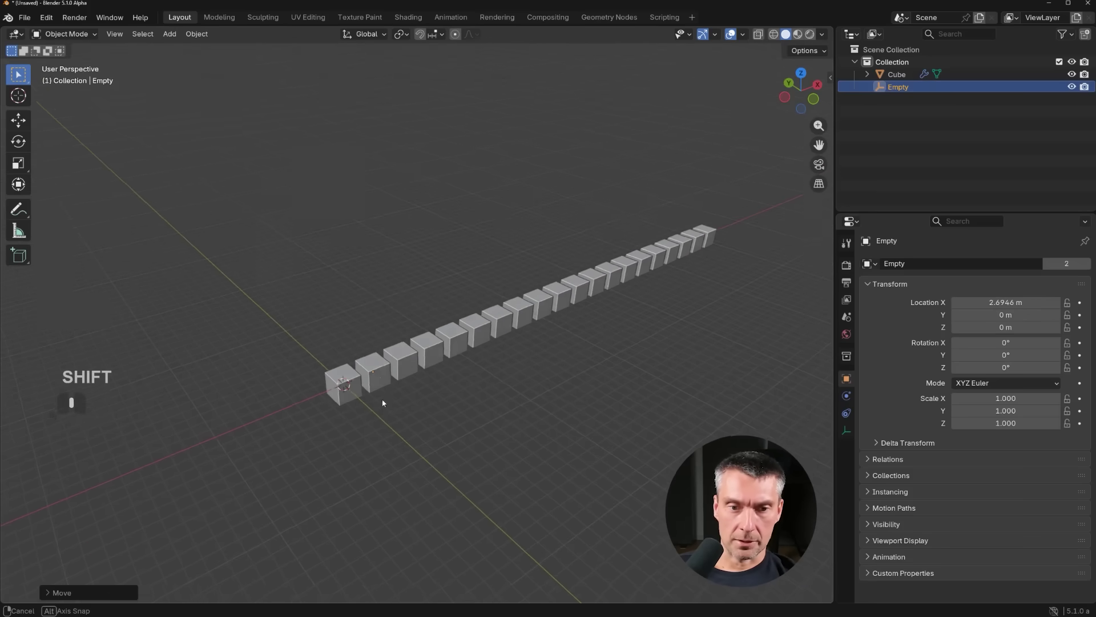
pyautogui.middleClick(295, 403)
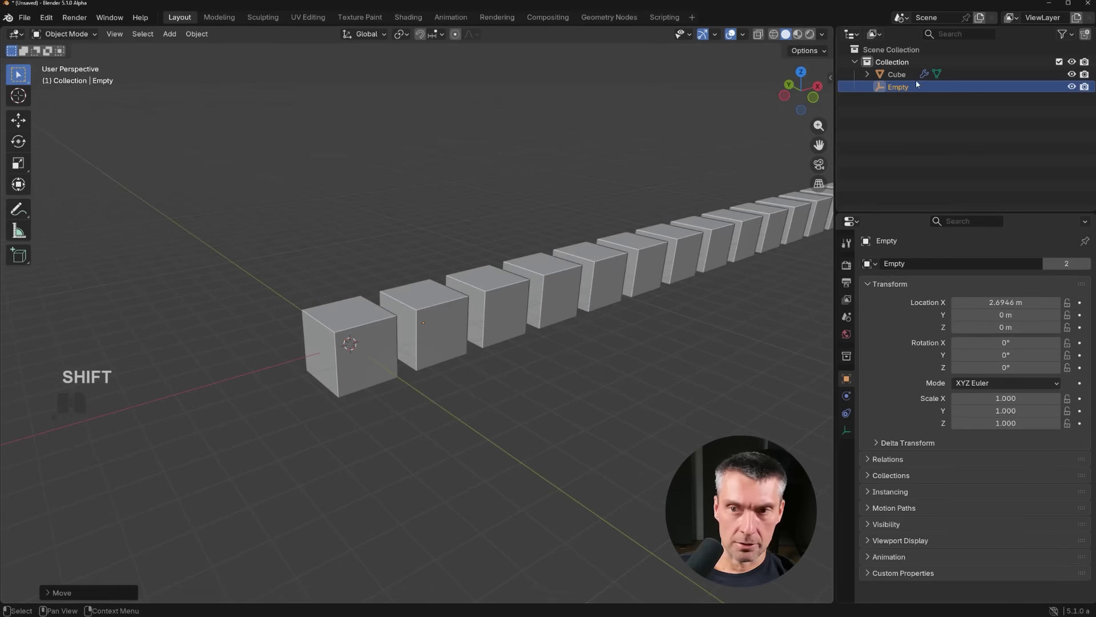
pyautogui.press('alt+z')
pyautogui.moveTo(476, 369); pyautogui.dragTo(437, 389)
pyautogui.middleClick(429, 384)
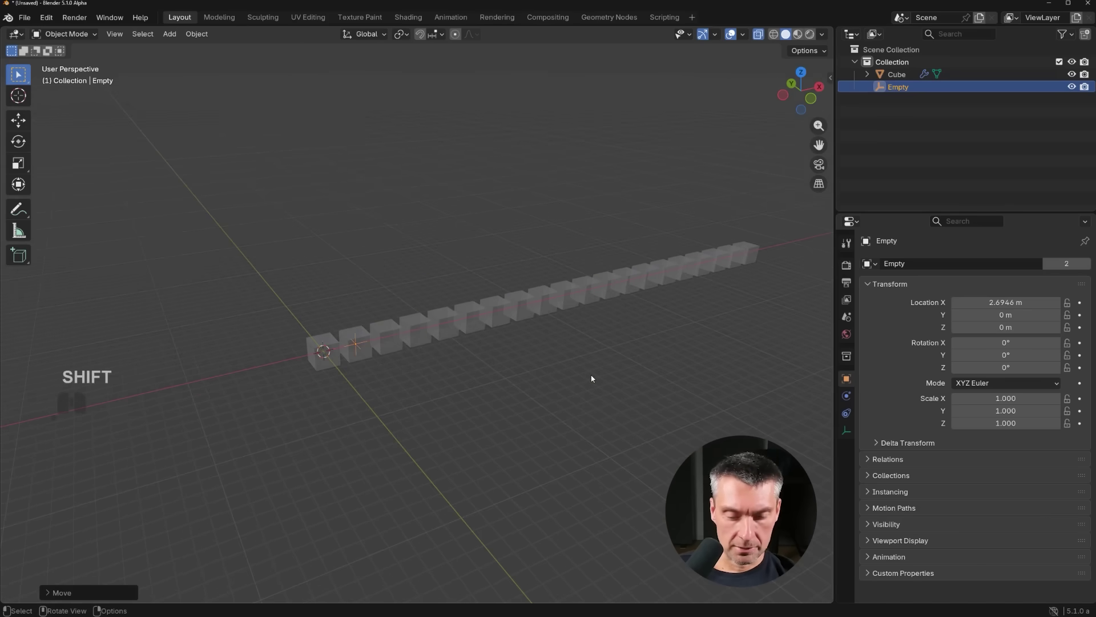
# - Rotate the Empty slightly about Y so the array curls upward
pyautogui.press('alt+z')
pyautogui.press('r')
pyautogui.press('y')
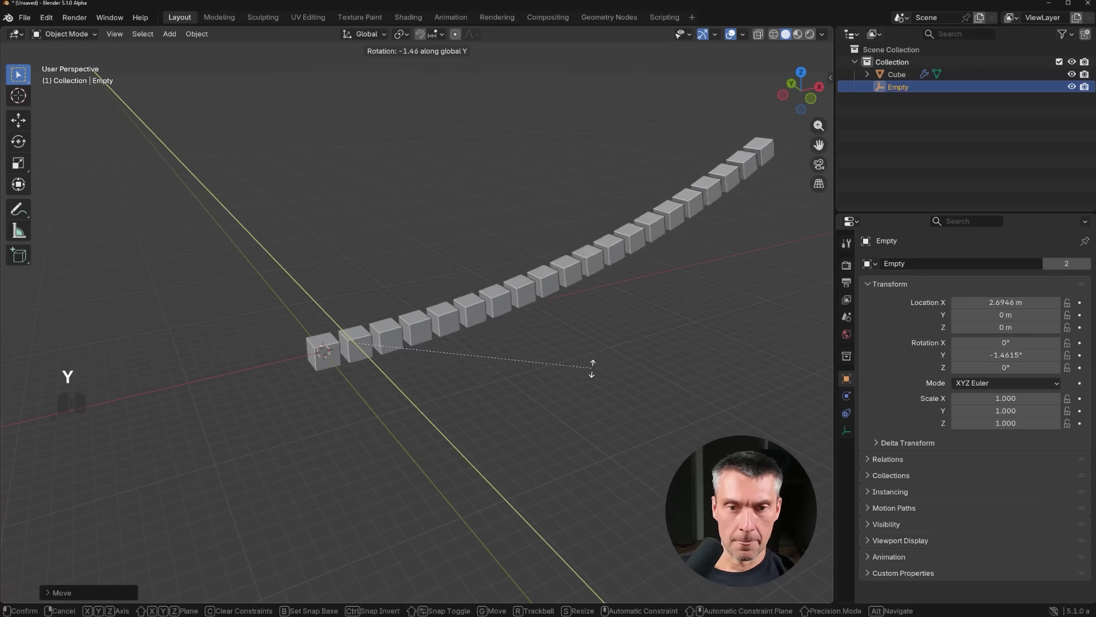
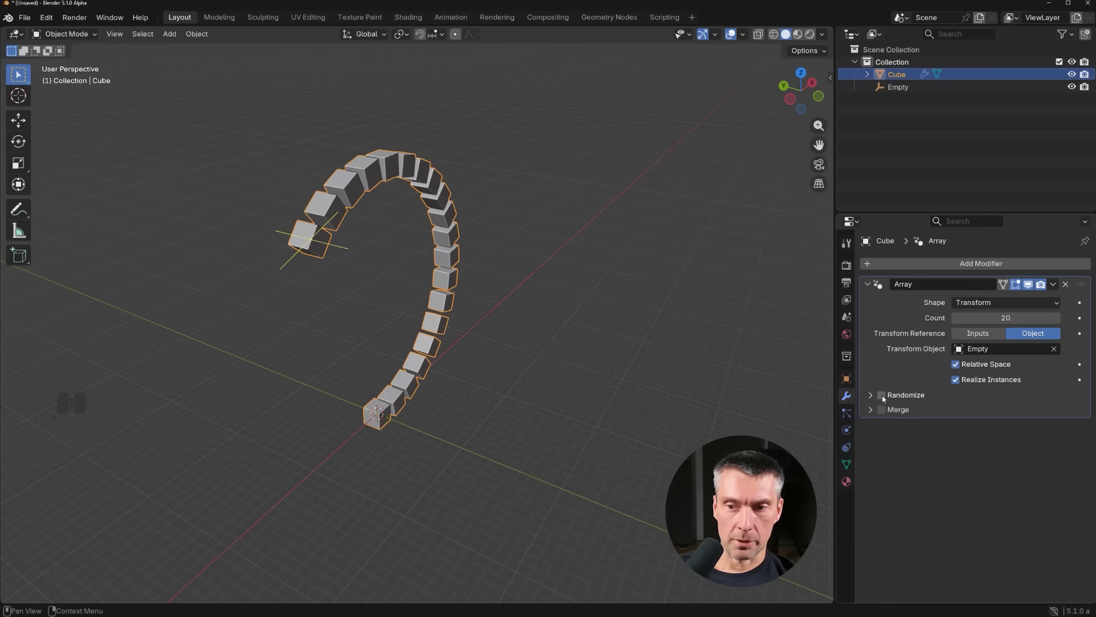
# - Enable Randomize on the array and inspect the jittered copies from several angles
pyautogui.click(885, 398)
pyautogui.click(874, 398)
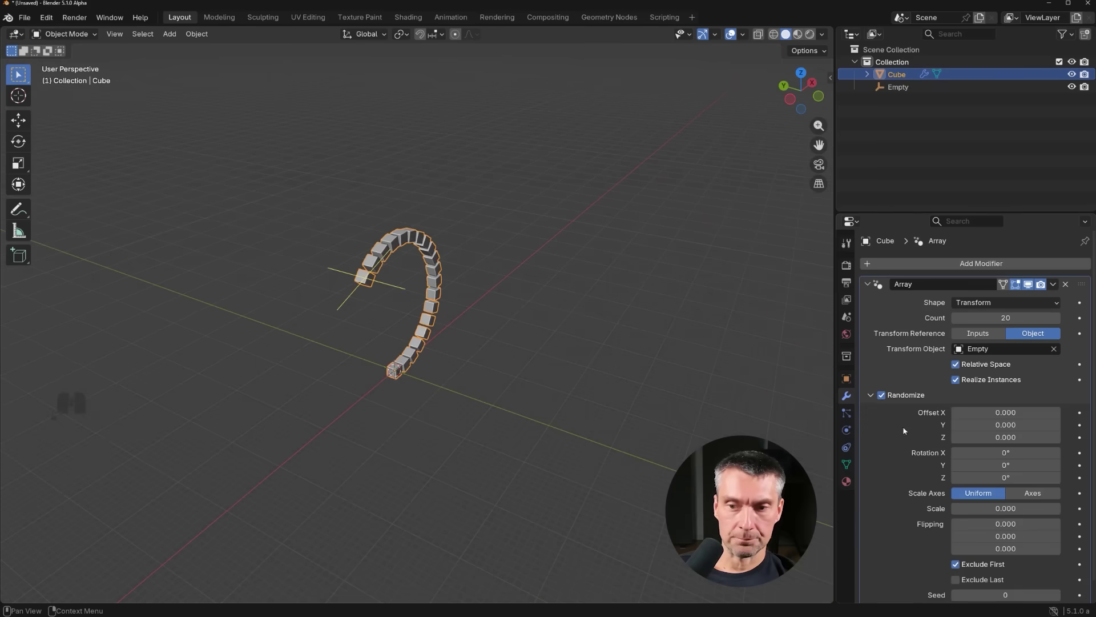
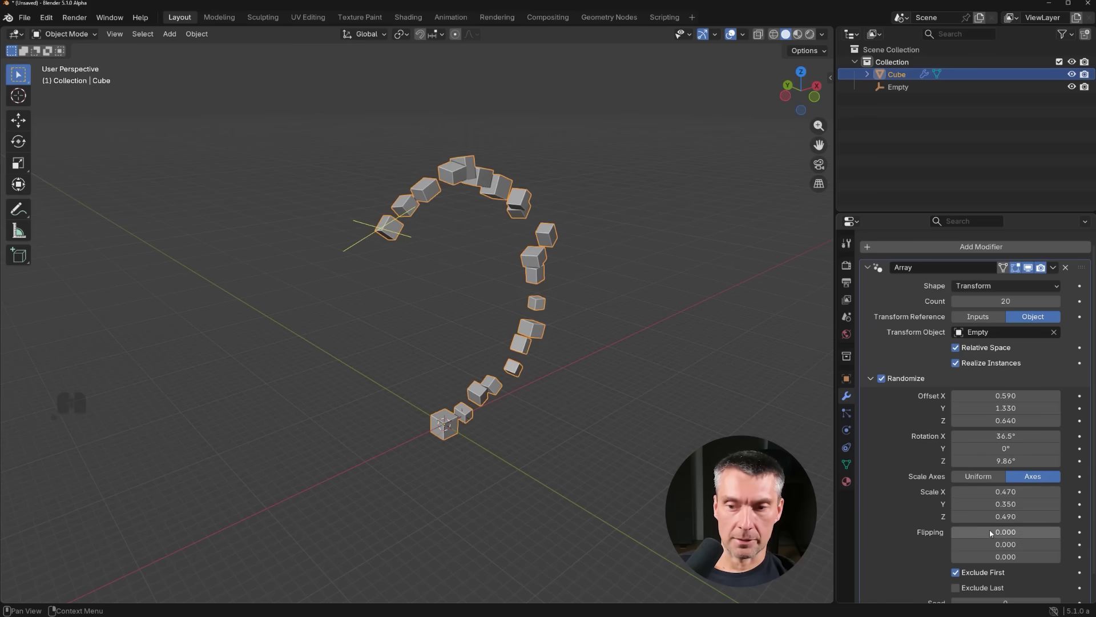
pyautogui.moveTo(531, 366); pyautogui.dragTo(204, 339)
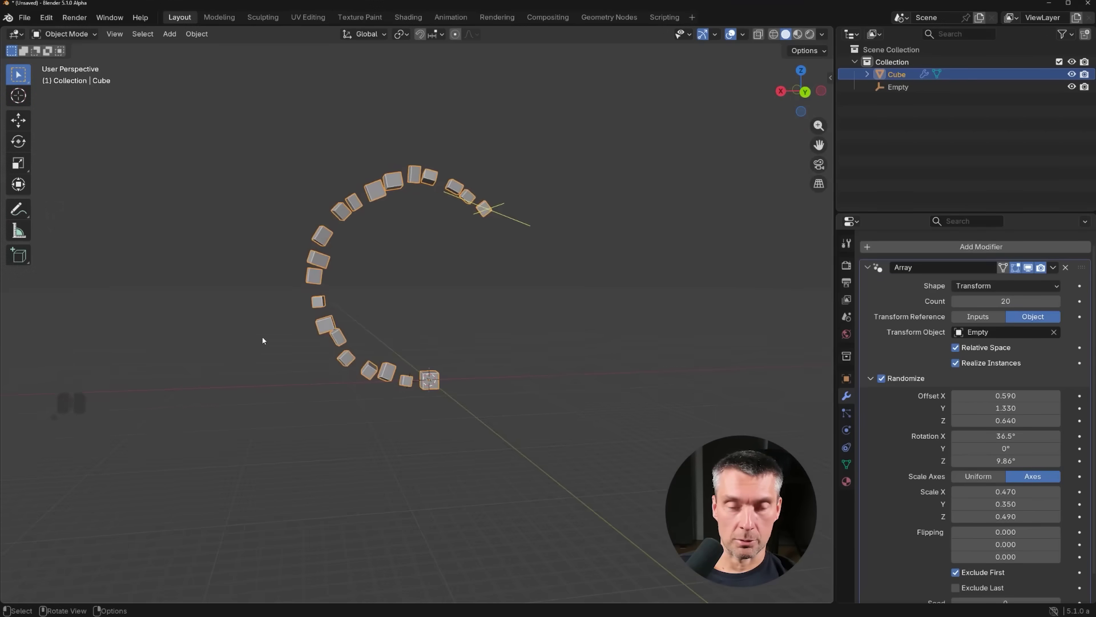
pyautogui.scroll(3)
pyautogui.moveTo(436, 283); pyautogui.dragTo(693, 327)
pyautogui.middleClick(602, 346)
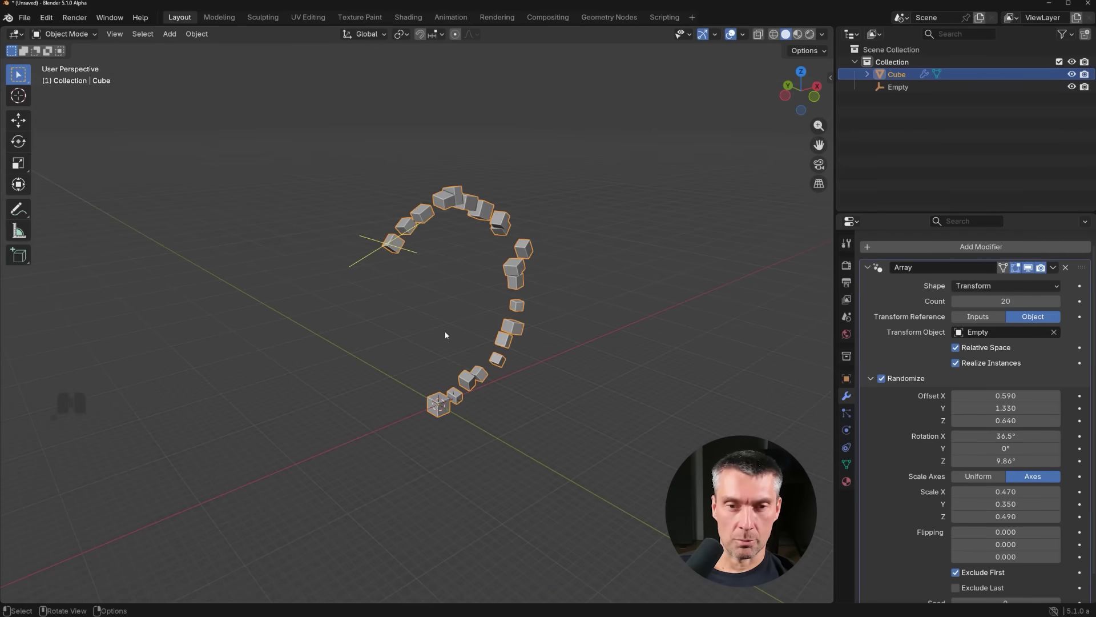
pyautogui.moveTo(445, 321); pyautogui.dragTo(418, 303)
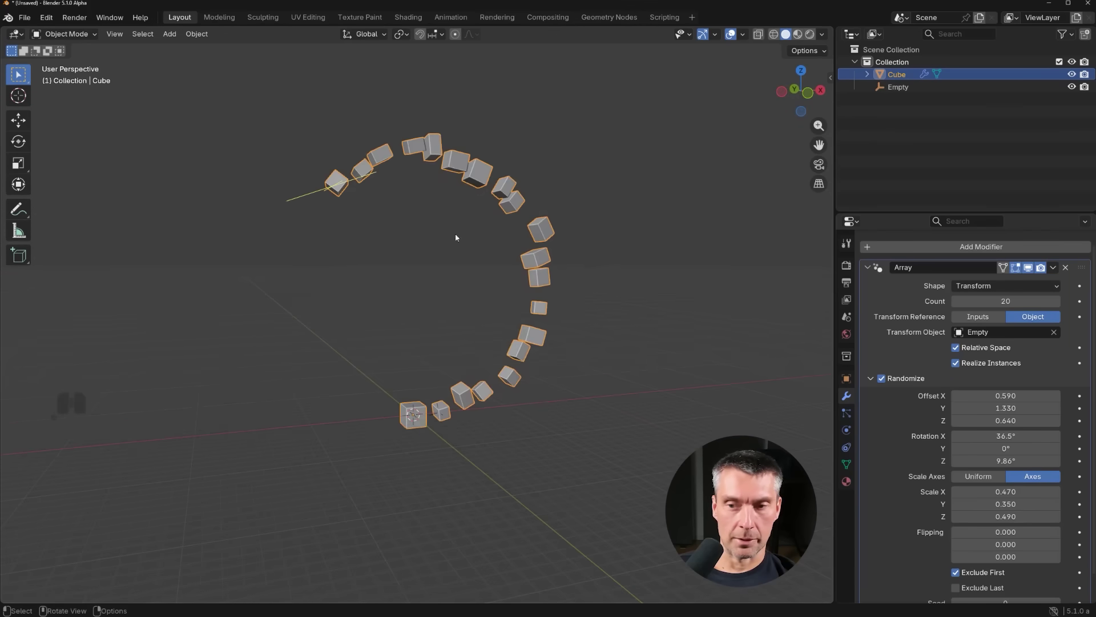
pyautogui.middleClick(397, 230)
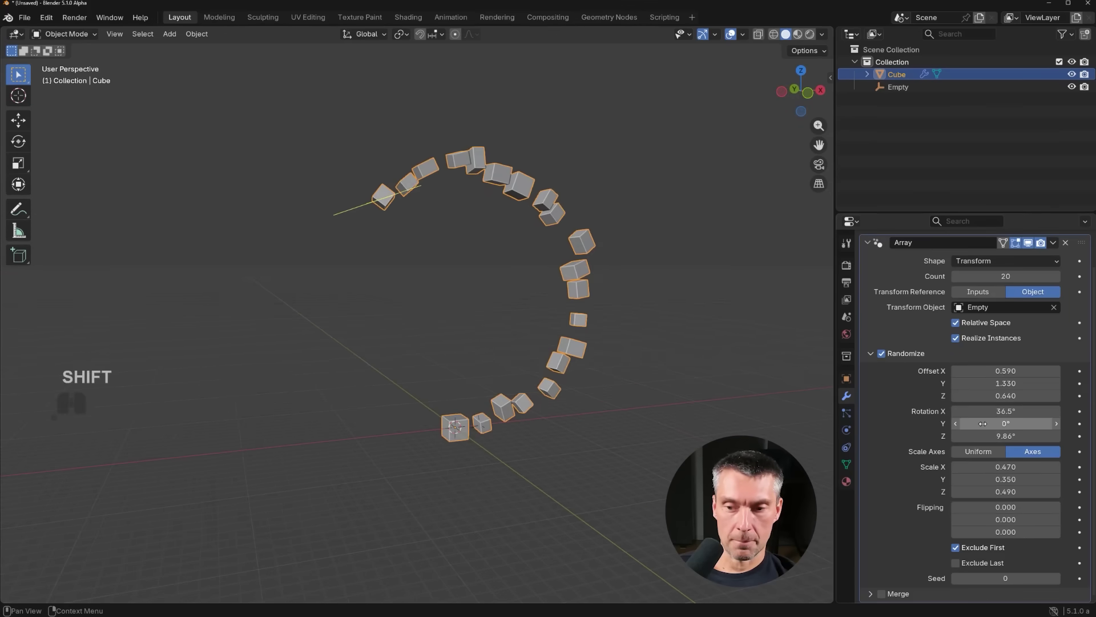
pyautogui.moveTo(497, 321); pyautogui.dragTo(500, 325)
# - Adjust the random per-axis scale values in the Randomize settings
pyautogui.doubleClick(960, 552)
pyautogui.doubleClick(953, 566)
pyautogui.click(957, 564)
pyautogui.click(957, 564)
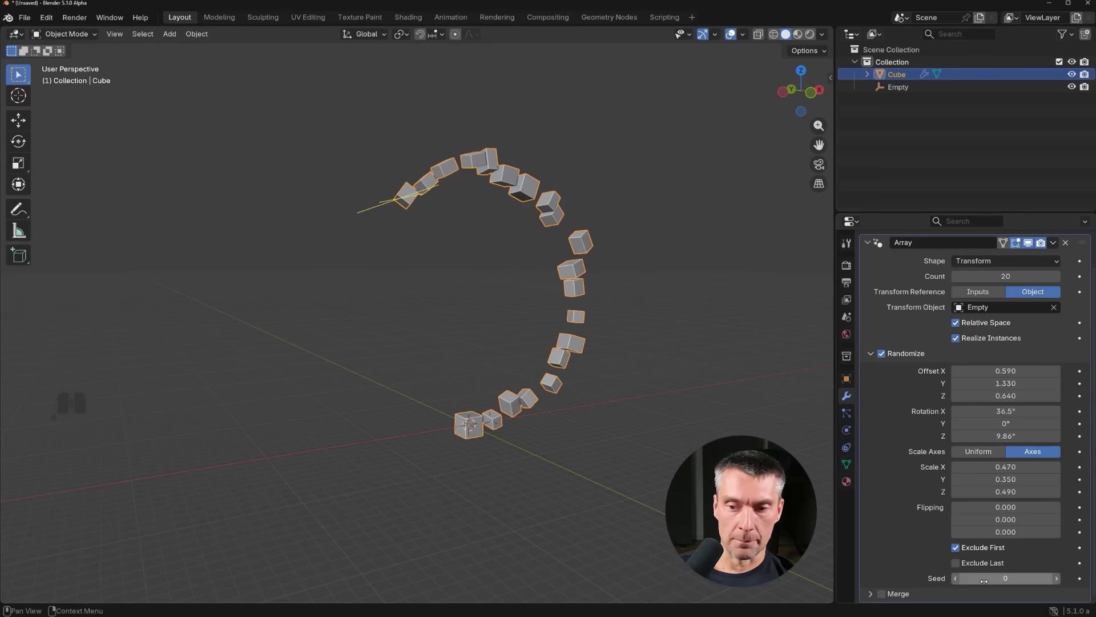
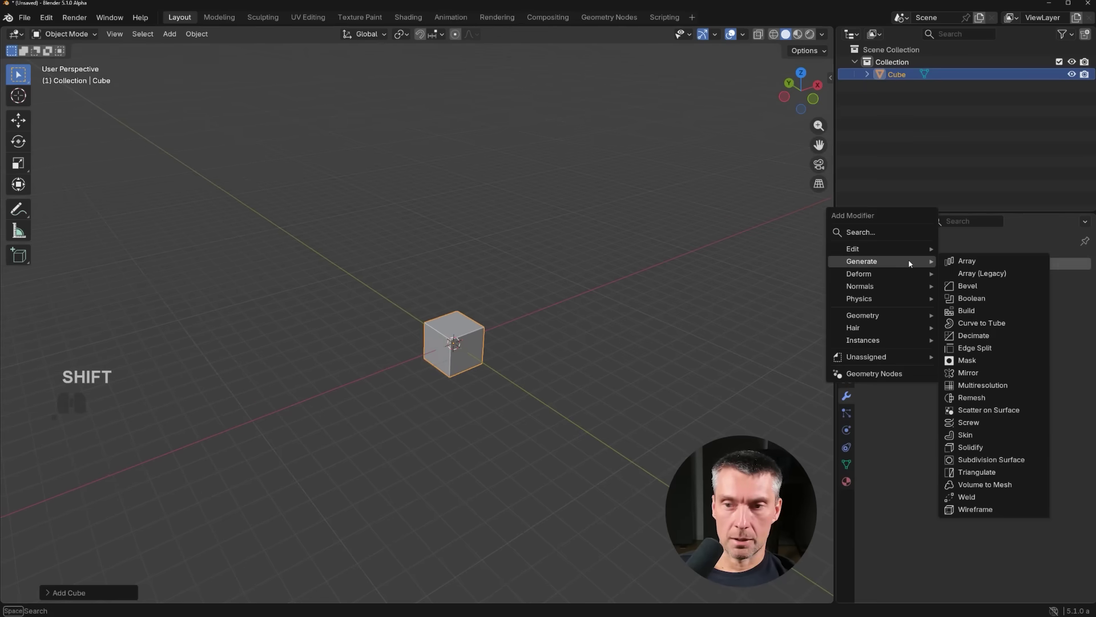
# - Add an Array to the new cube, raising its count and X offset
pyautogui.click(967, 266)
pyautogui.middleClick(559, 353)
pyautogui.moveTo(519, 314); pyautogui.dragTo(548, 303)
pyautogui.moveTo(576, 316); pyautogui.dragTo(788, 240)
pyautogui.middleClick(685, 316)
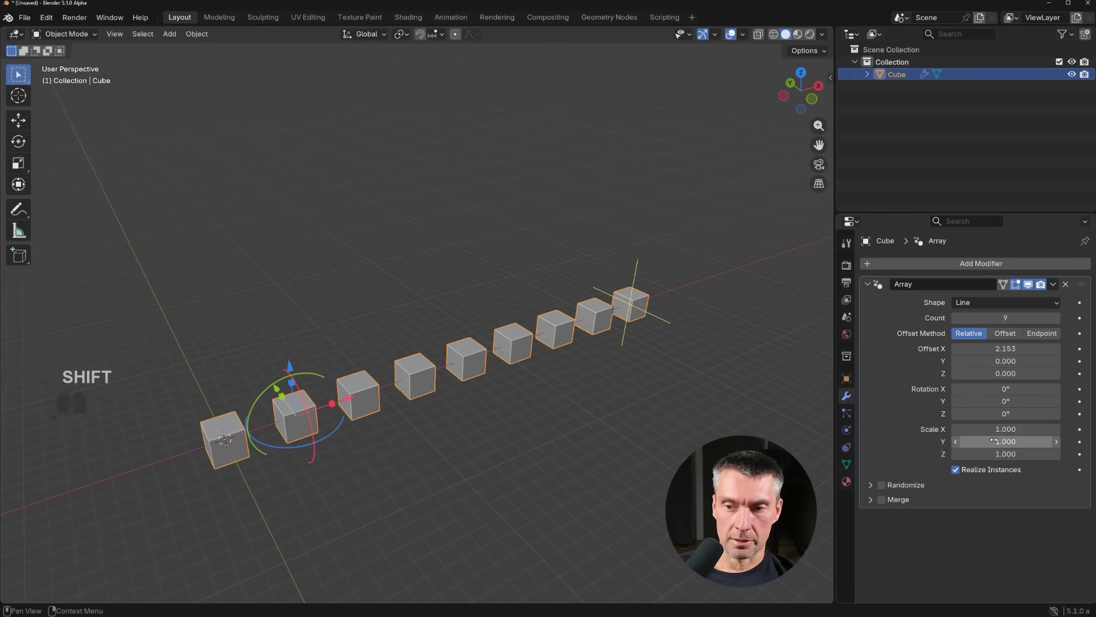
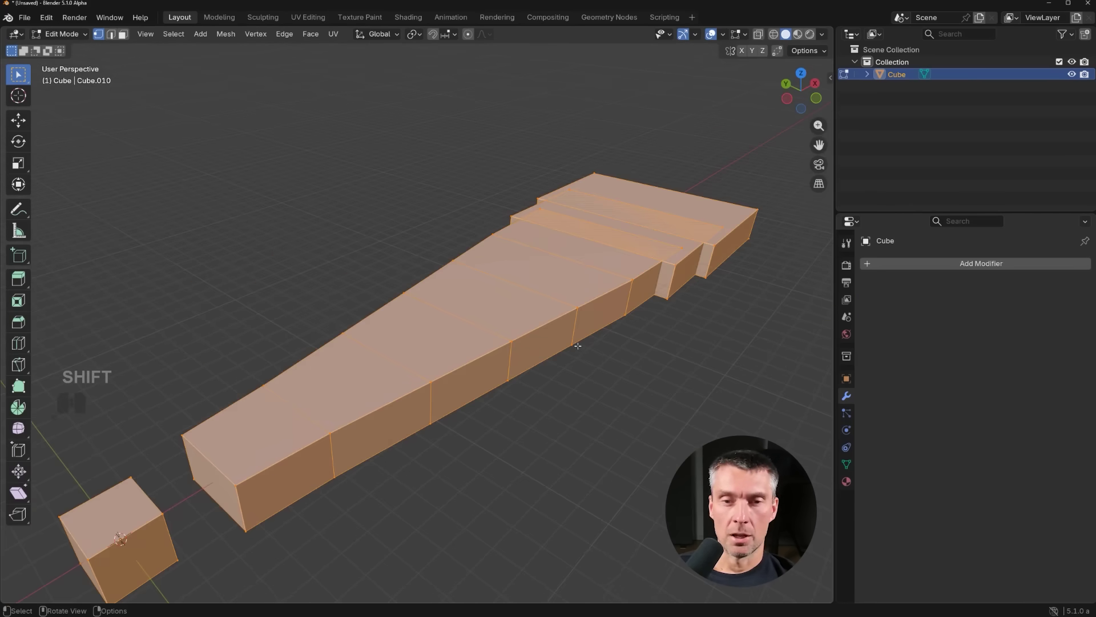
# - Leave Edit Mode and delete the tapered slab built from the applied array
pyautogui.press('Tab')
pyautogui.moveTo(538, 400); pyautogui.dragTo(504, 344)
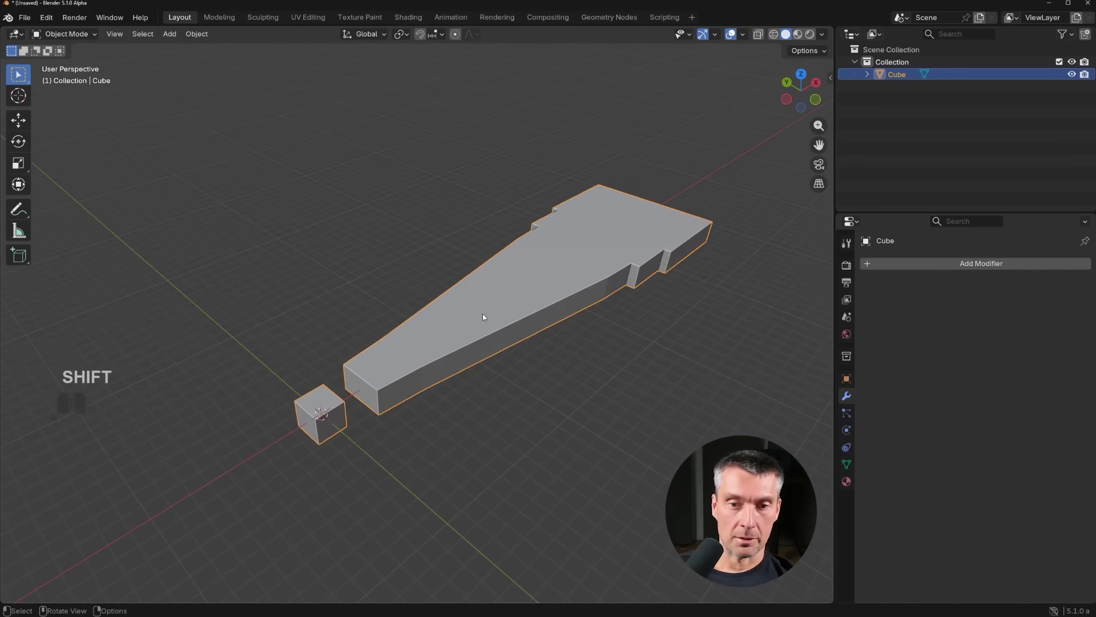
pyautogui.click(524, 315)
pyautogui.press('x')
pyautogui.click(523, 315)
# - Add a fresh default cube at the origin
pyautogui.press('shift+a')
pyautogui.click(572, 325)
pyautogui.moveTo(393, 420); pyautogui.dragTo(484, 376)
pyautogui.moveTo(478, 374); pyautogui.dragTo(427, 371)
pyautogui.moveTo(403, 369); pyautogui.dragTo(456, 354)
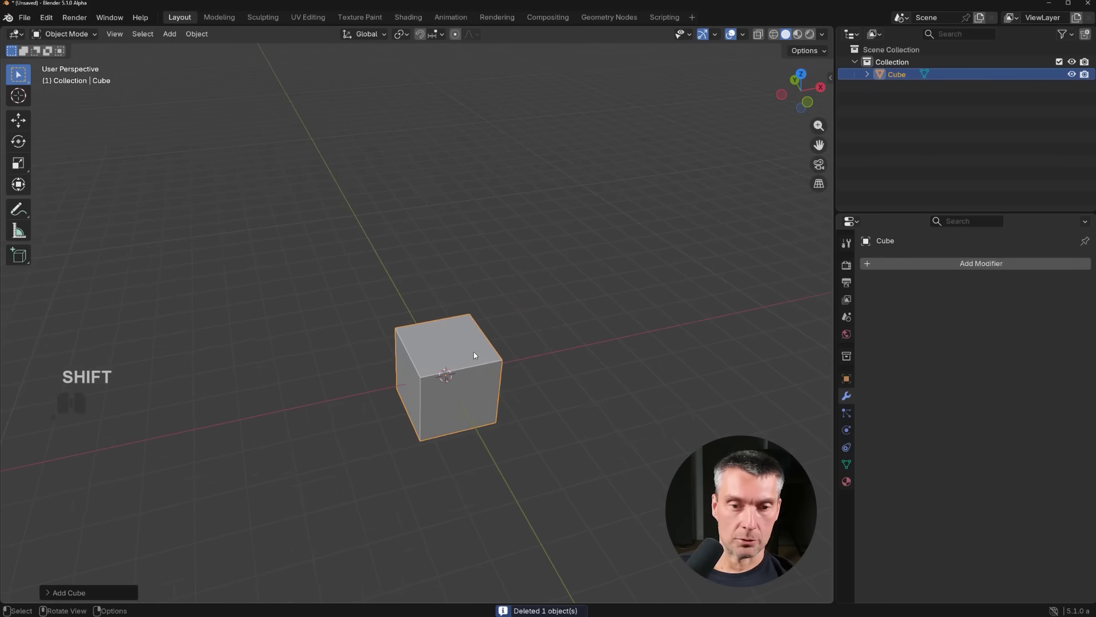
# - Give the cube a Generate > Array modifier
pyautogui.click(952, 265)
pyautogui.click(1005, 268)
pyautogui.middleClick(614, 370)
pyautogui.moveTo(589, 360); pyautogui.dragTo(543, 369)
pyautogui.middleClick(534, 361)
# - Set the line array to Count 6 with relative Offset X 1.673
pyautogui.moveTo(497, 332); pyautogui.dragTo(536, 321)
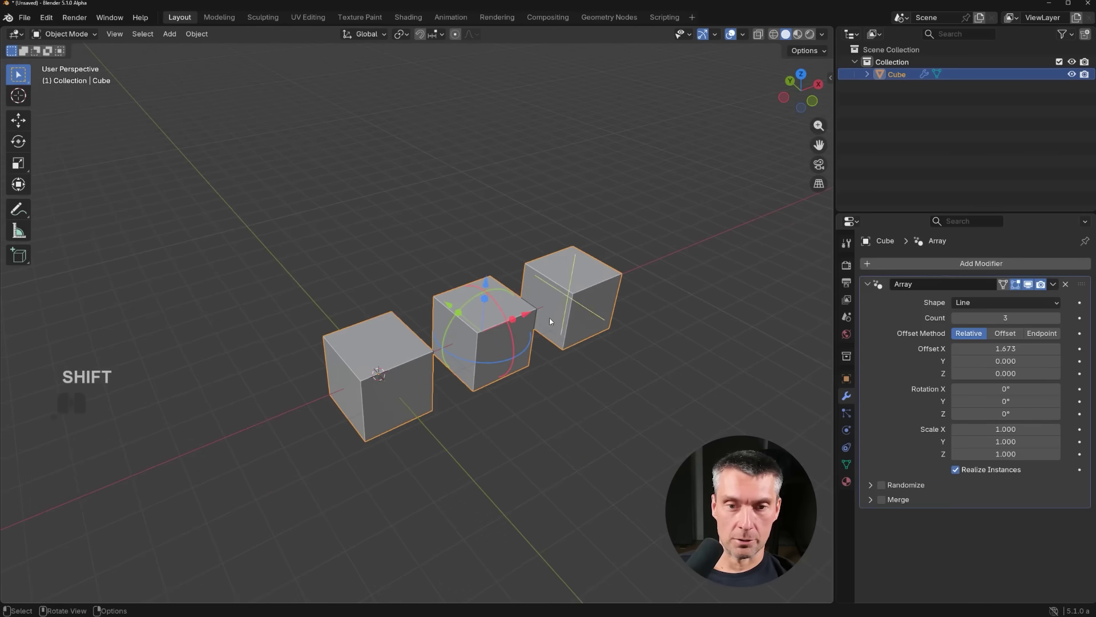
pyautogui.moveTo(586, 311); pyautogui.dragTo(807, 201)
pyautogui.moveTo(556, 381); pyautogui.dragTo(465, 368)
pyautogui.moveTo(477, 369); pyautogui.dragTo(487, 374)
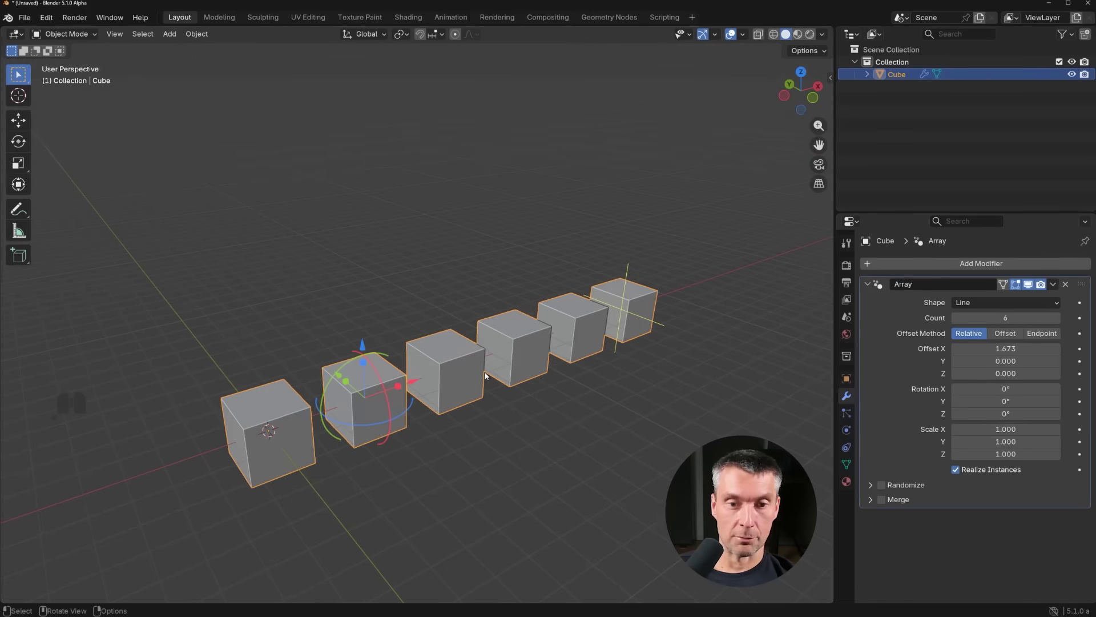
# - Orbit around the row of six cubes to inspect the line array
pyautogui.moveTo(503, 318); pyautogui.dragTo(516, 294)
pyautogui.middleClick(515, 282)
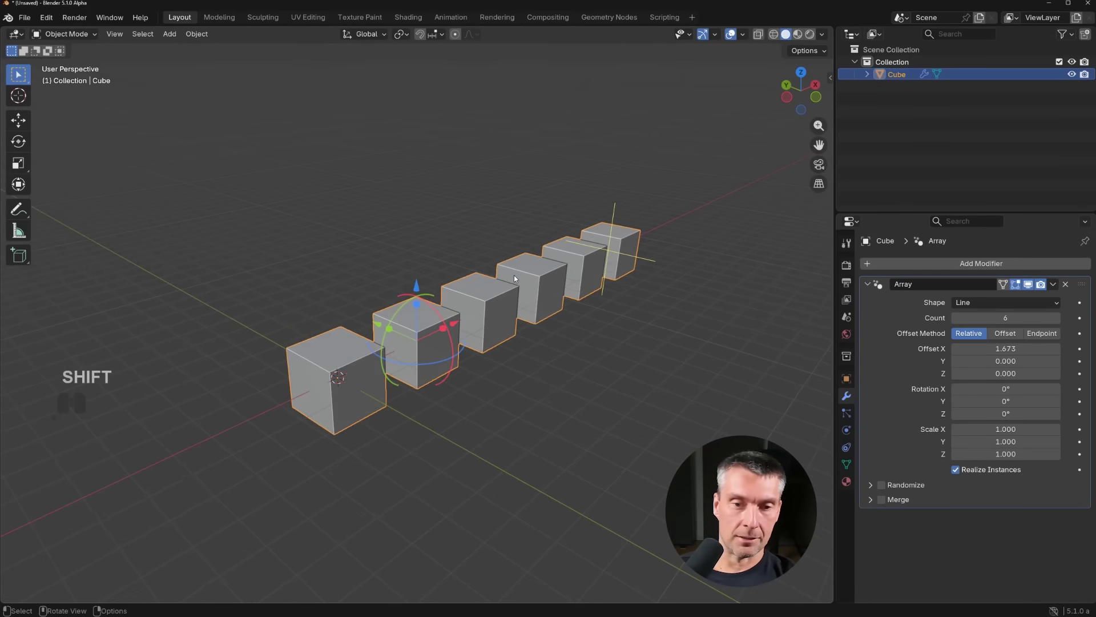
pyautogui.moveTo(520, 278); pyautogui.dragTo(495, 294)
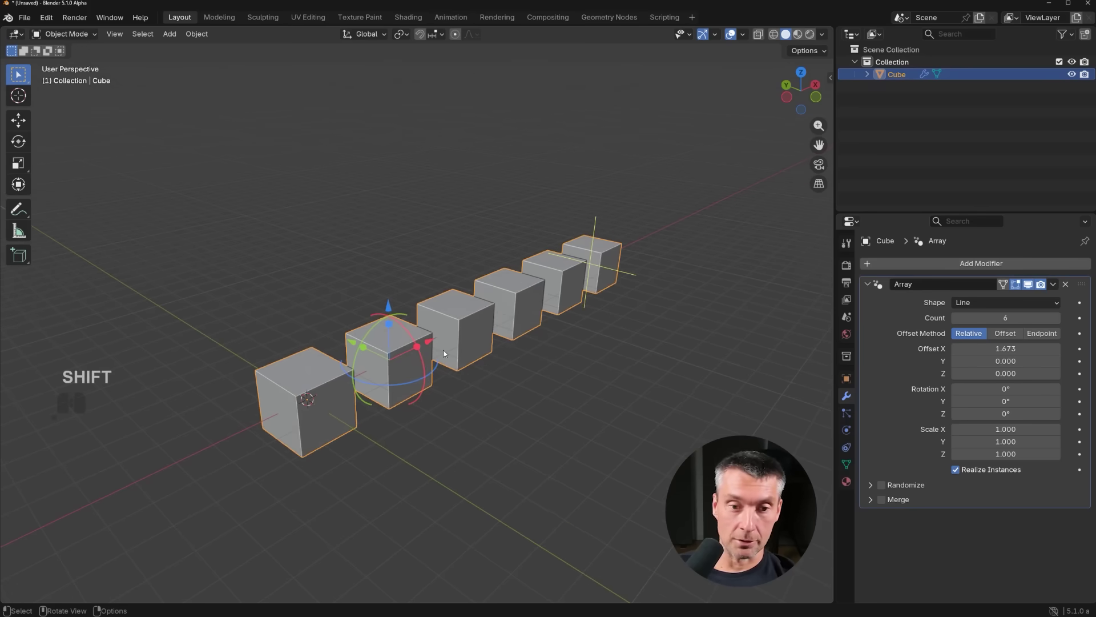
pyautogui.moveTo(505, 320); pyautogui.dragTo(489, 304)
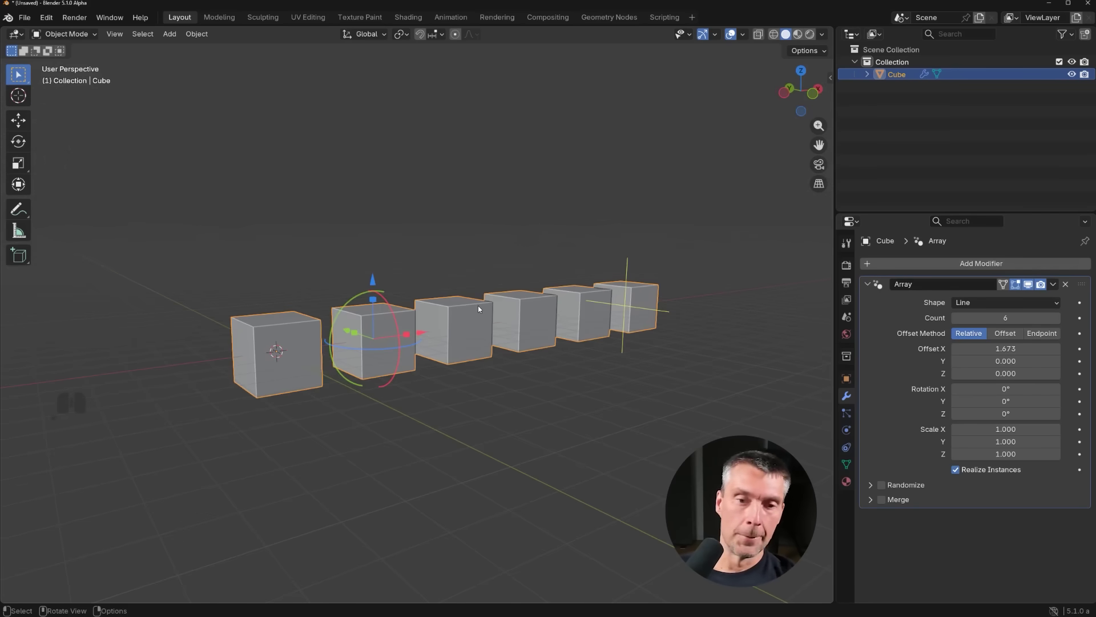
pyautogui.moveTo(418, 252); pyautogui.dragTo(426, 270)
pyautogui.moveTo(436, 278); pyautogui.dragTo(470, 284)
pyautogui.moveTo(471, 283); pyautogui.dragTo(464, 286)
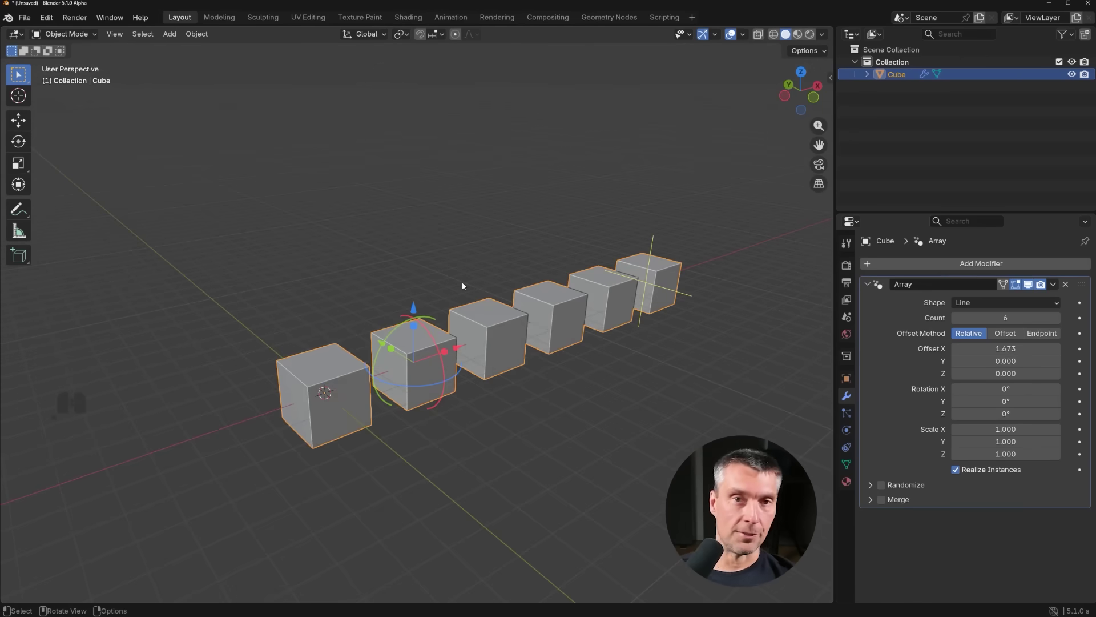
pyautogui.click(504, 332)
pyautogui.click(1081, 350)
pyautogui.click(1082, 351)
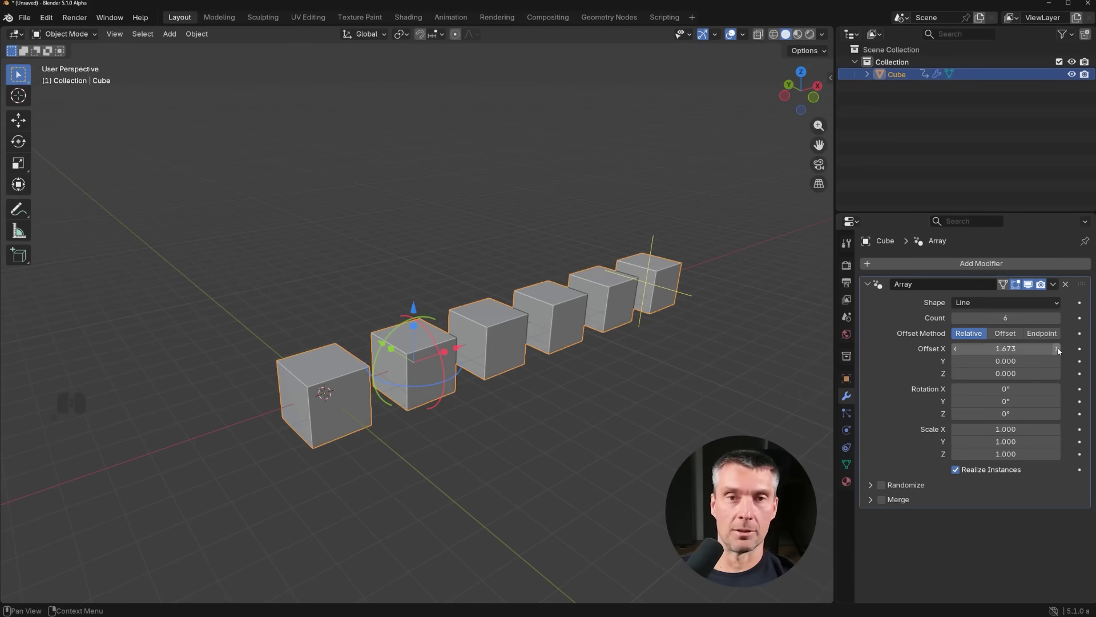